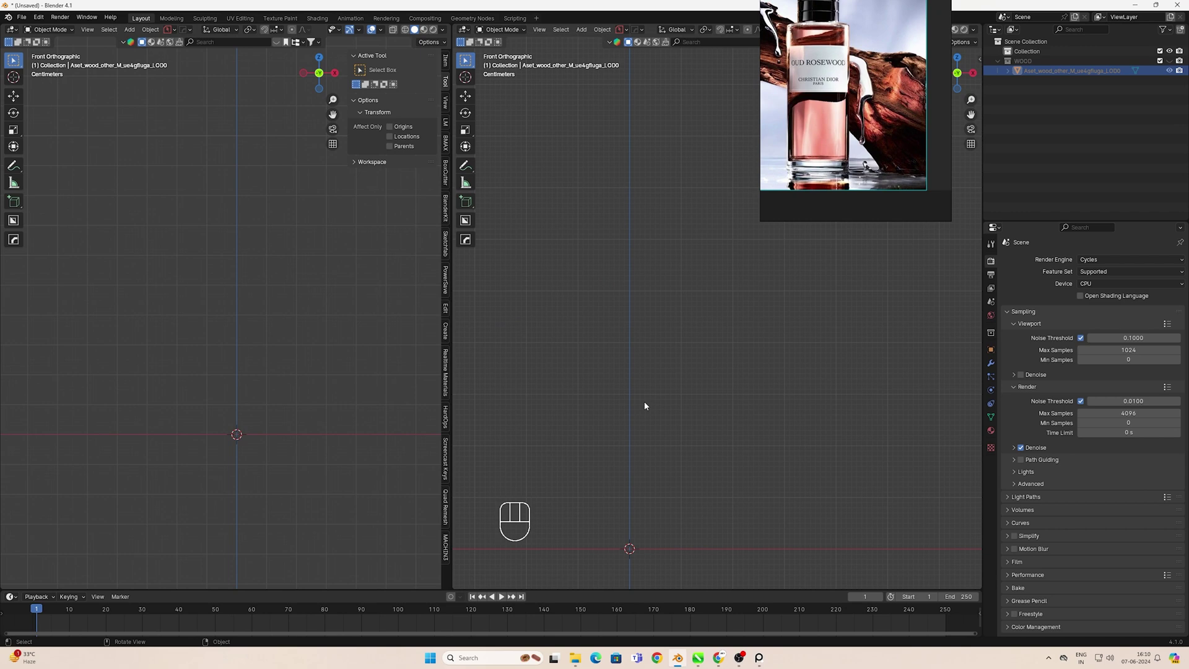
Add a new mesh cylinder, shrink it down and move it up along Z into place
middle_click(645, 409)
key(shift+a)
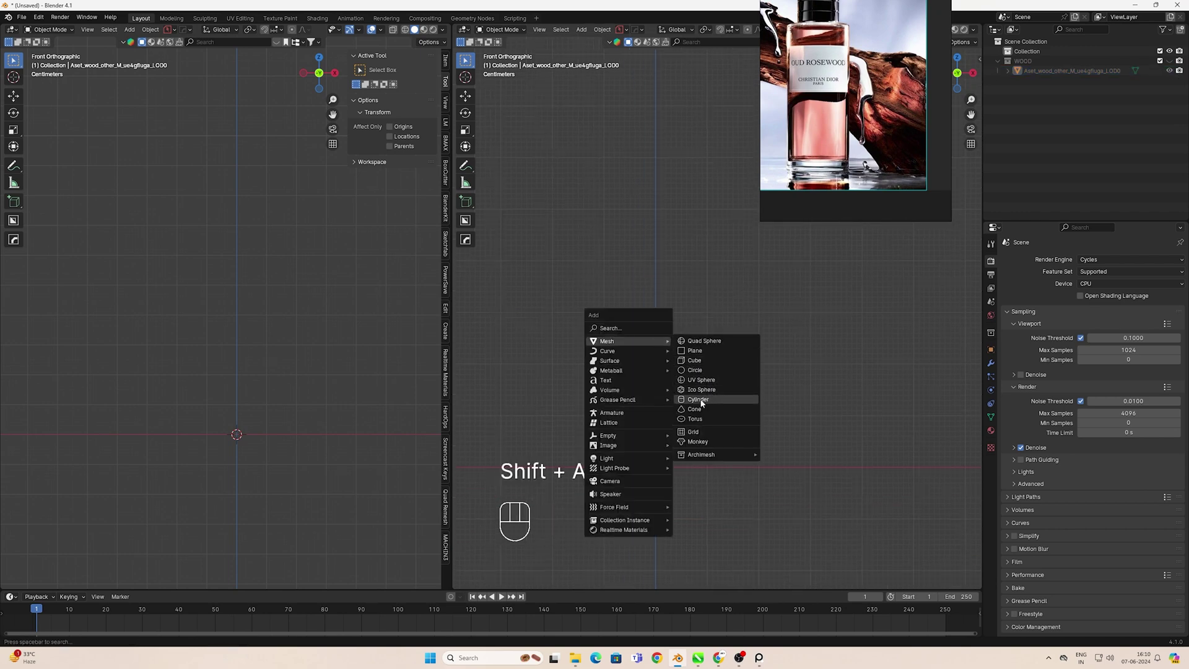
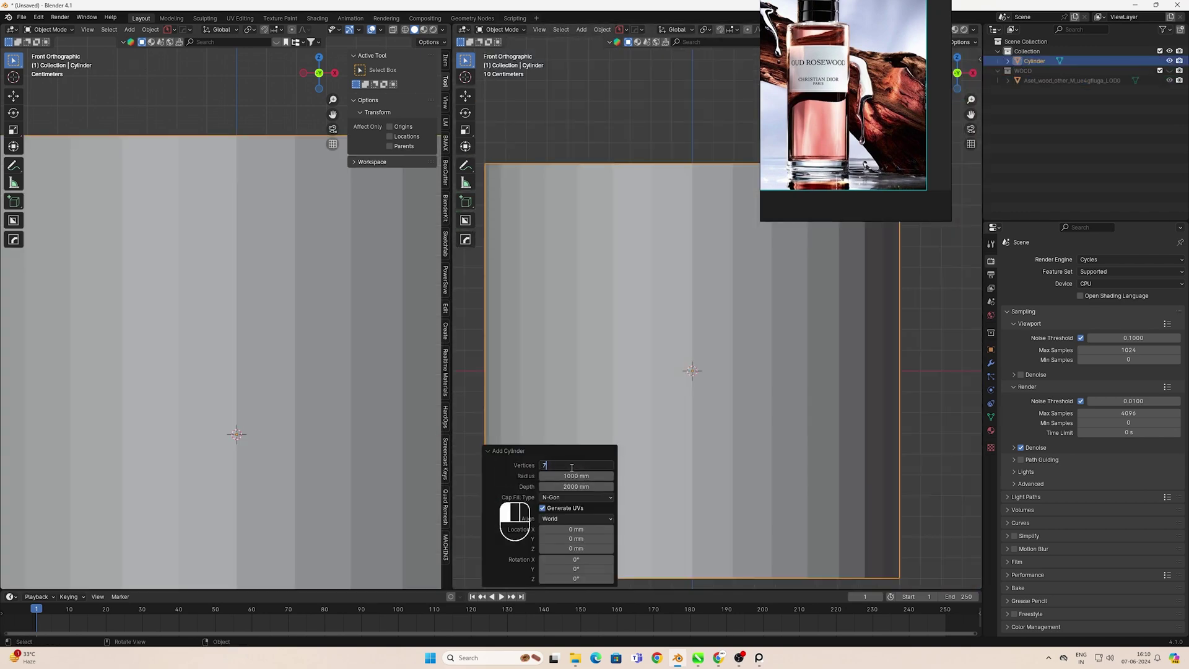
click(619, 379)
key(w)
key(s)
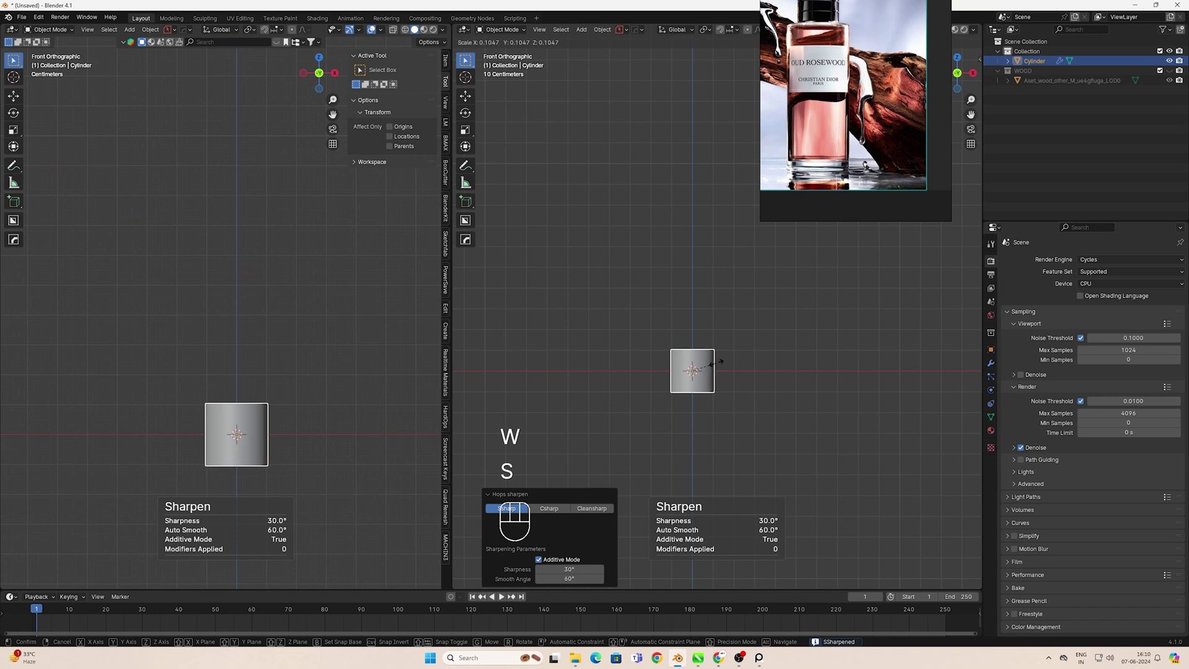
key(s)
key(g)
key(z)
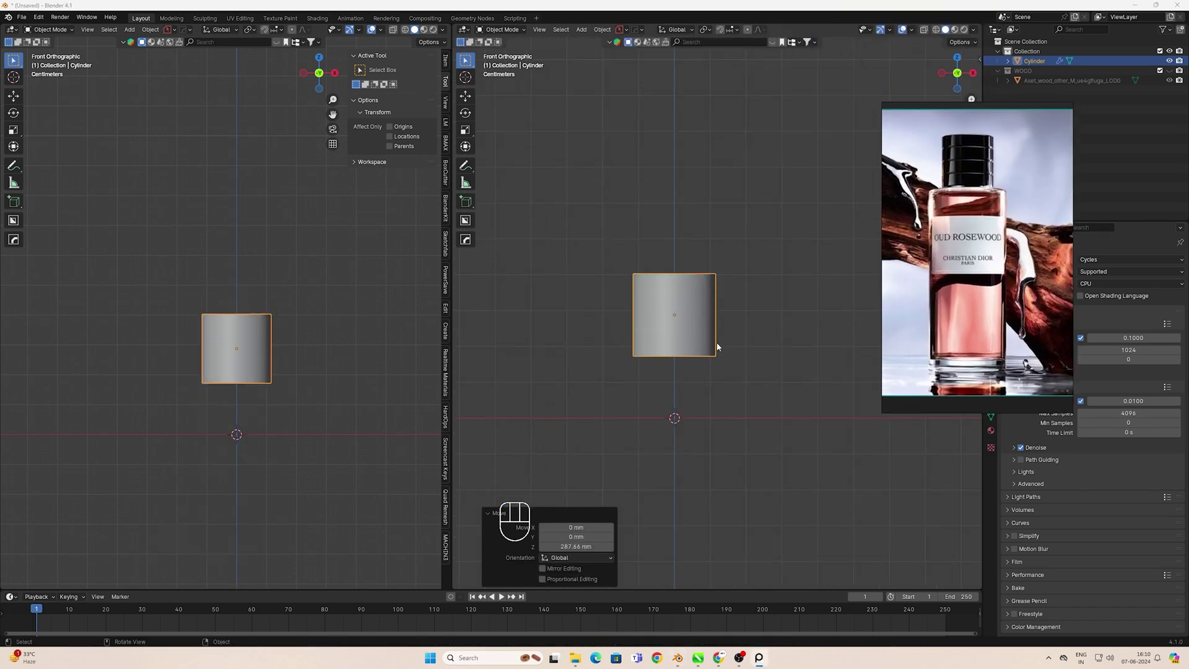
Stretch the cylinder taller along Z to form the bottle body and bring up its object options
key(s)
key(s)
key(s)
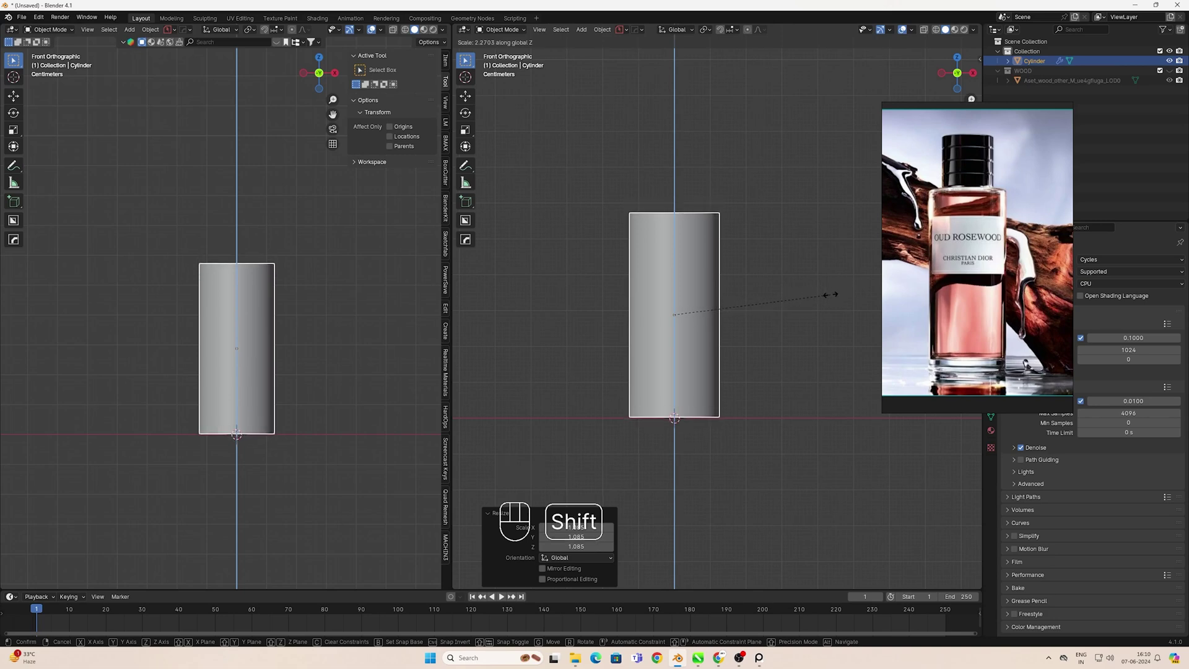
click(785, 291)
click(703, 326)
key(ctrl+a)
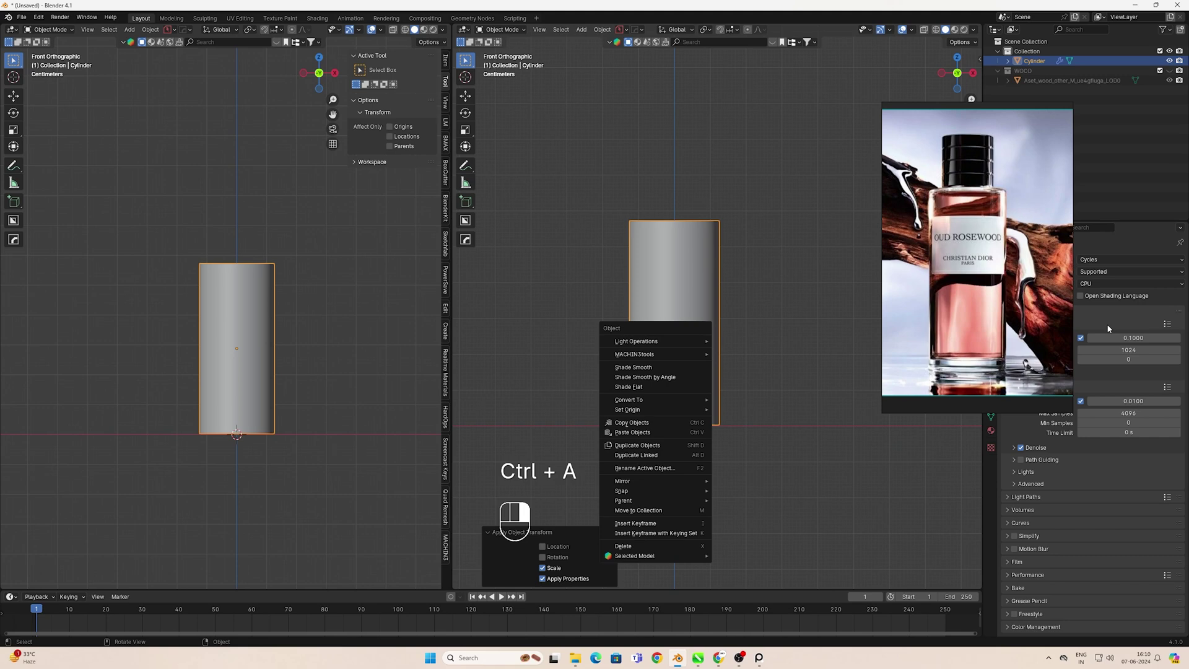
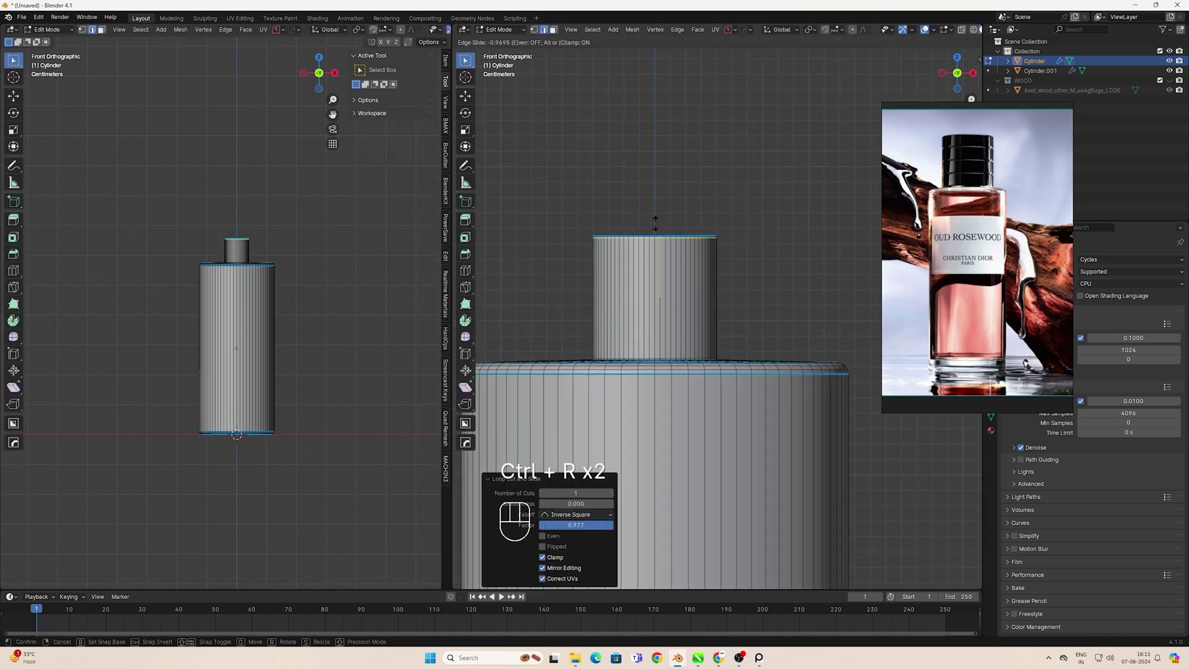
Finish the threaded neck edits on the bottle top and return to Object Mode
key(3)
drag(727, 267, 798, 268)
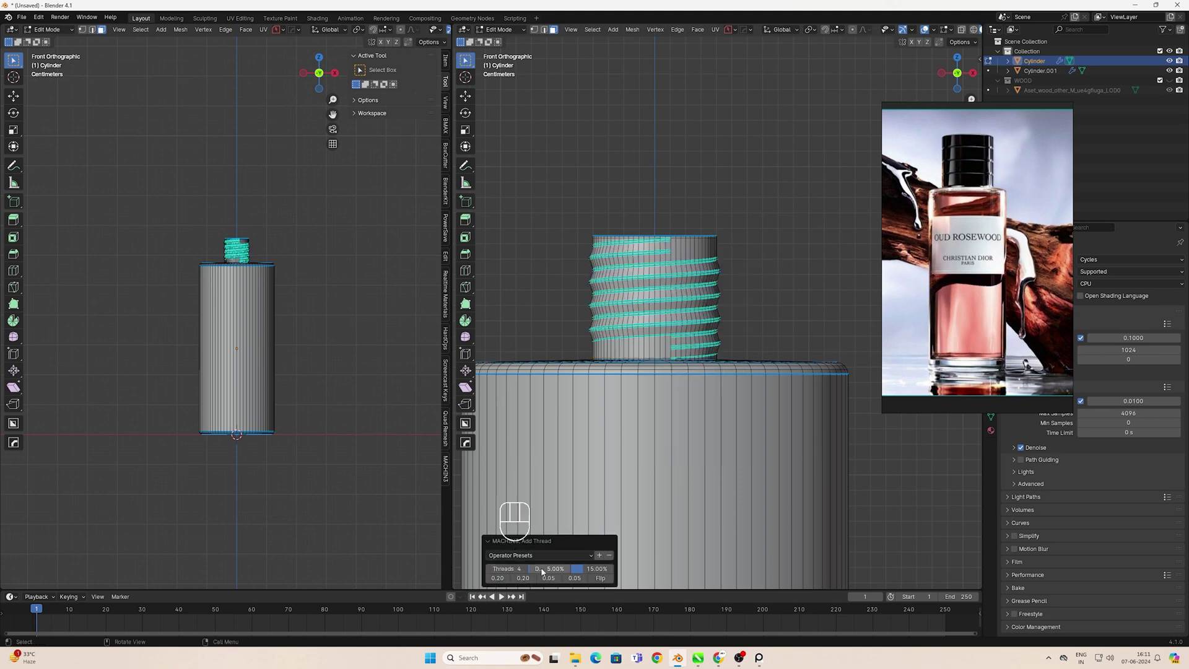
click(549, 570)
key(Tab)
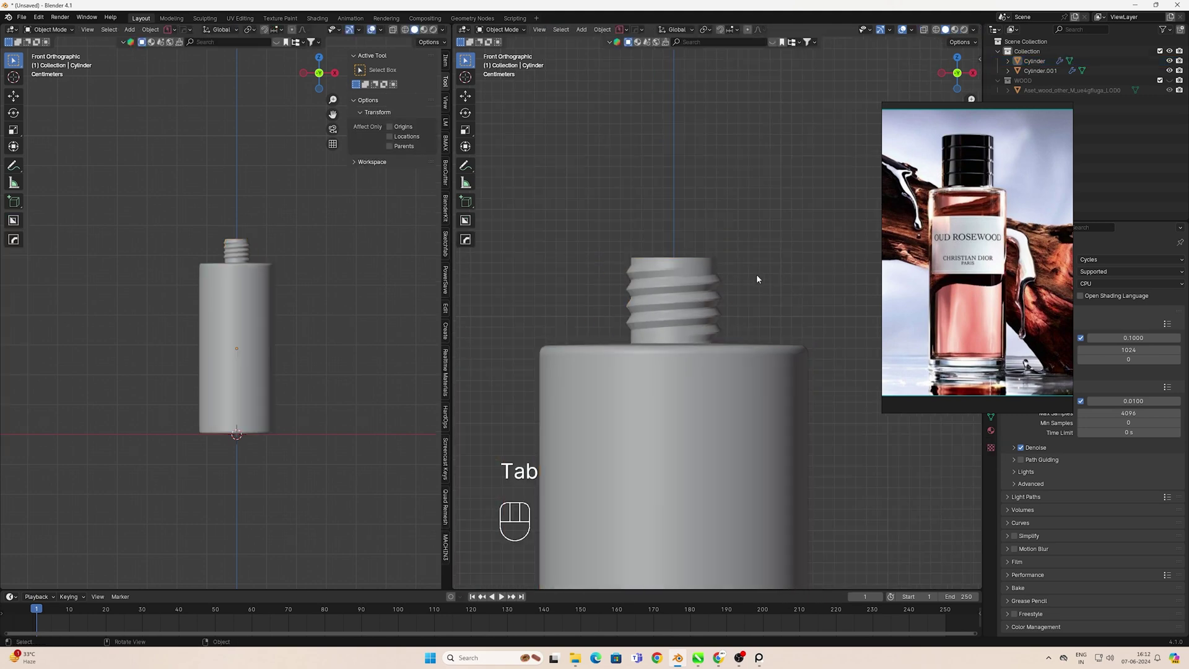
Inspect the neck from the front view and tidy its top faces in Edit Mode
middle_click(691, 366)
key(w)
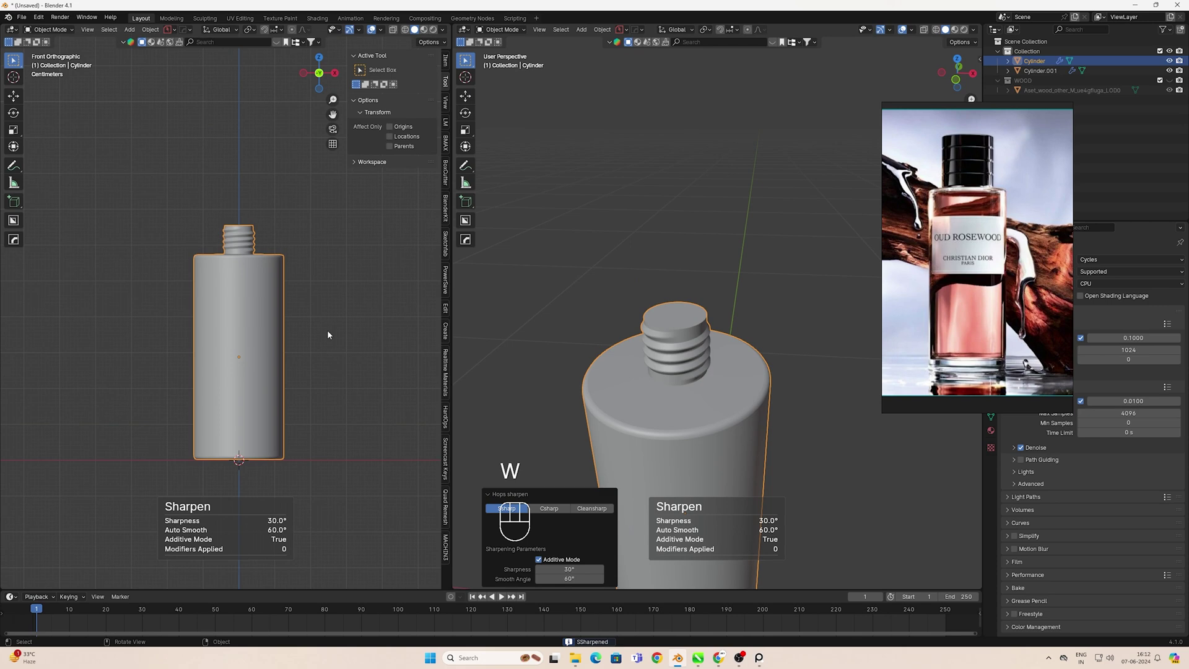
key(KP_1)
click(661, 319)
key(Tab)
key(3)
key(x)
key(Tab)
key(KP_1)
Add a new cylinder for the cap, shrink it and lift it up along Z toward the neck
key(shift+a)
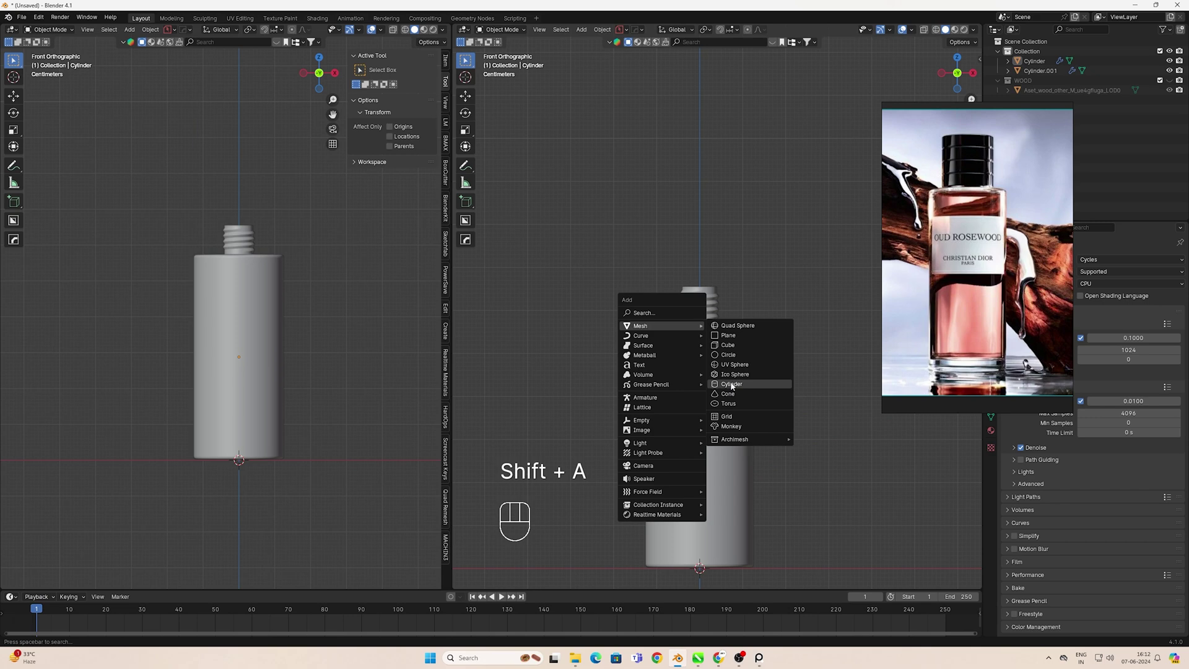
click(748, 345)
key(w)
key(s)
key(s)
key(s)
key(s)
key(g)
key(g)
key(z)
Refine the cap's scale and height so it sits snugly over the threaded neck
key(s)
key(s)
key(s)
key(g)
key(z)
key(z)
key(s)
key(s)
key(s)
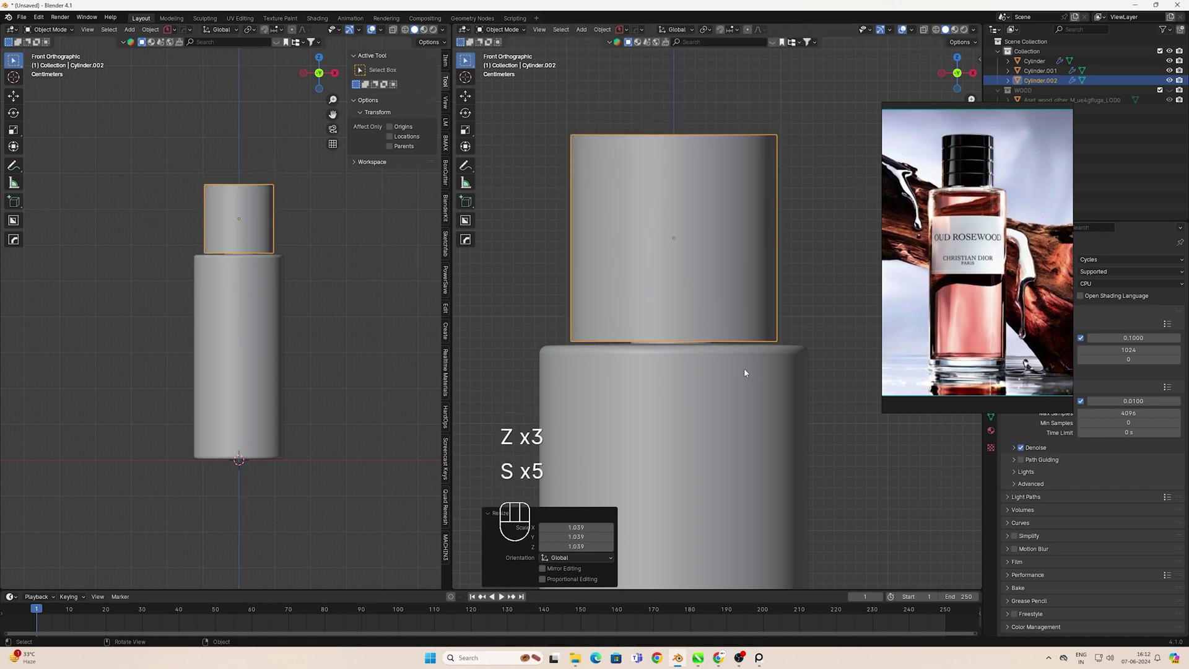
key(g)
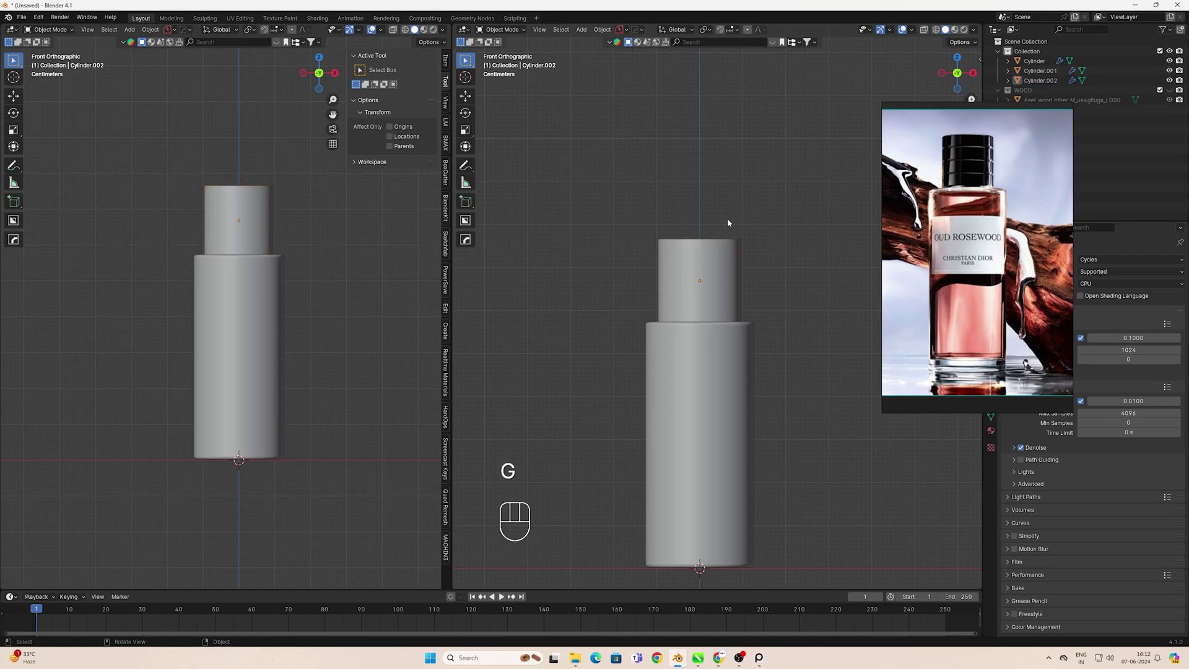
click(716, 272)
key(s)
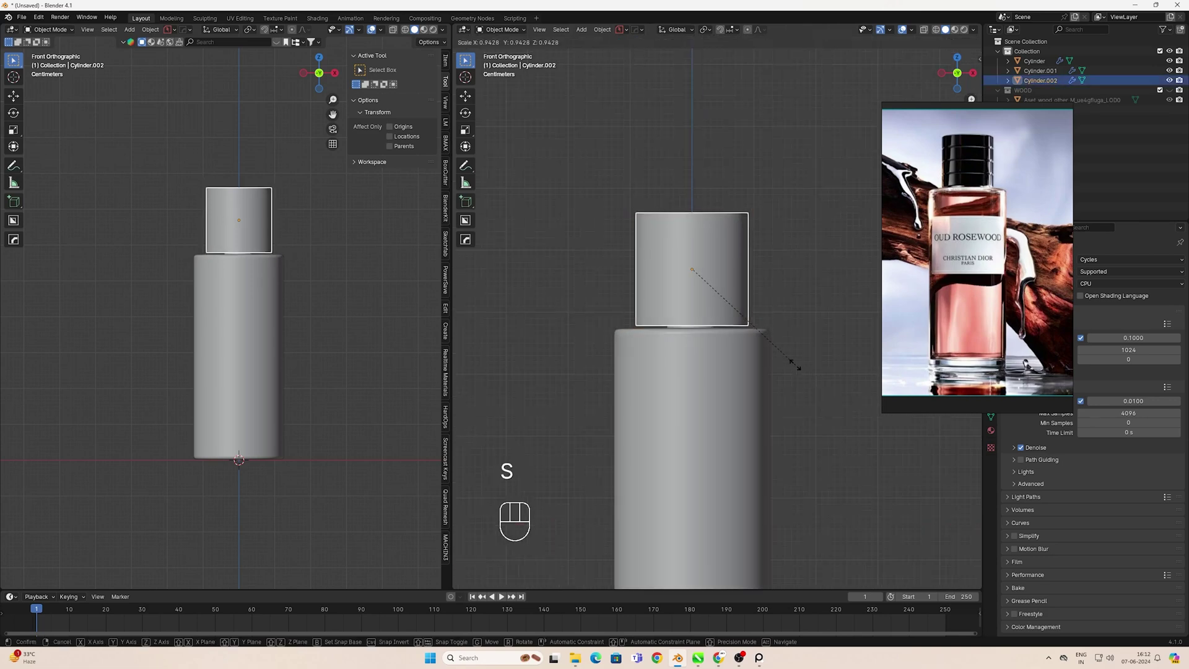
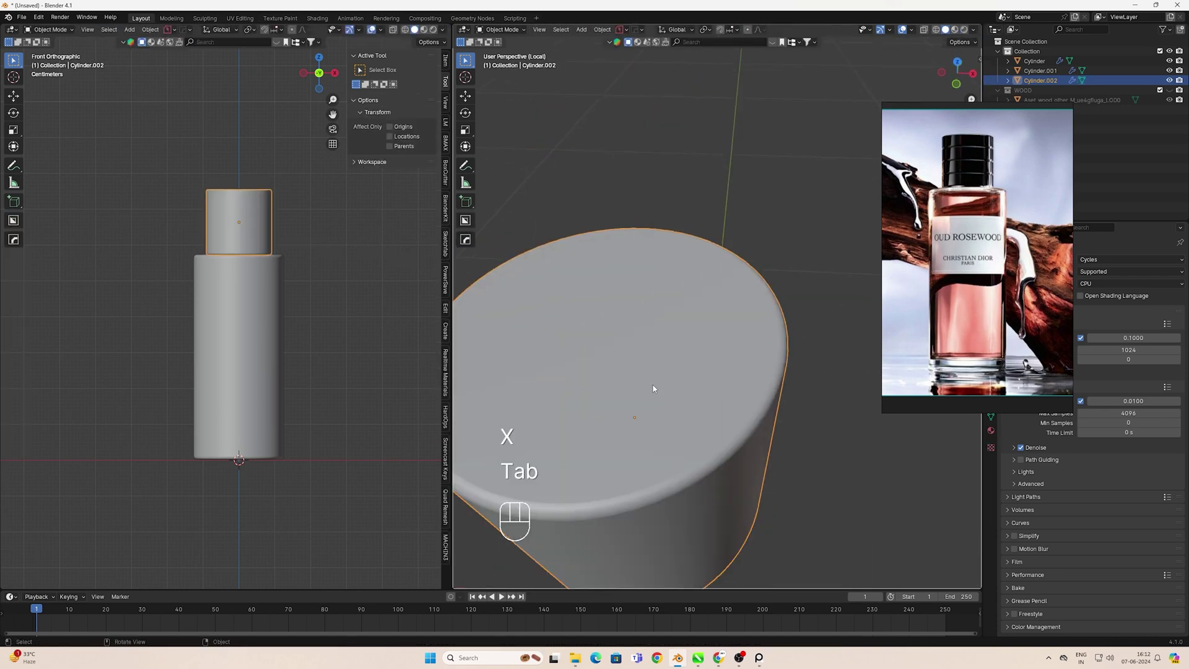
Cut ring loop grooves around the cap in Edit Mode and return to the front view
key(KP_1)
key(Tab)
key(ctrl+r)
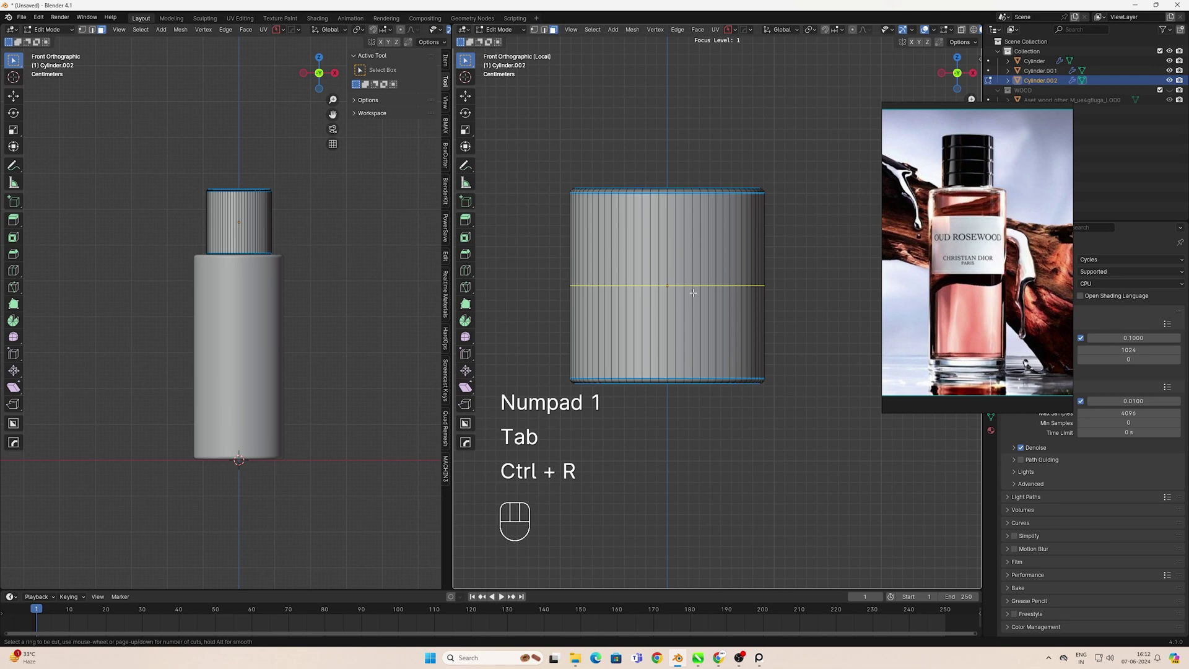
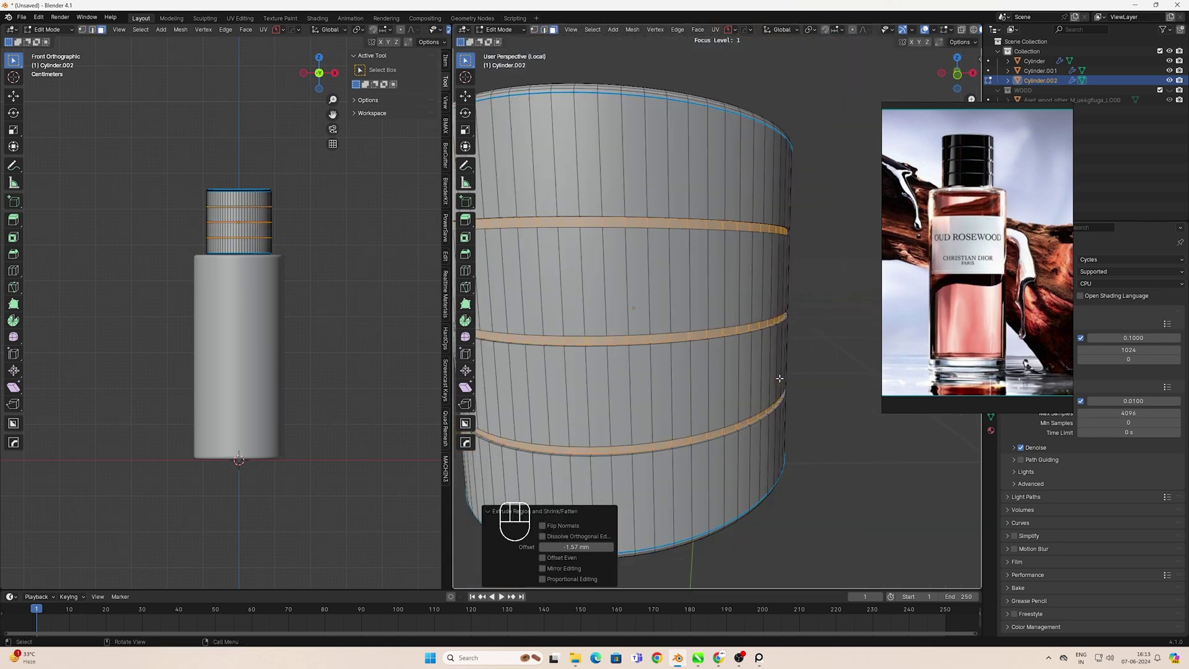
key(Tab)
click(717, 318)
key(w)
key(KP_1)
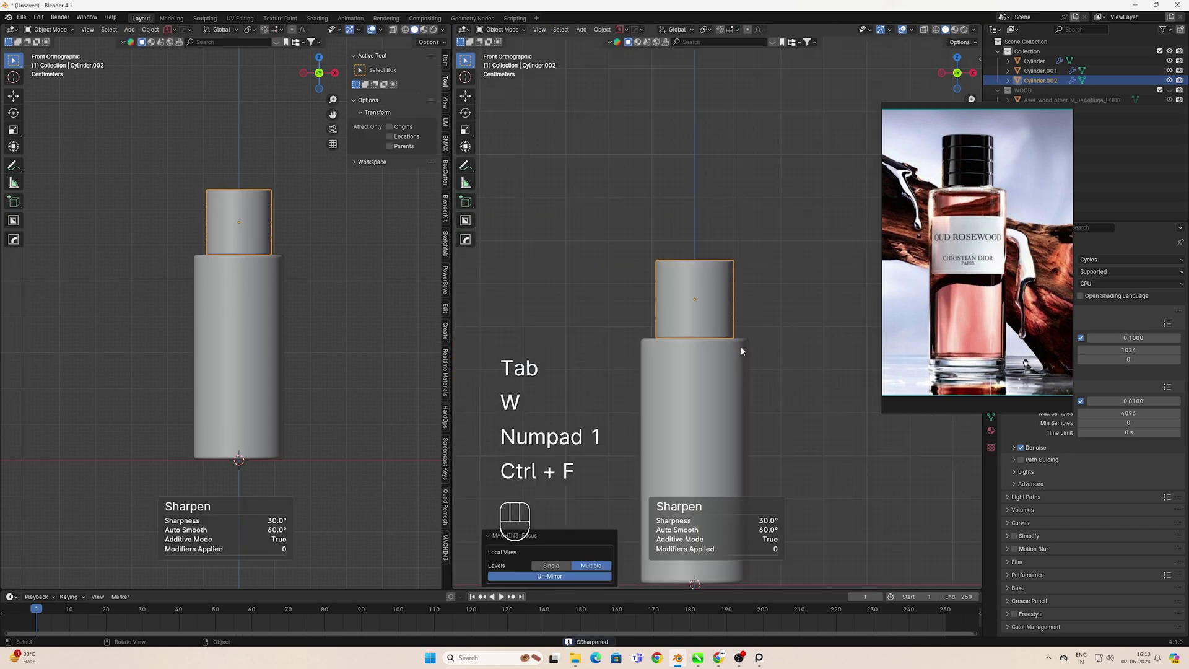
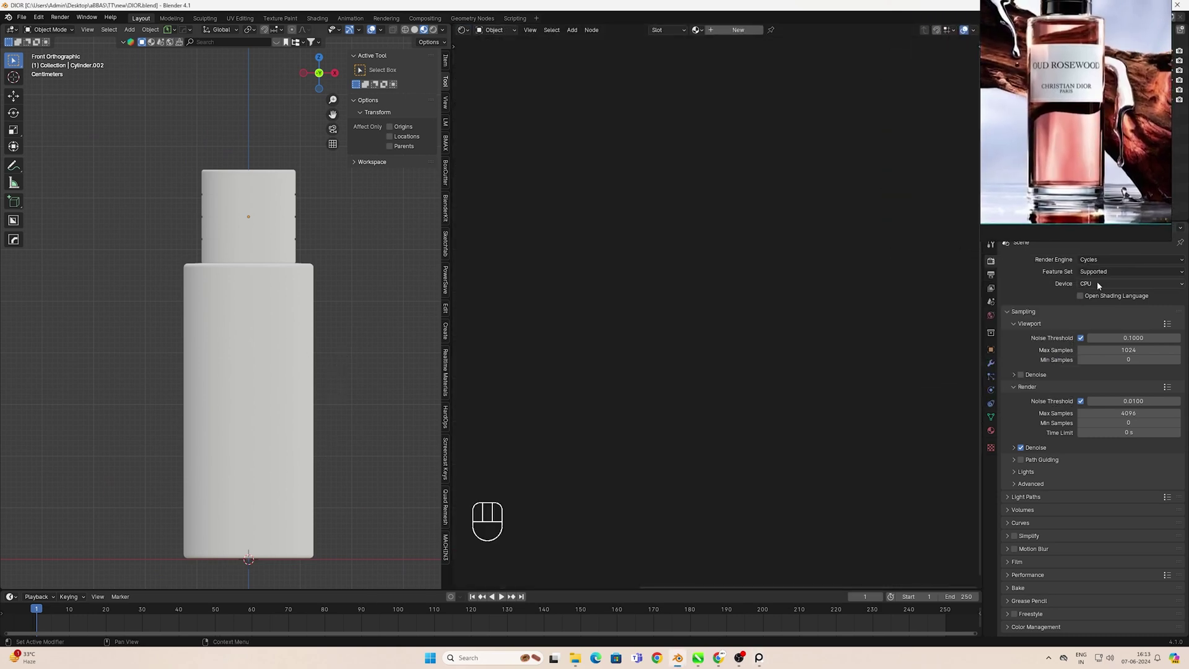
Set the Cycles render device to GPU Compute in Render Properties
drag(1099, 285, 1096, 308)
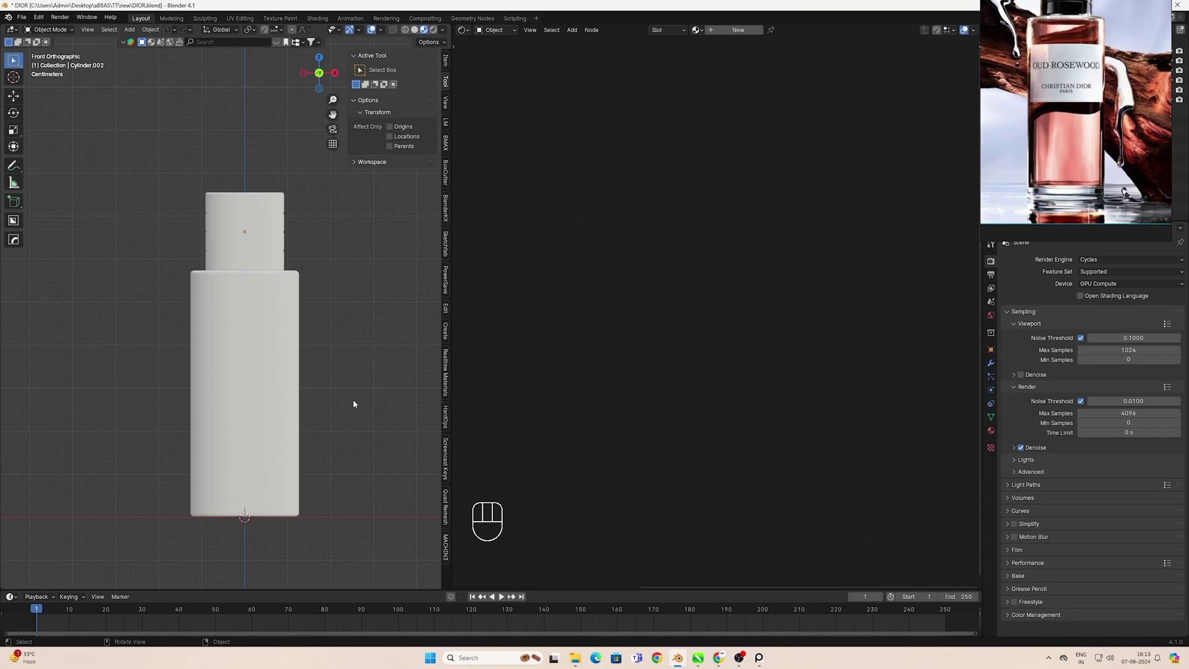
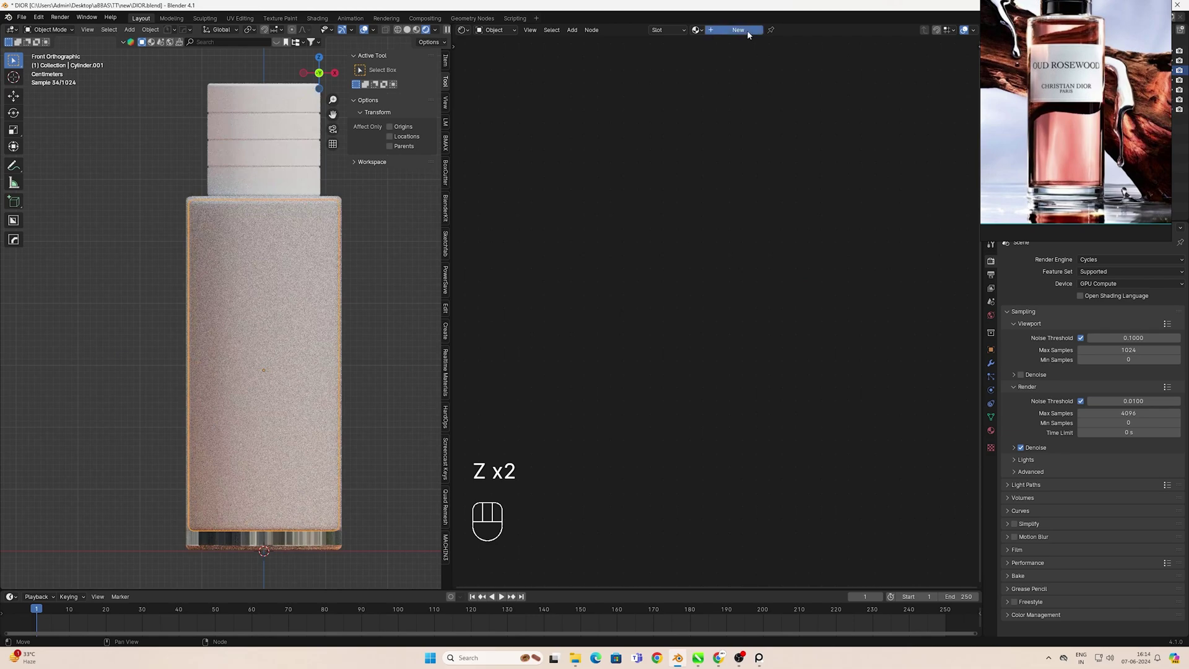
Create a new low-roughness pink material on the inner liquid piece, then select the outer body
click(735, 343)
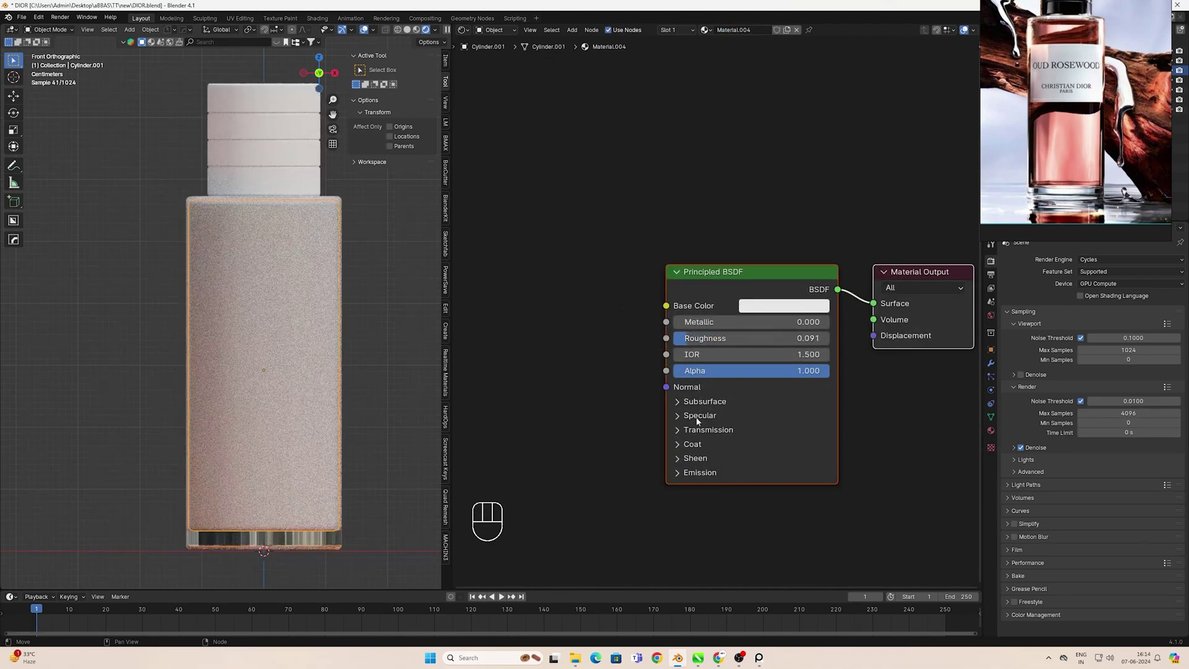
click(684, 434)
click(685, 456)
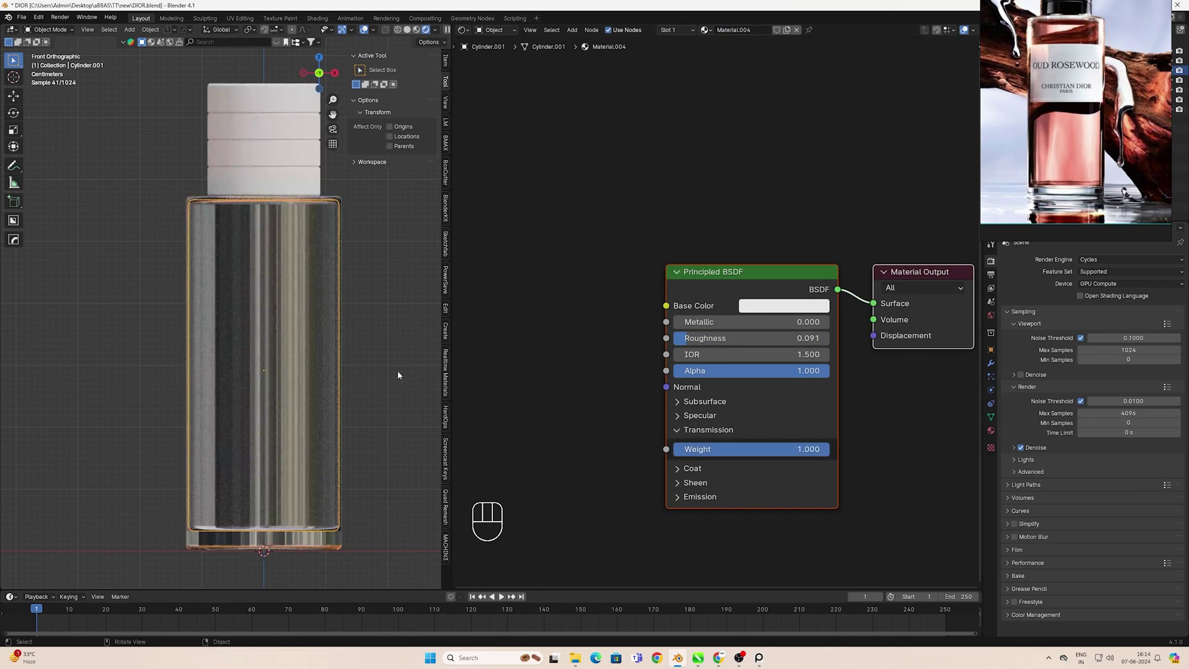
middle_click(394, 374)
middle_click(365, 368)
click(755, 312)
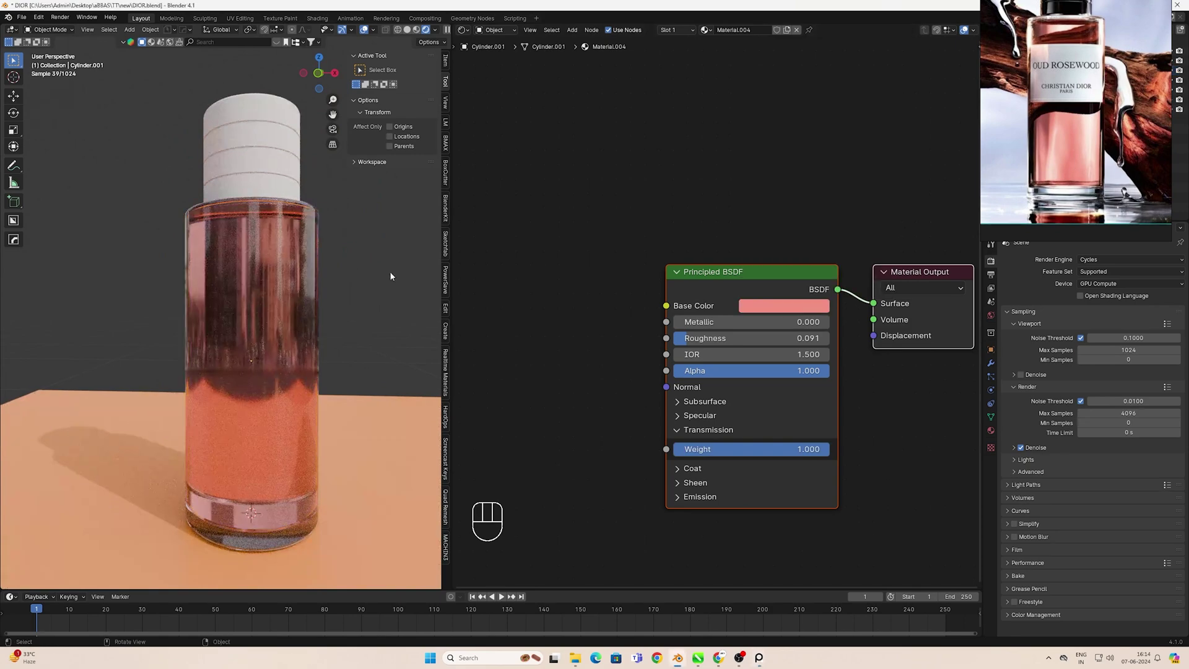
drag(345, 338, 364, 322)
key(KP_1)
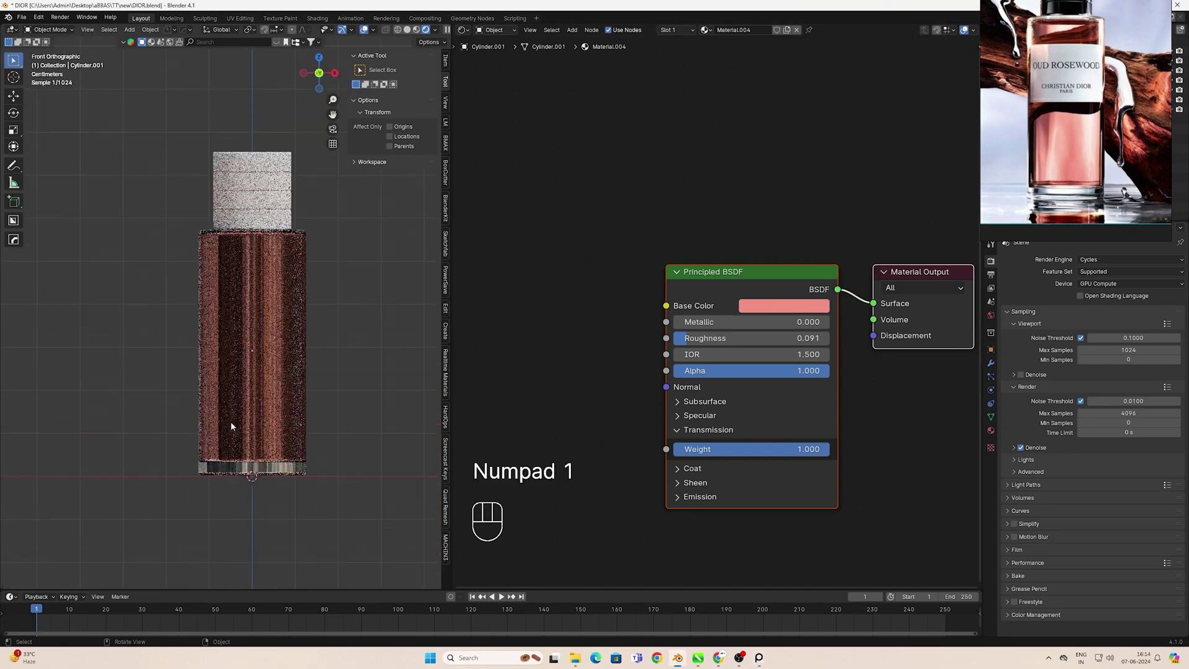
click(289, 469)
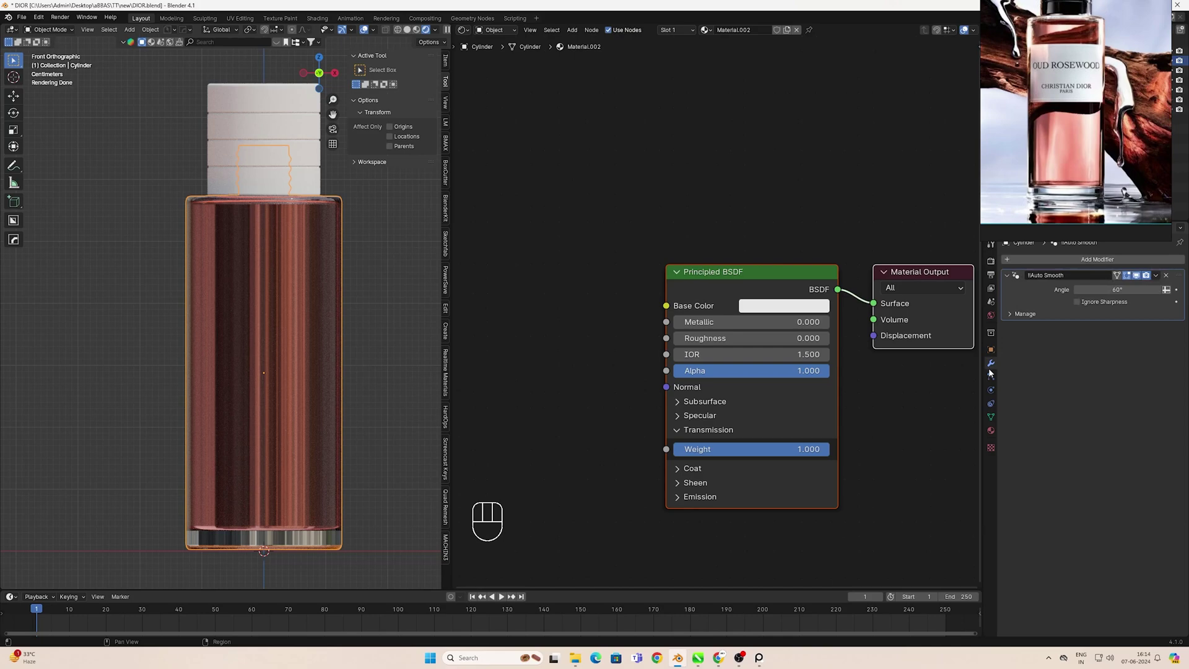
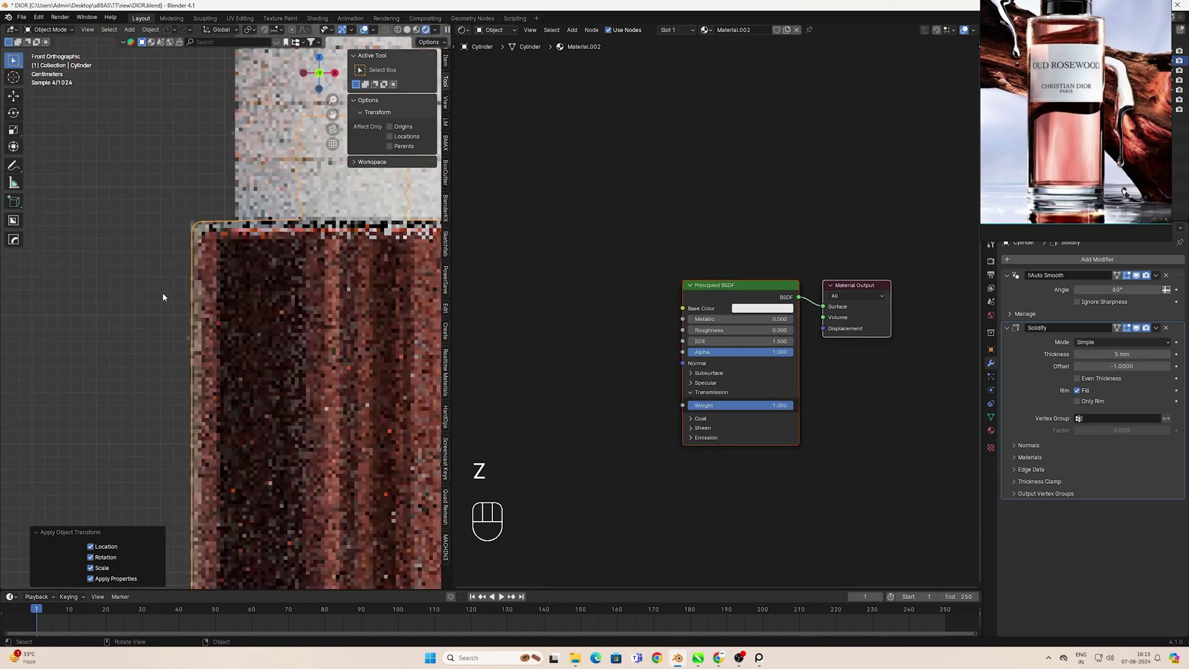
Add and slide an edge loop on the outer body, then bevel it into a wide label band
click(143, 286)
drag(307, 398, 298, 386)
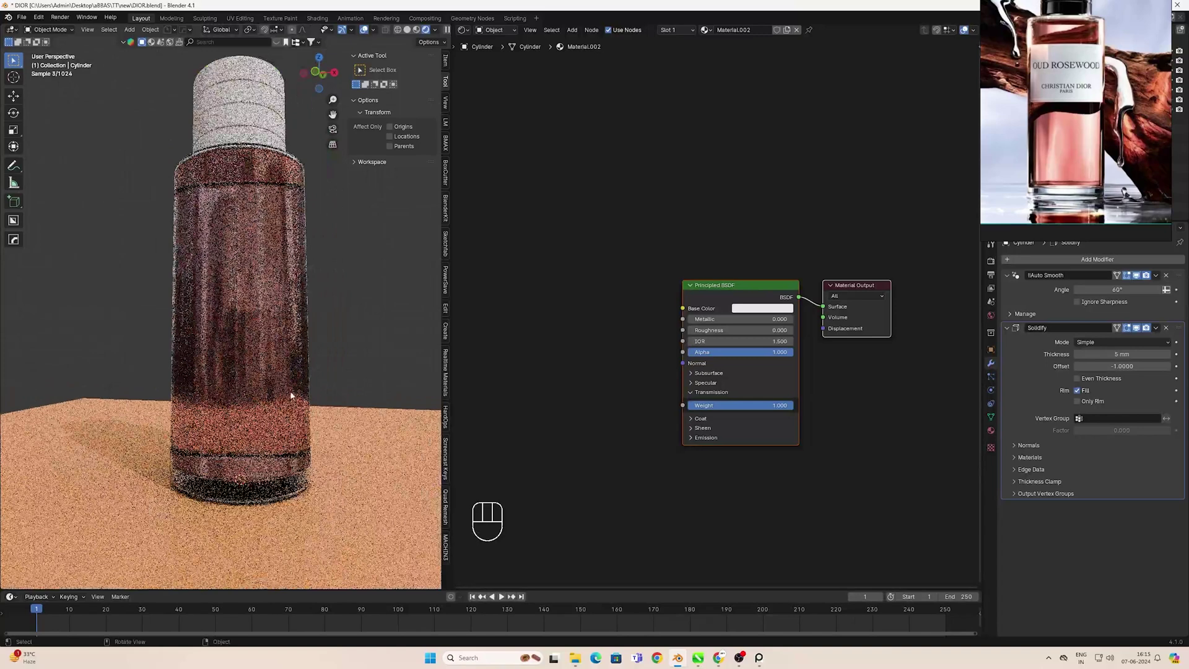
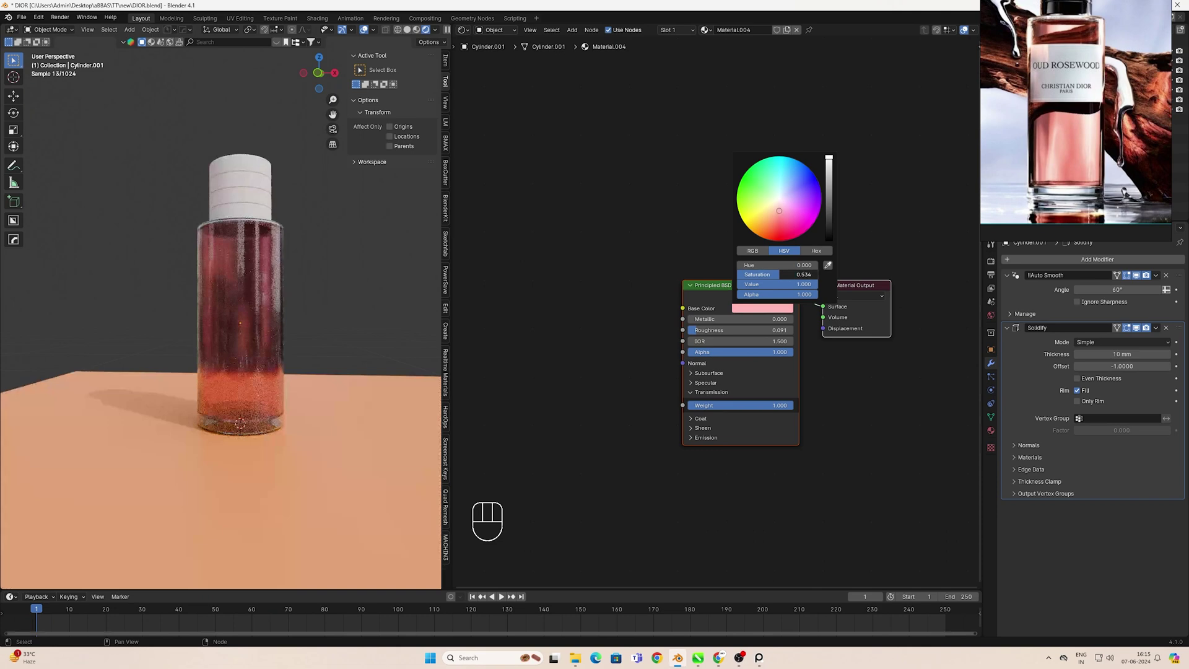
key(KP_1)
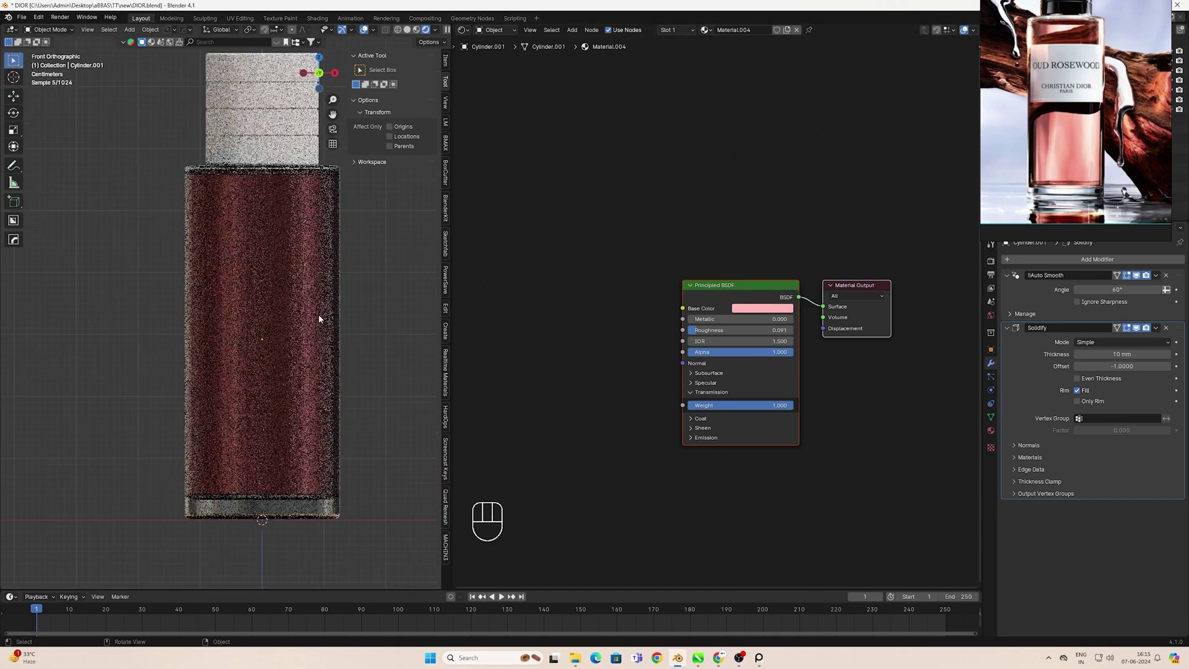
click(285, 271)
key(Tab)
key(ctrl+r)
key(g)
key(ctrl+b)
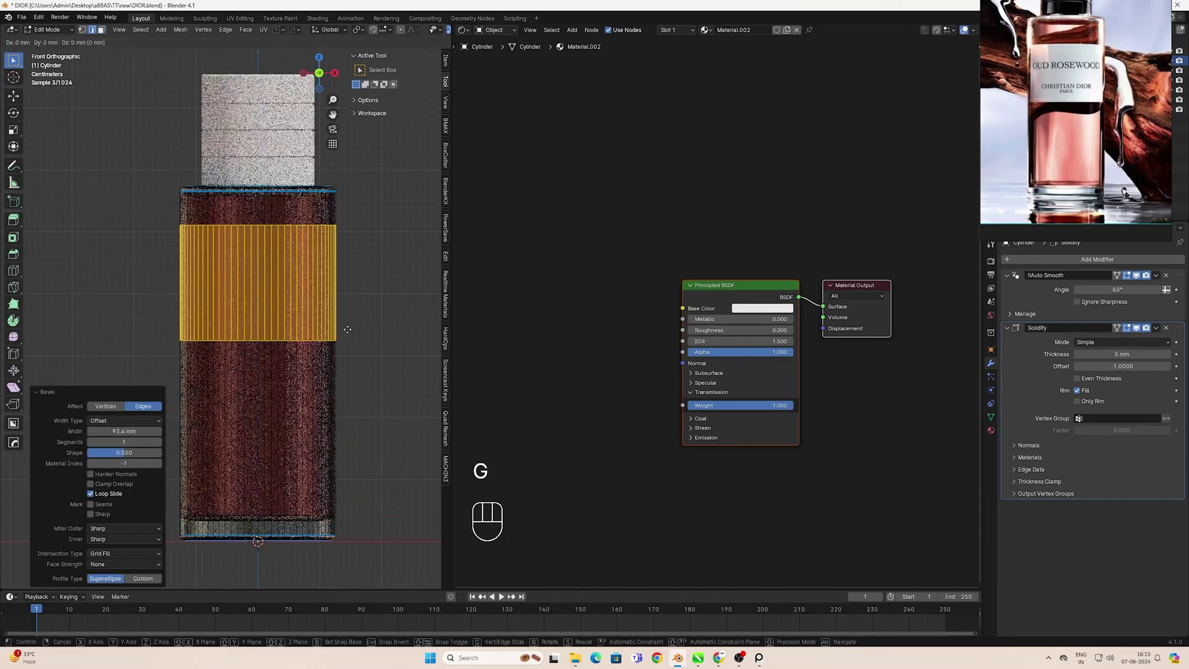
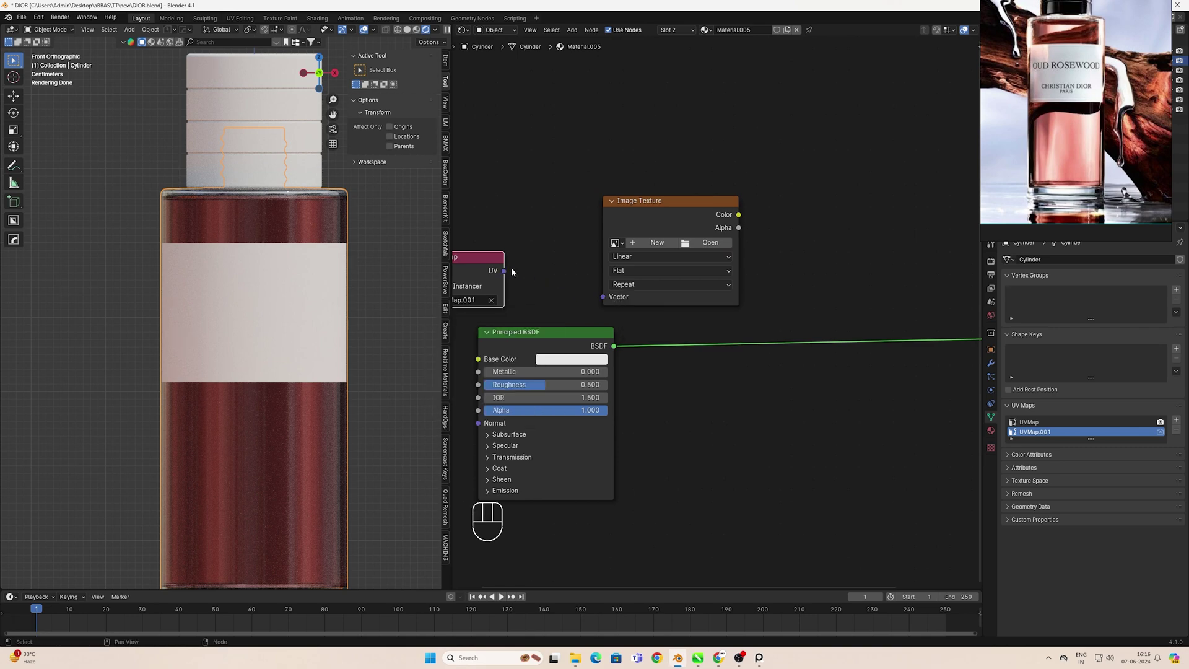
Link the second UV map to the Image Texture, load the OUD ROSEWOOD label image and add further shader nodes
drag(509, 275, 670, 278)
click(701, 246)
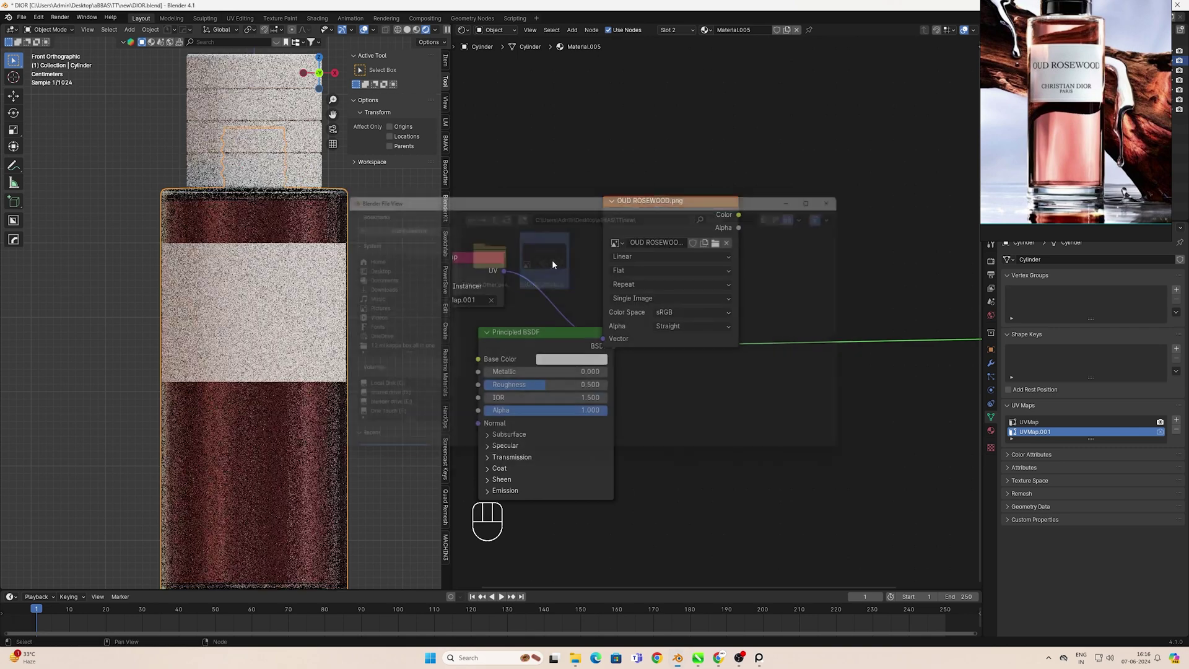
click(701, 236)
key(shift+a)
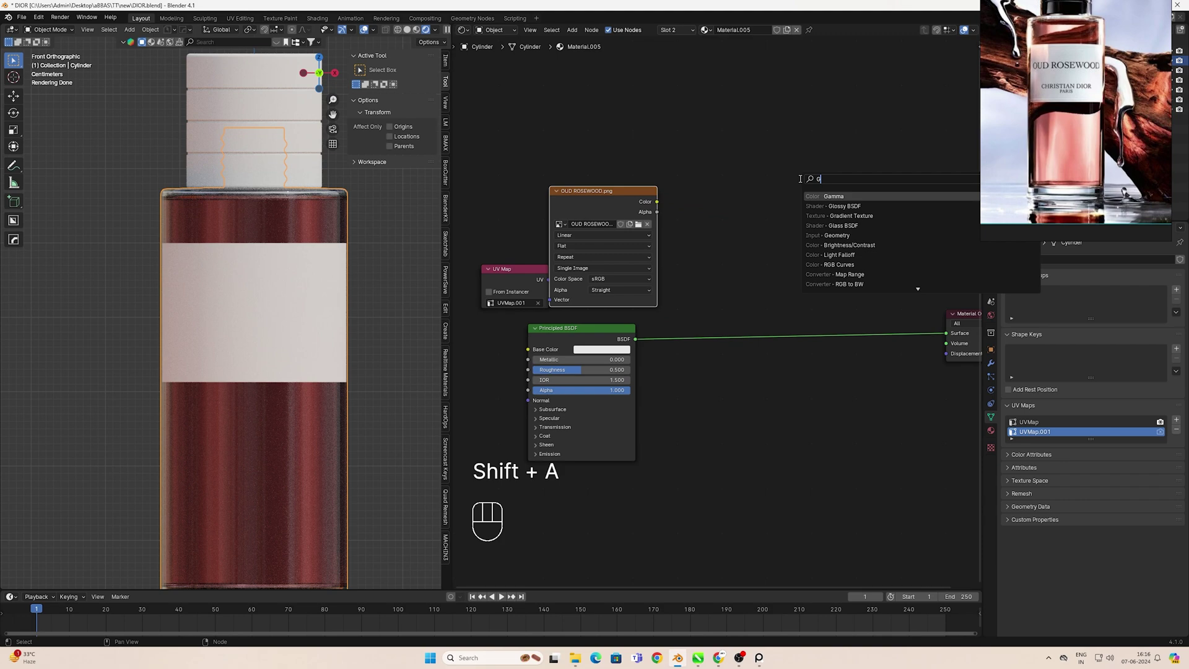
key(shift+a)
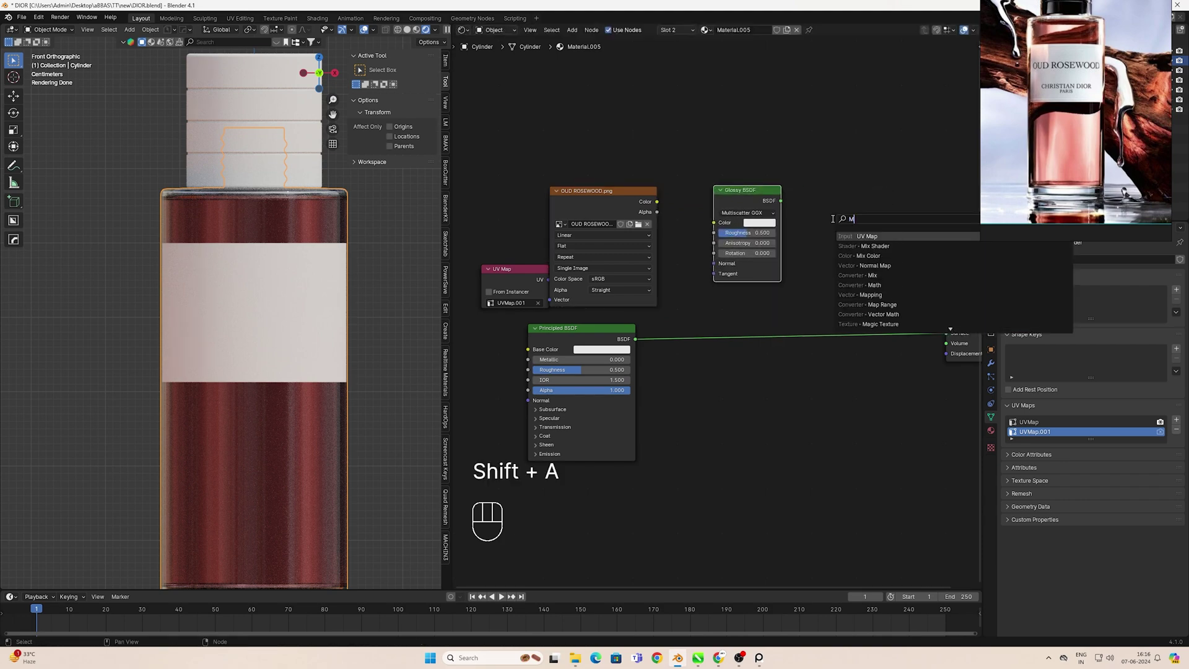
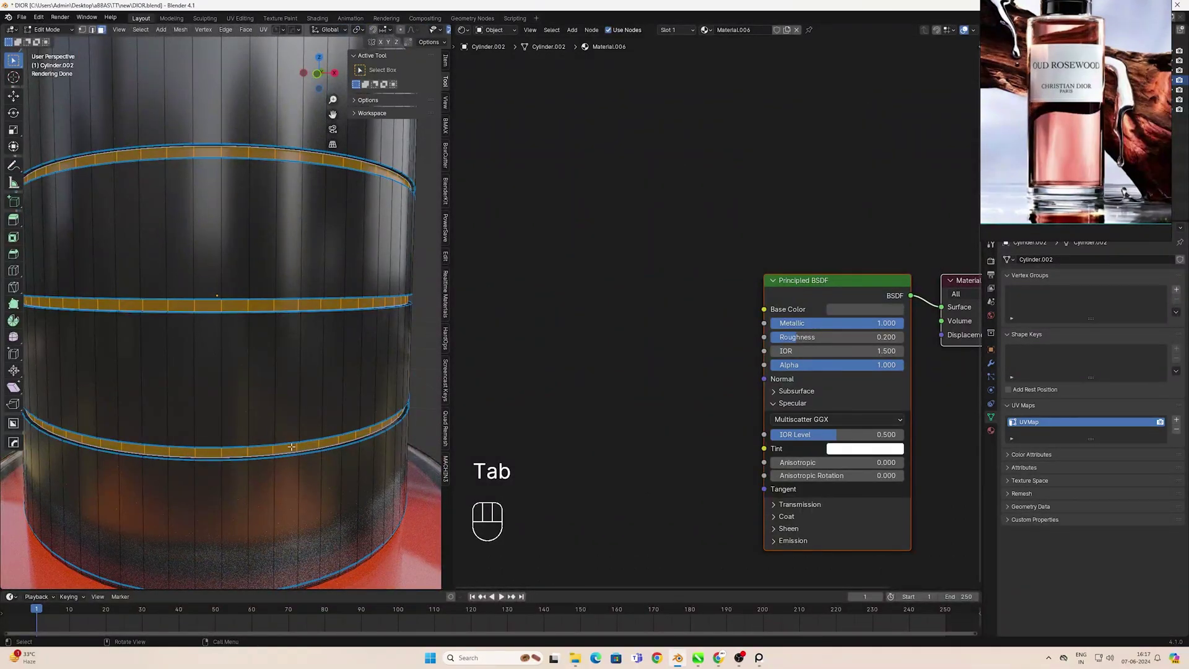
Grow the ring loop selection on the cap with Ctrl+Numpad Plus
key(ctrl+KP_Add)
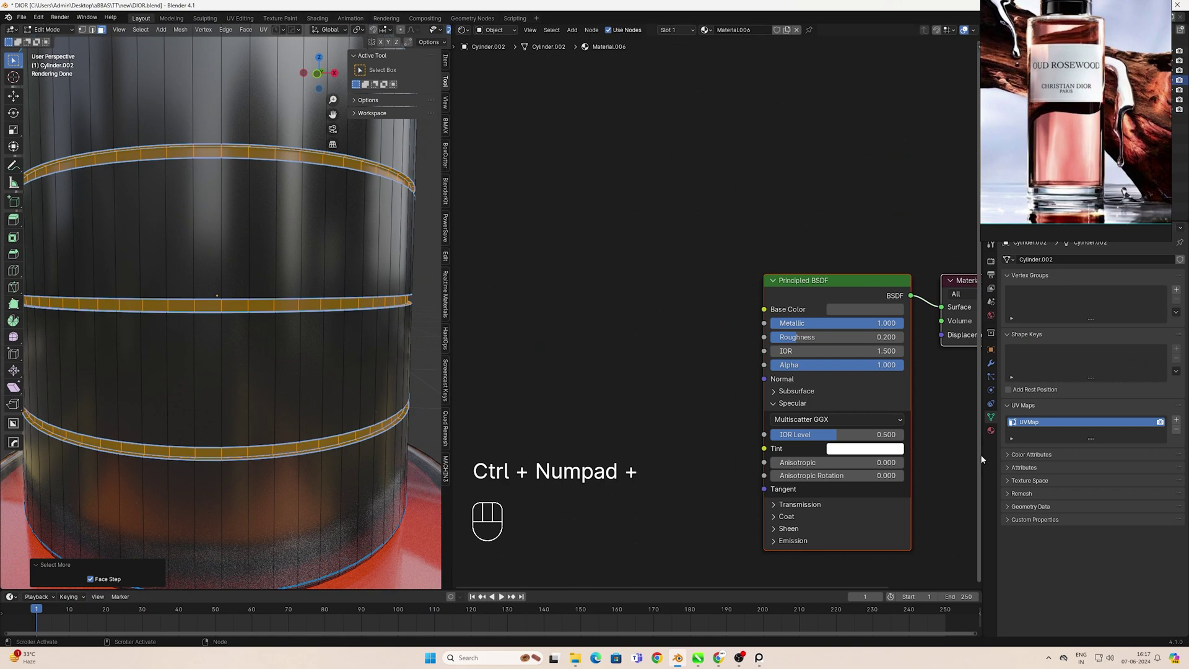
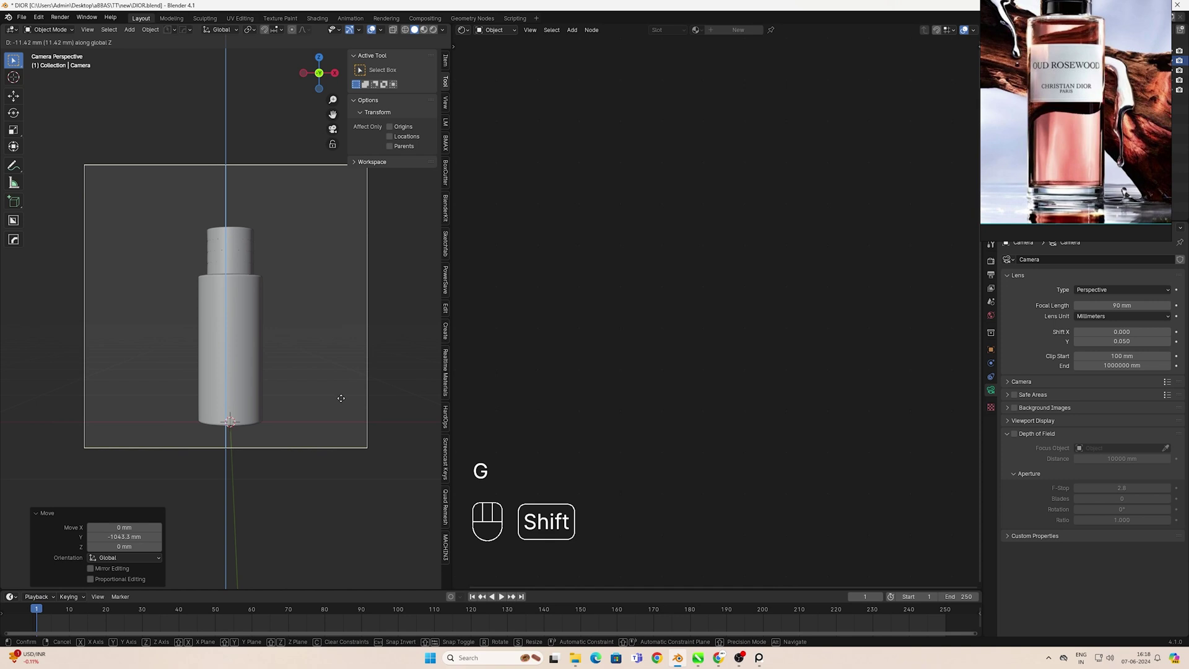
Move the camera back and lower it so the whole bottle fits centred in frame
key(g)
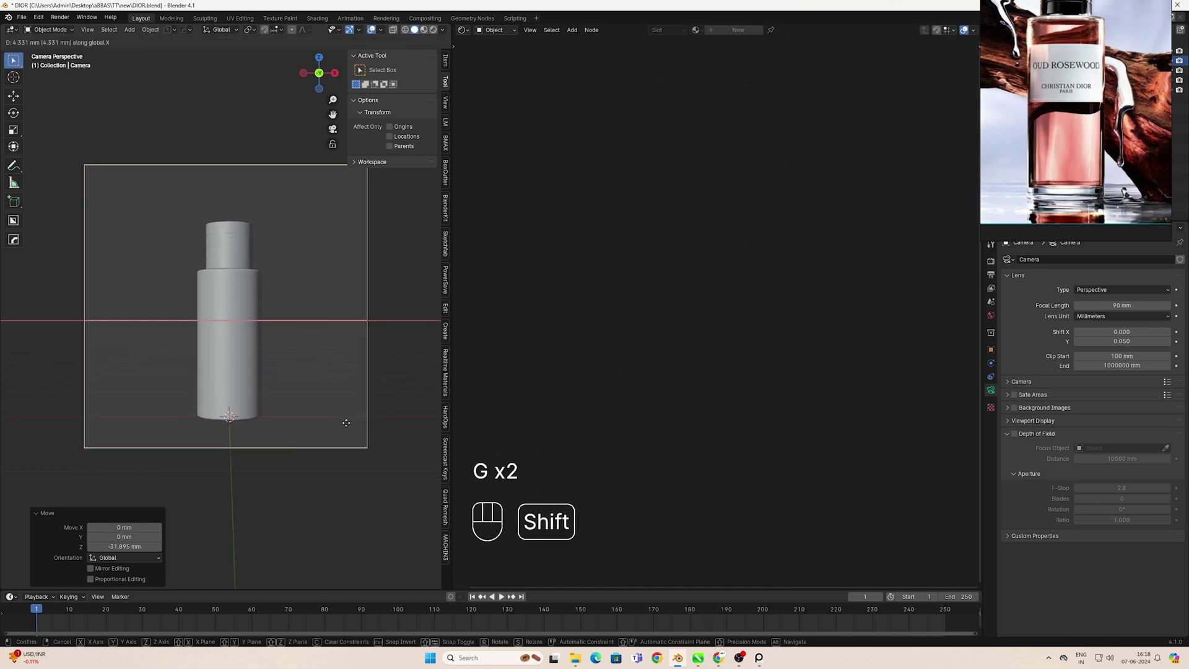
key(g)
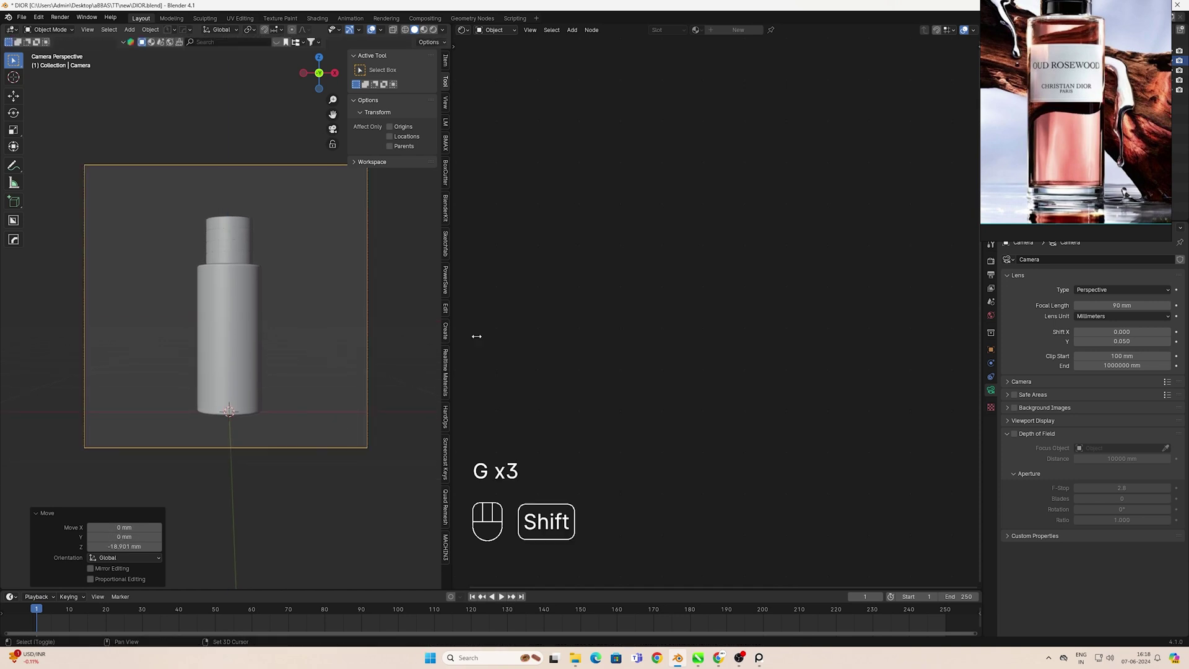
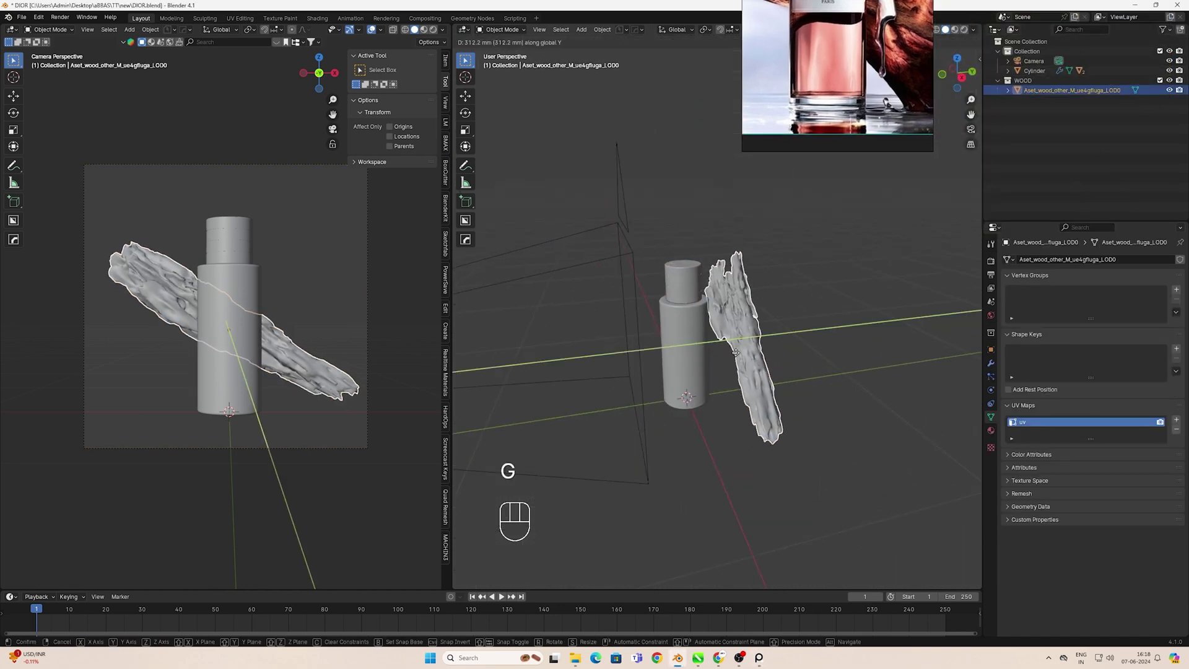
Move and scale the driftwood along Y and tilt it diagonally behind the bottle
key(y)
key(s)
key(s)
key(s)
key(g)
key(y)
key(y)
From front view, adjust the driftwood along Z and add a ground plane beneath the bottle
key(KP_1)
key(g)
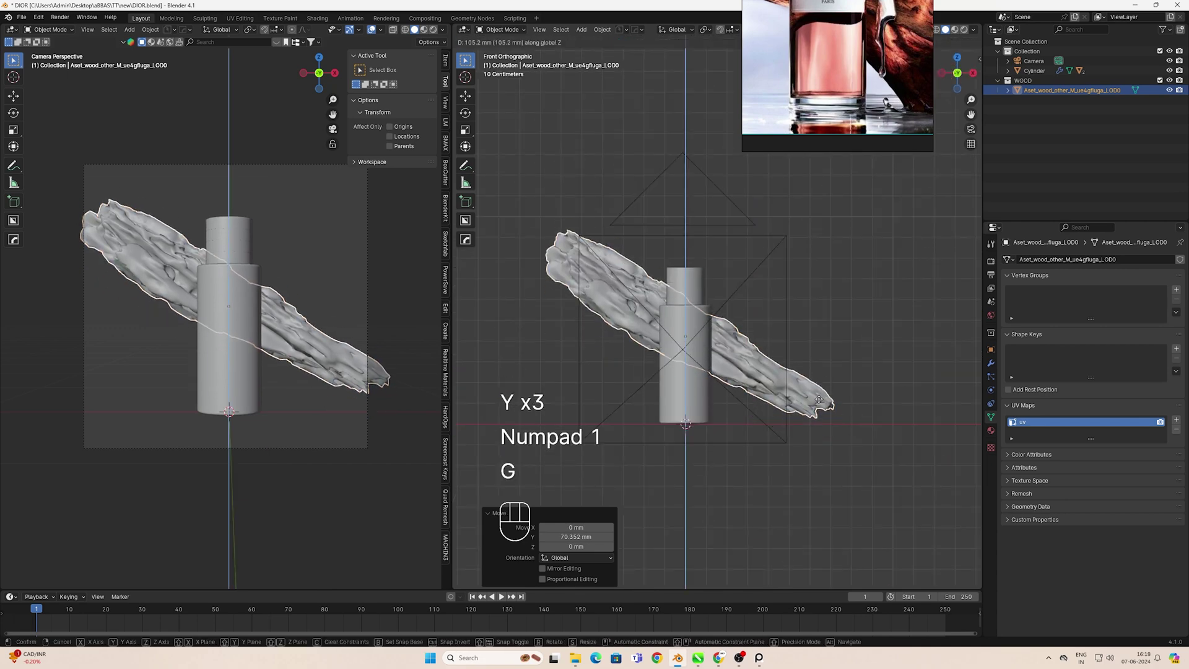
key(z)
key(z)
key(shift+a)
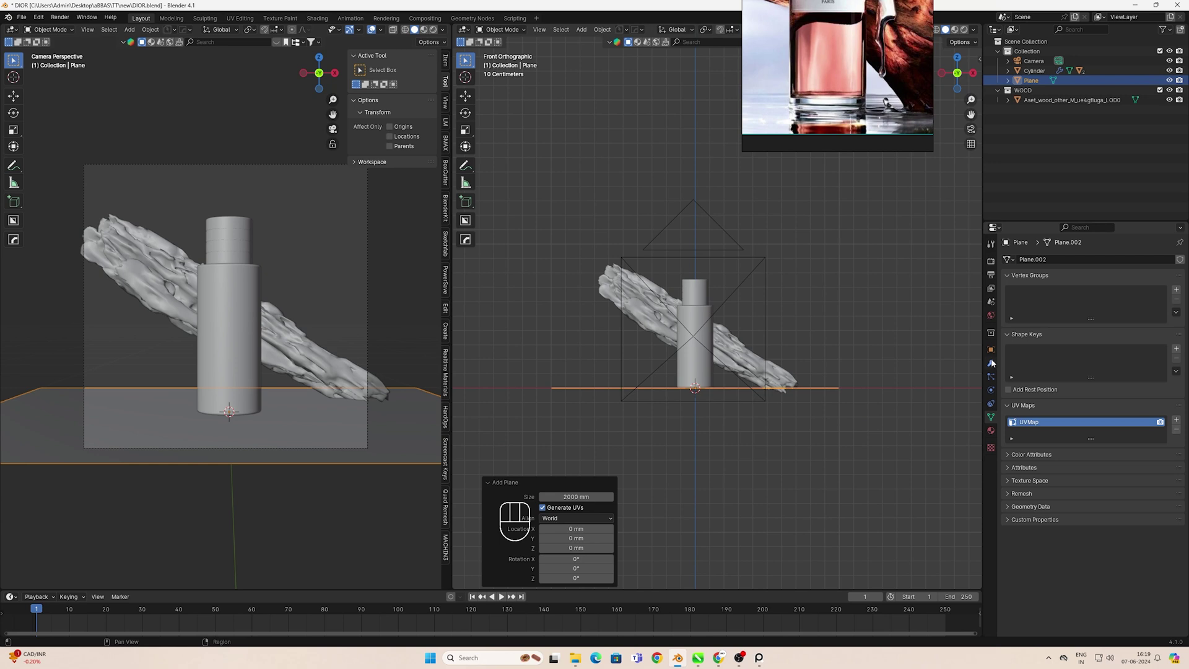
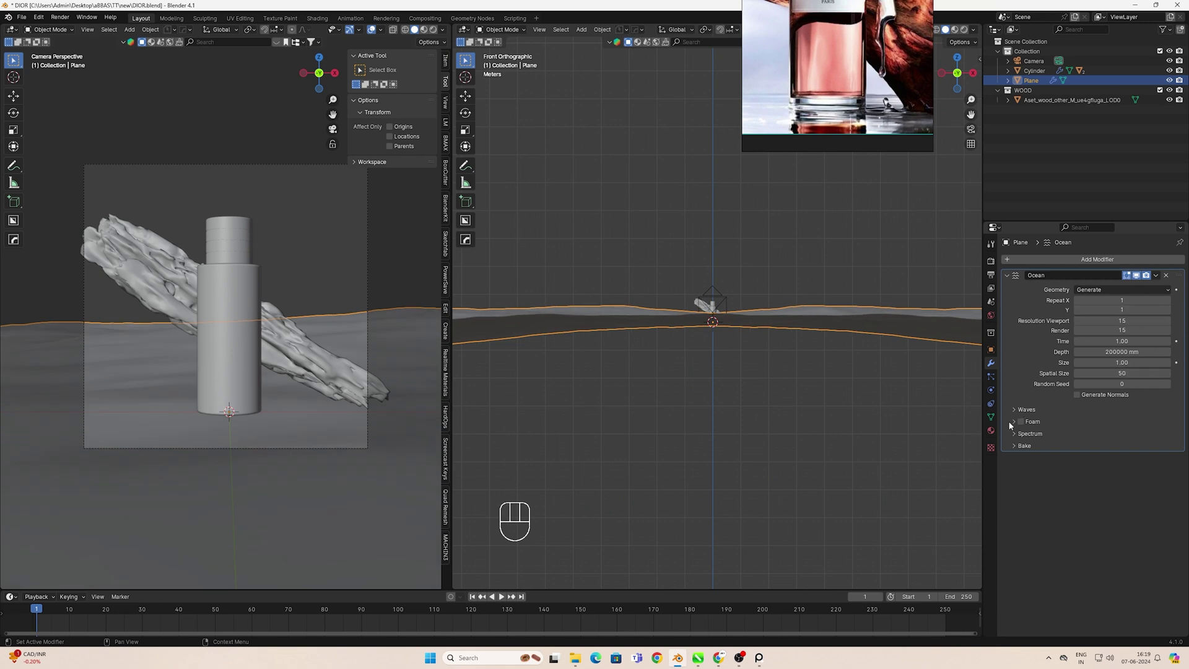
Expand the Ocean modifier's wave settings on the ground plane
click(1016, 409)
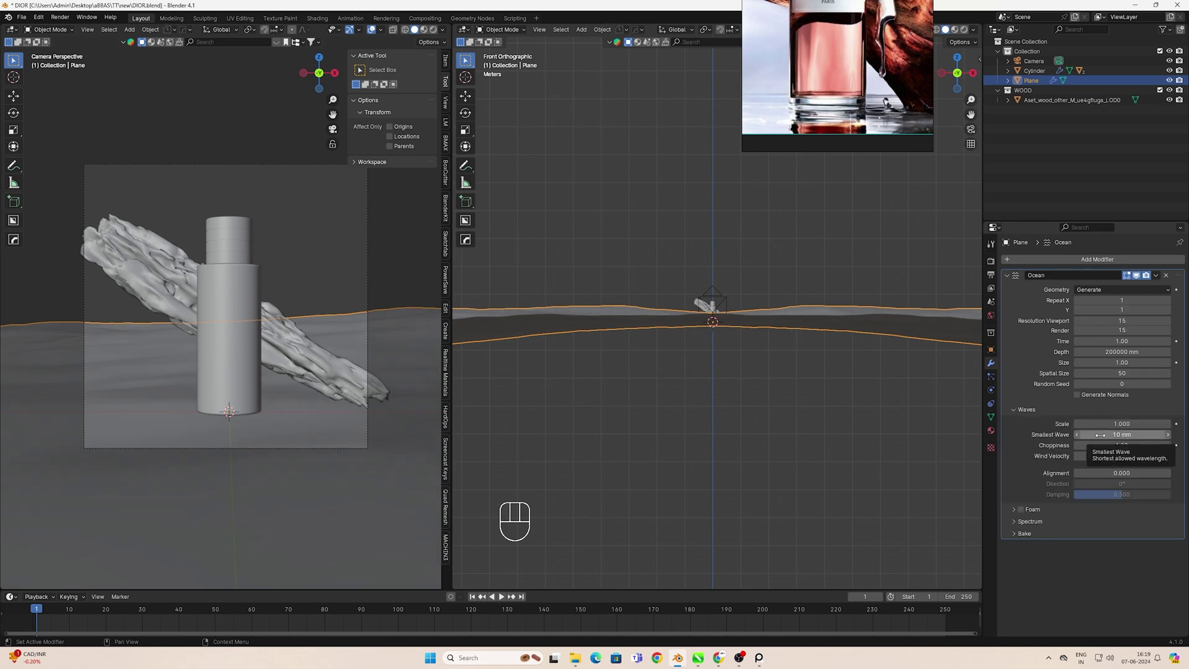
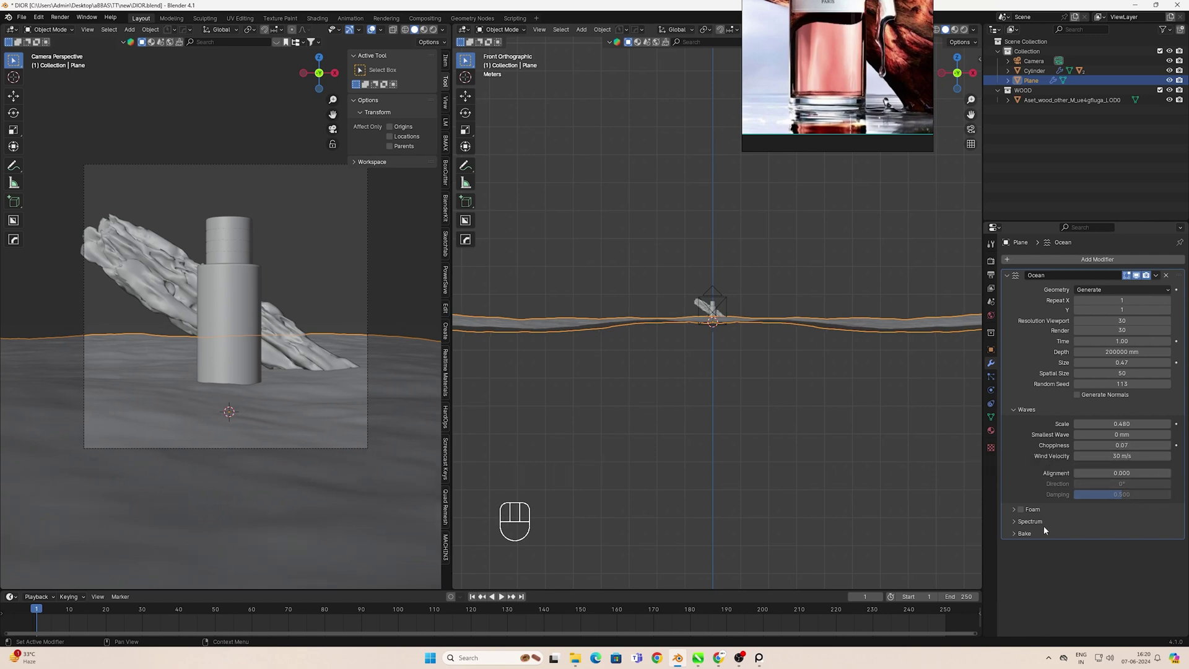
Resize the ocean plane and shift it along its depth beneath the bottle and driftwood
key(s)
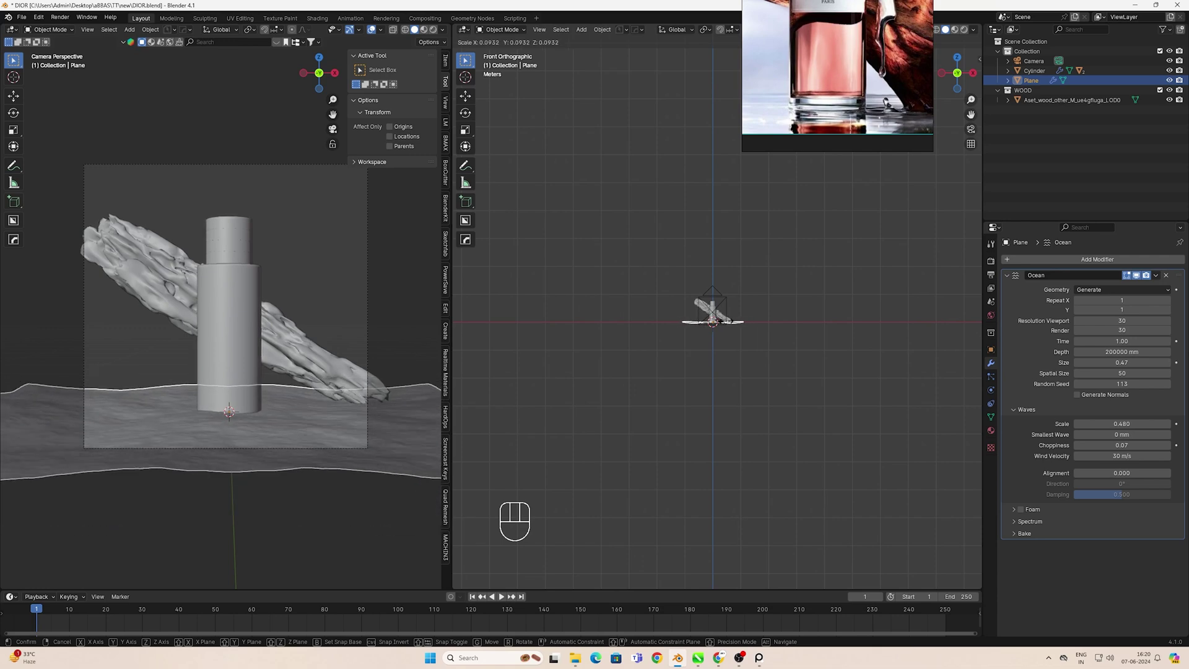
key(s)
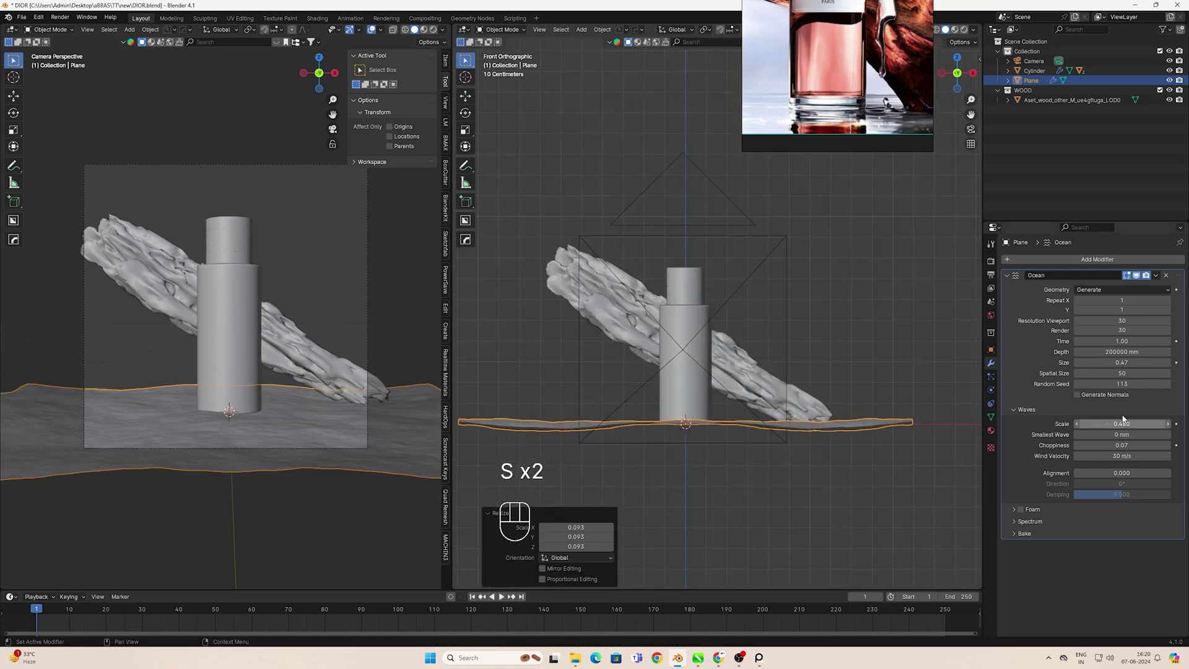
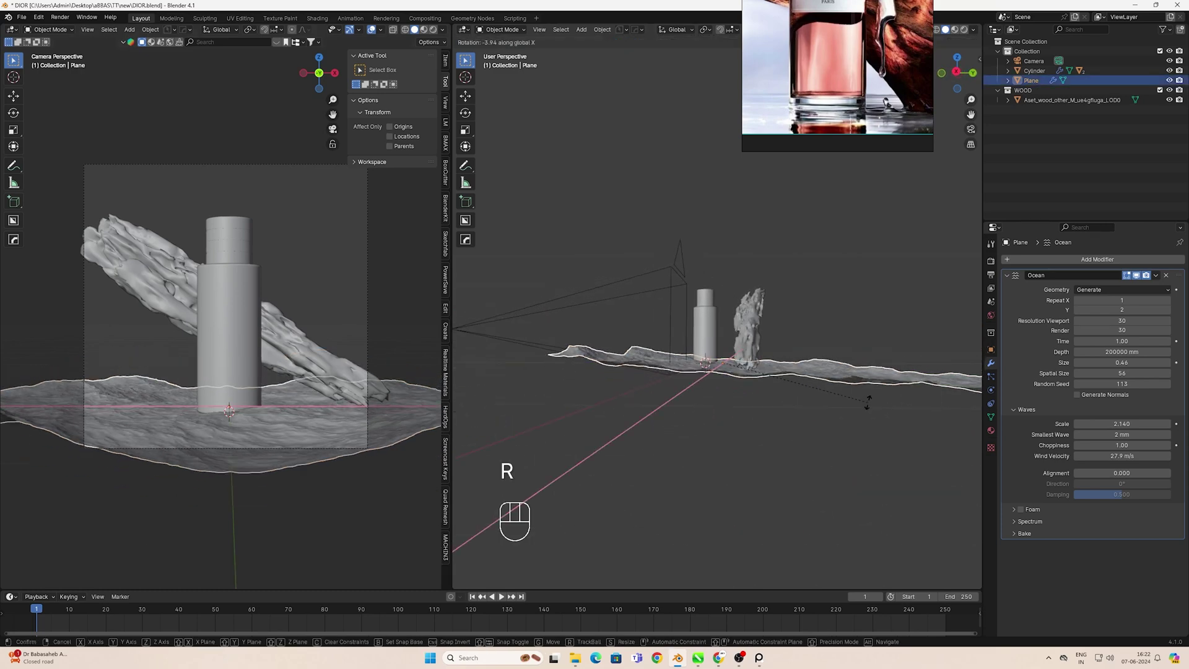
key(g)
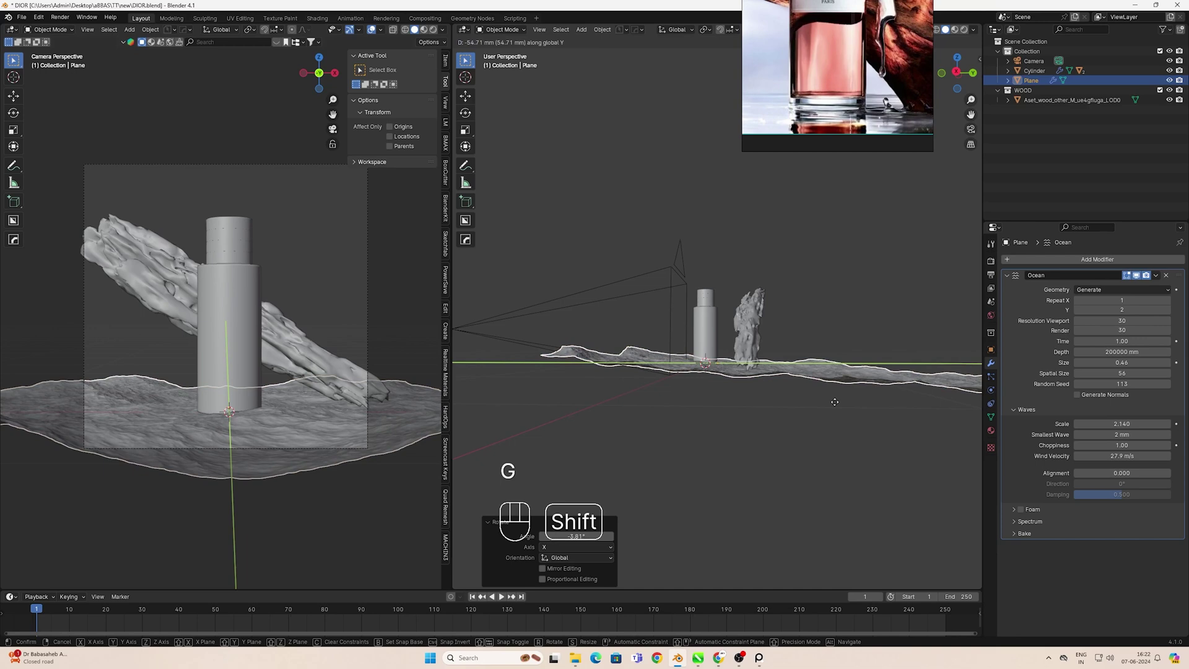
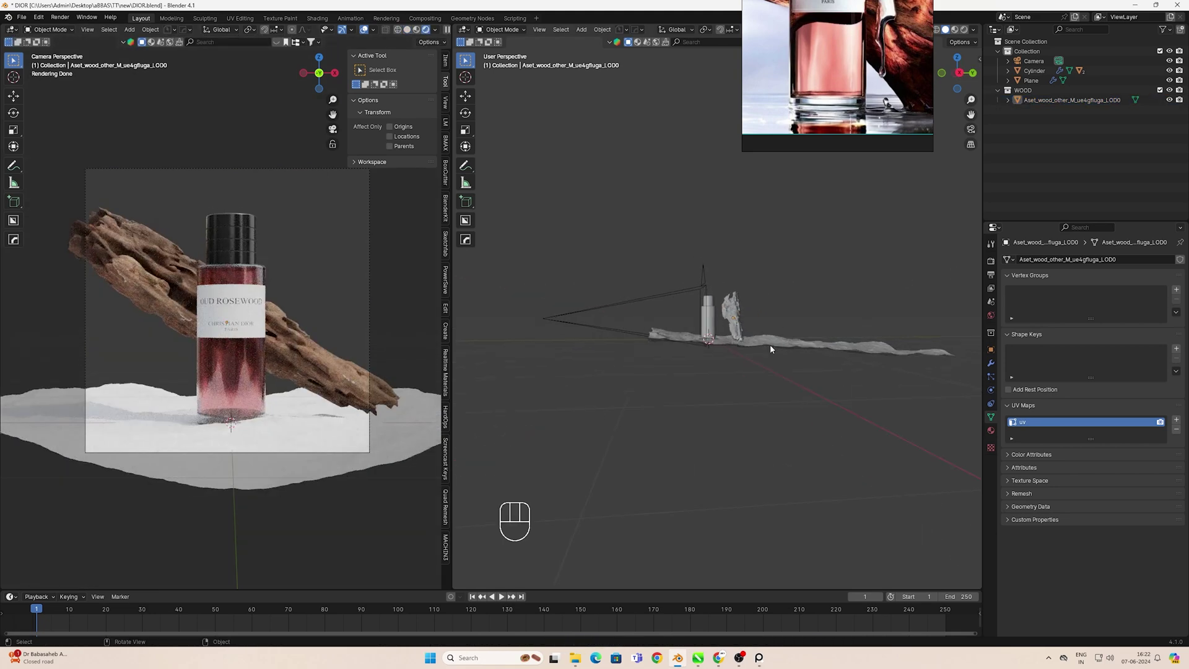
Add a second plane to the scene, scale and rotate it as a backdrop
key(KP_1)
middle_click(766, 327)
key(shift+a)
key(s)
key(s)
key(r)
From top view, move the new plane back along Y behind the scene
key(KP_7)
key(g)
key(y)
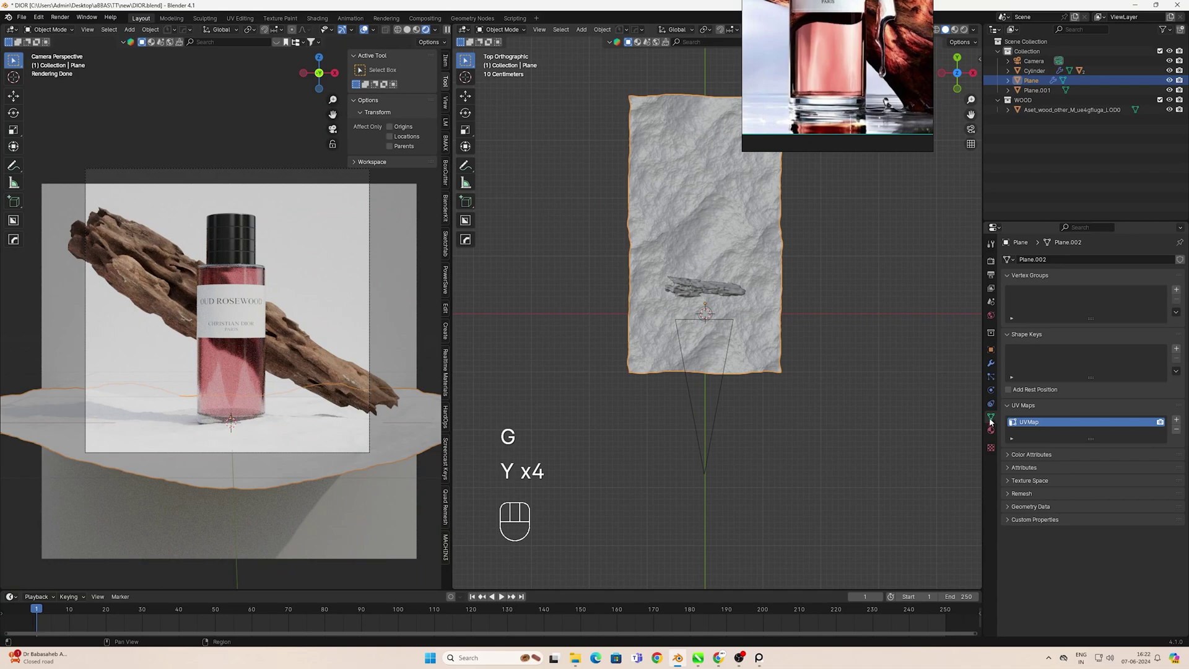
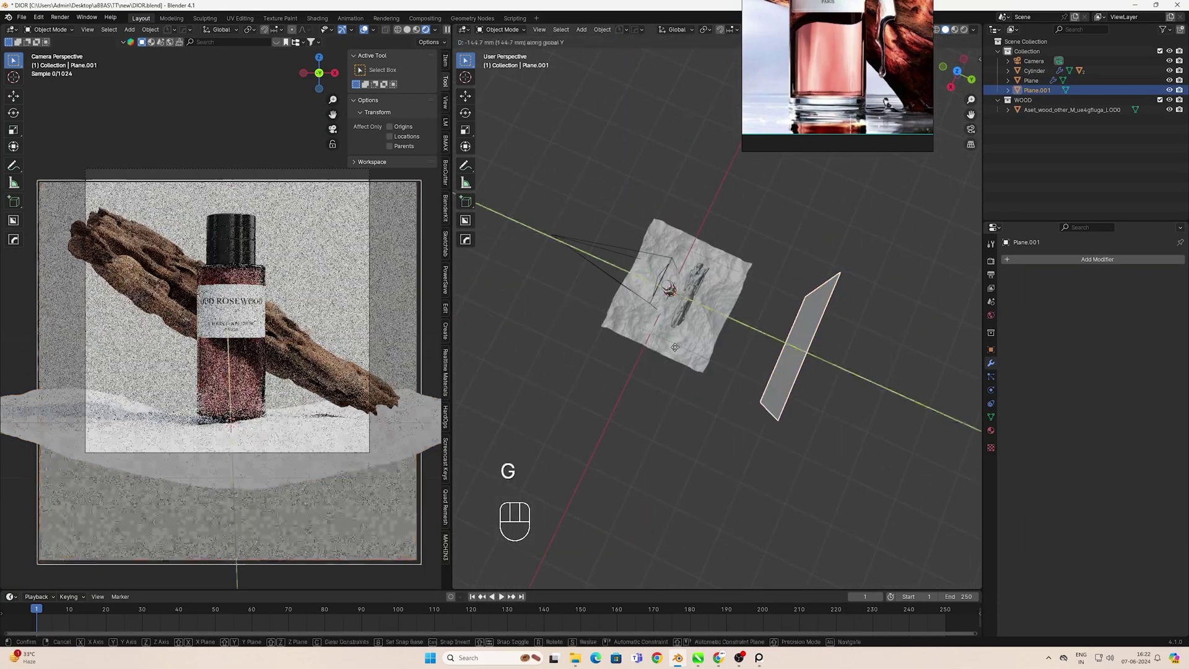
Stand the backdrop plane upright and raise it along Z behind the bottle
key(y)
key(g)
key(z)
key(g)
Save the file, set a render region on the camera frame and a 1920 × 1920 output
key(ctrl+s)
drag(991, 280, 1029, 287)
click(1085, 327)
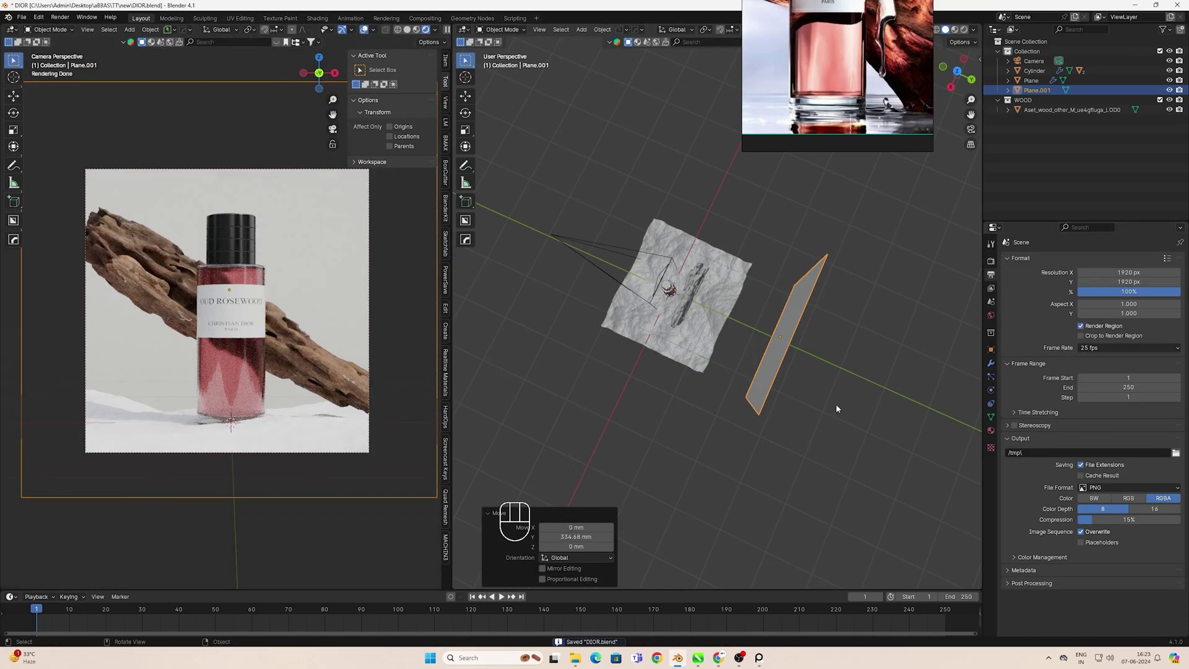
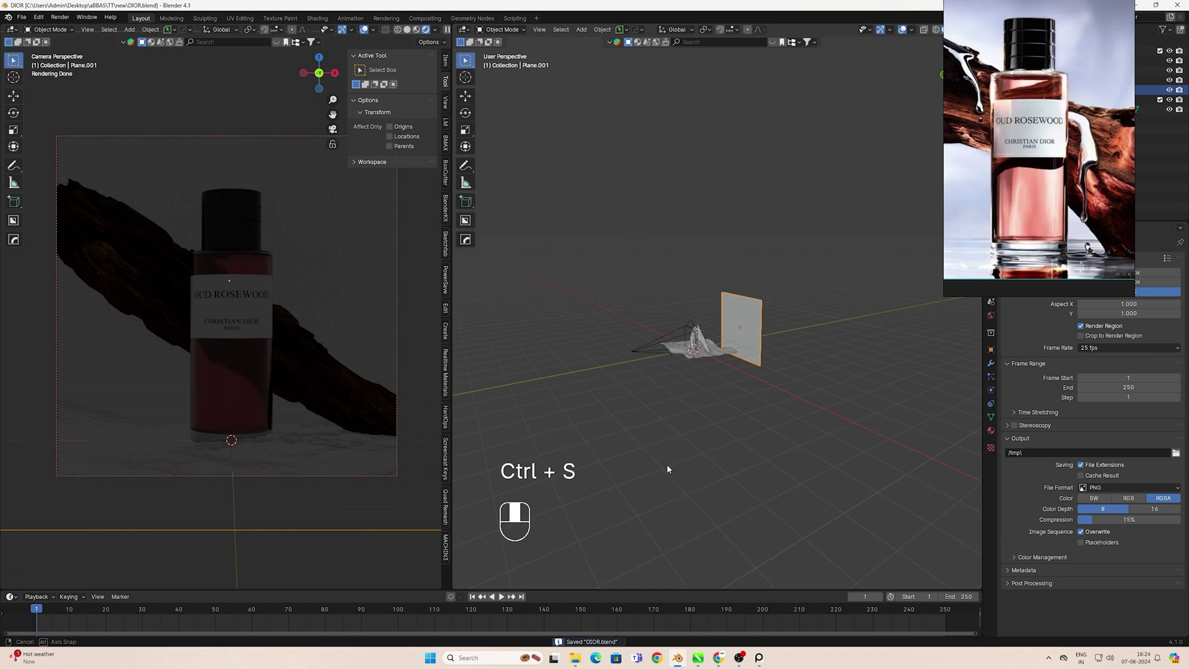
Add an area light, move it along Y near the bottle and rotate it, checked from the front
click(637, 451)
drag(658, 437, 643, 435)
key(shift+a)
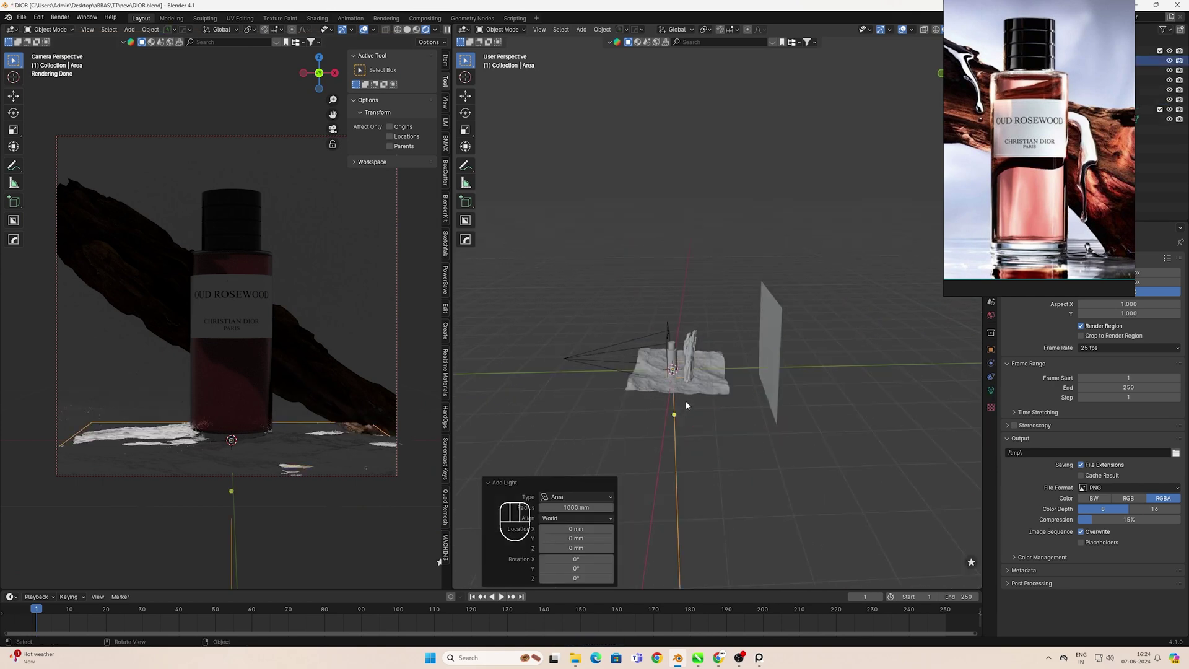
key(g)
key(y)
key(r)
key(KP_1)
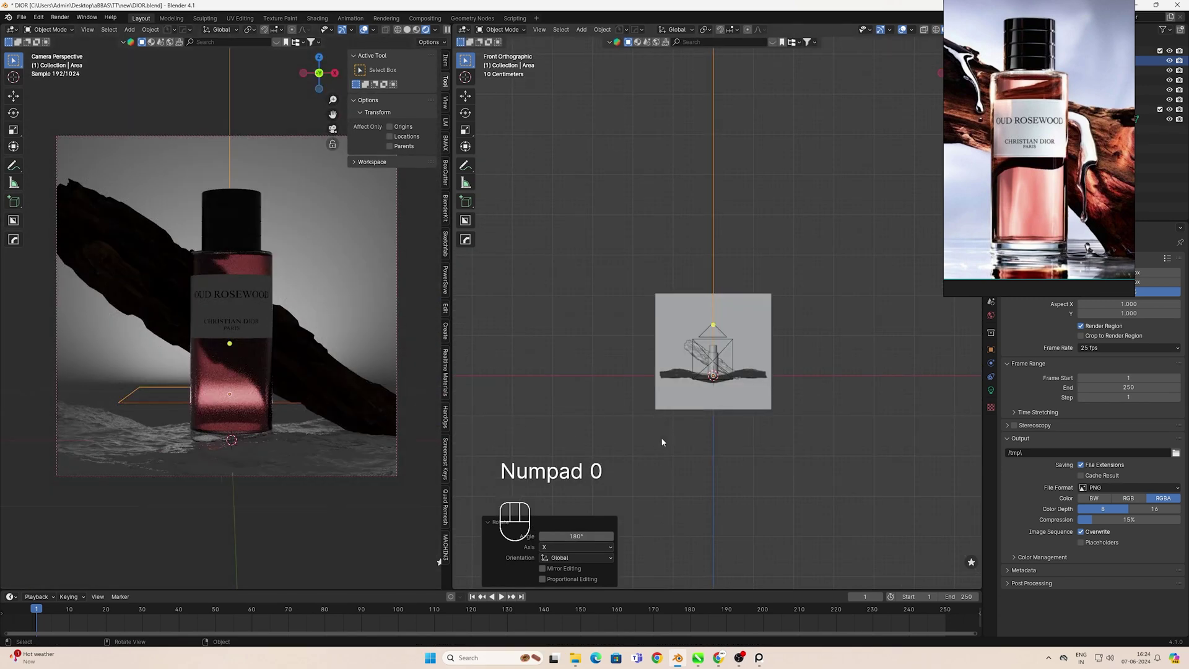
Raise the area light along Z behind the bottle and scale it up
key(g)
key(z)
key(s)
key(s)
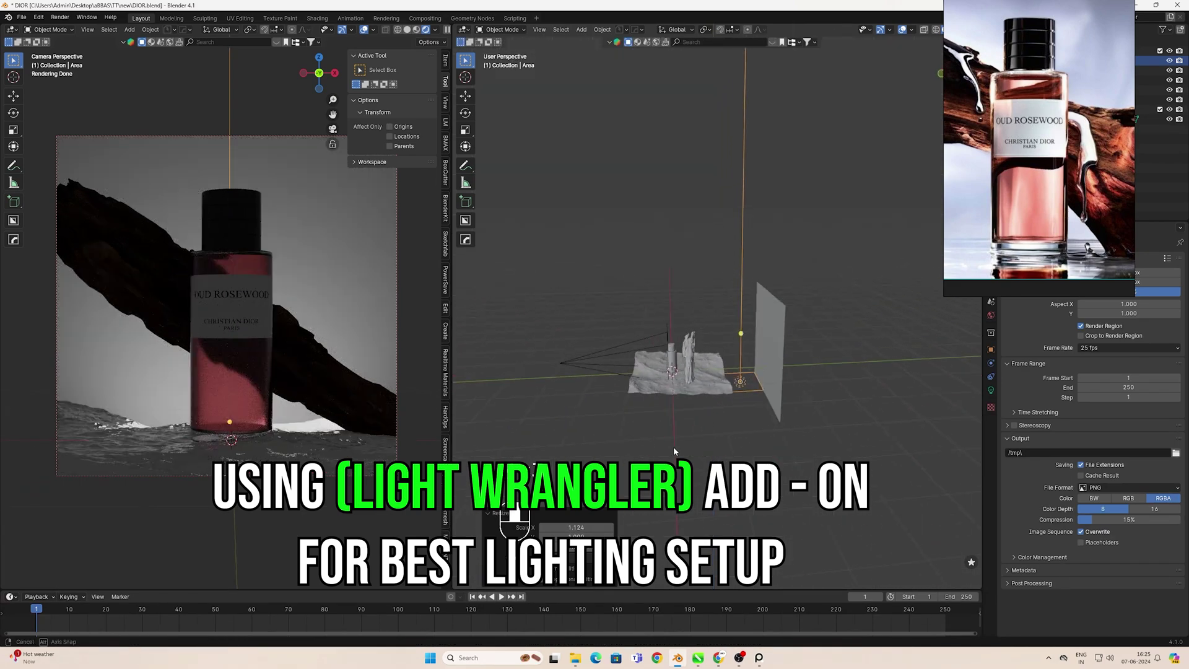
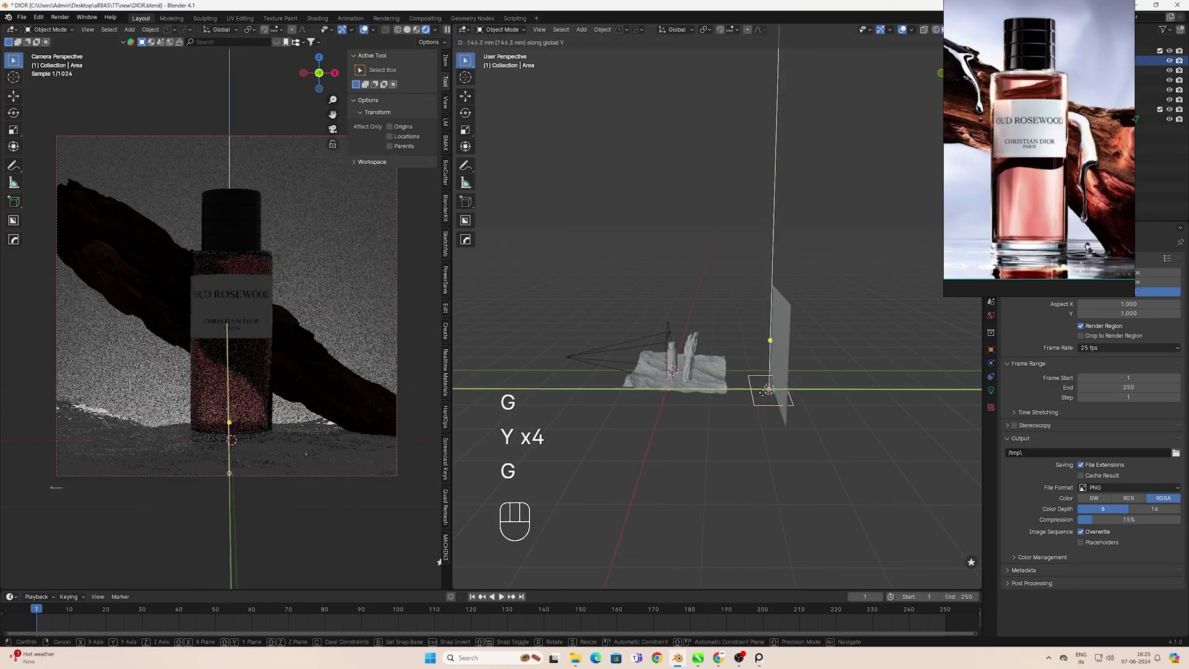
Refine the light's Y position and size and select it for its 30 W light settings
key(y)
key(s)
key(y)
key(s)
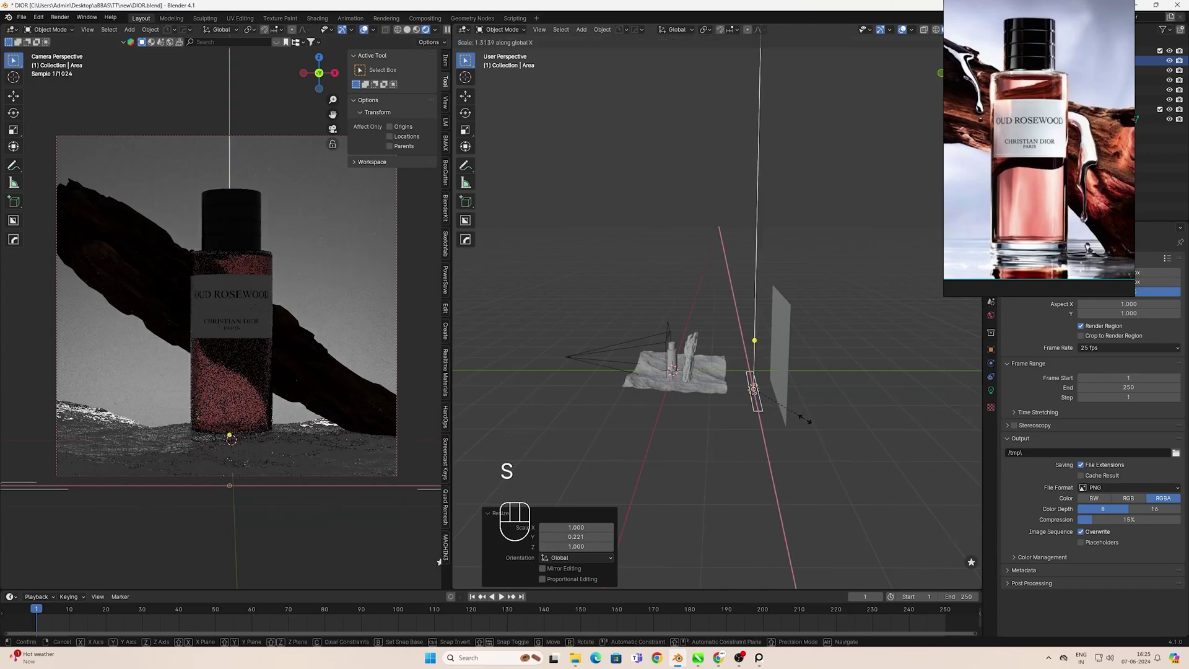
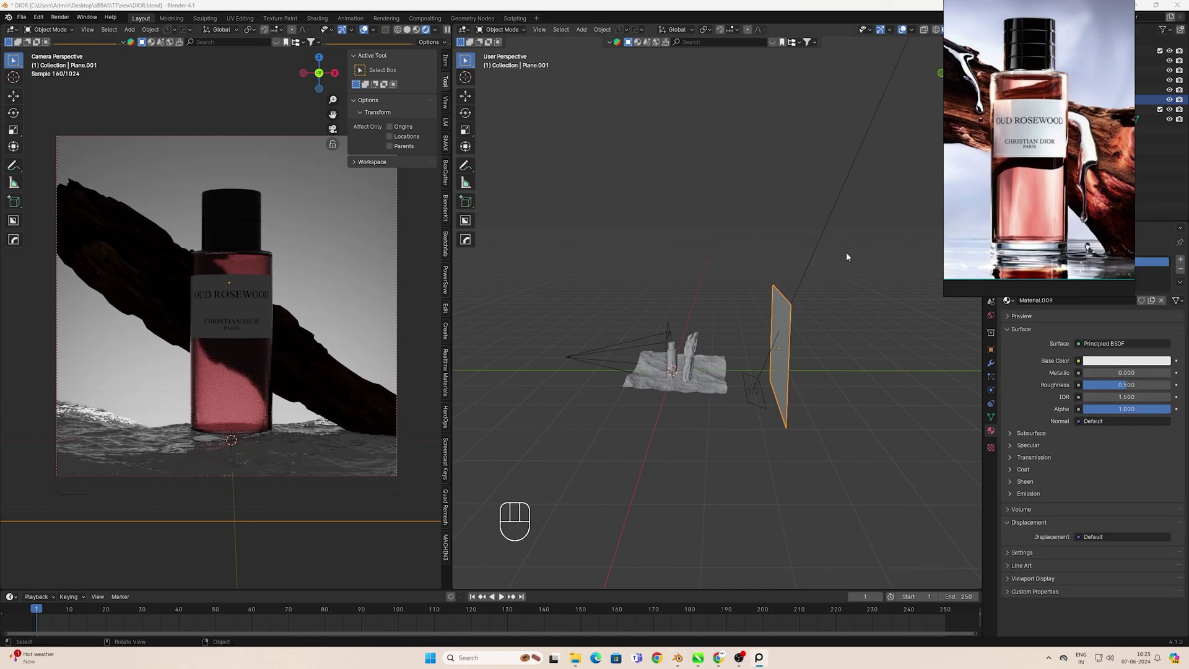
click(1102, 366)
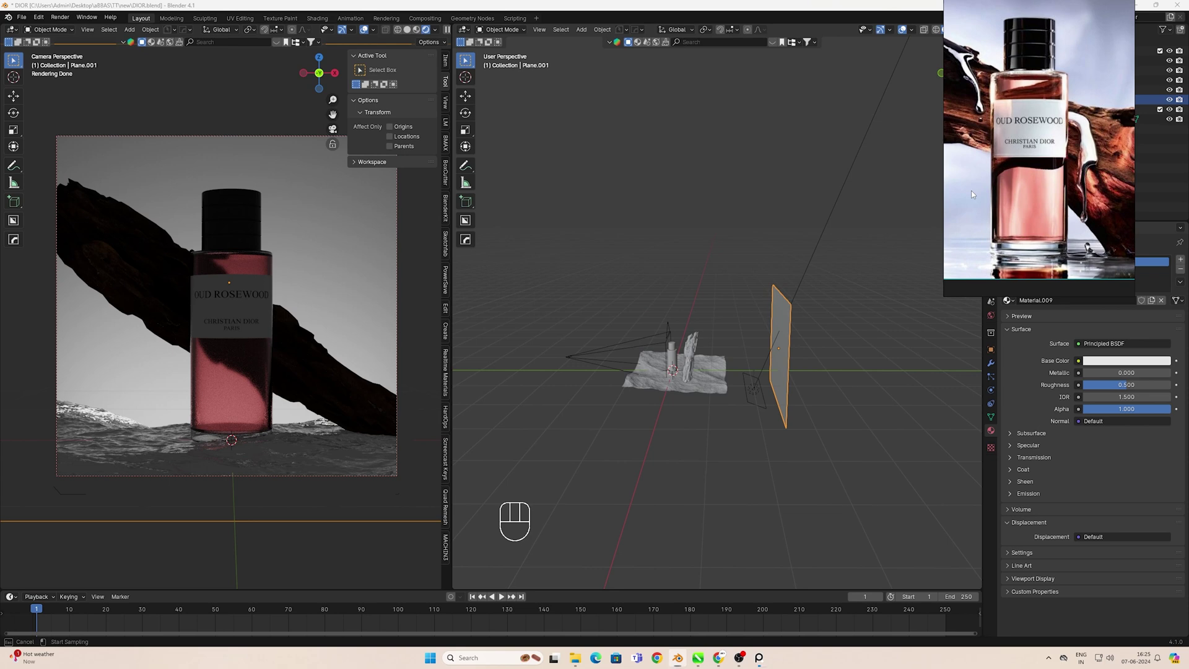
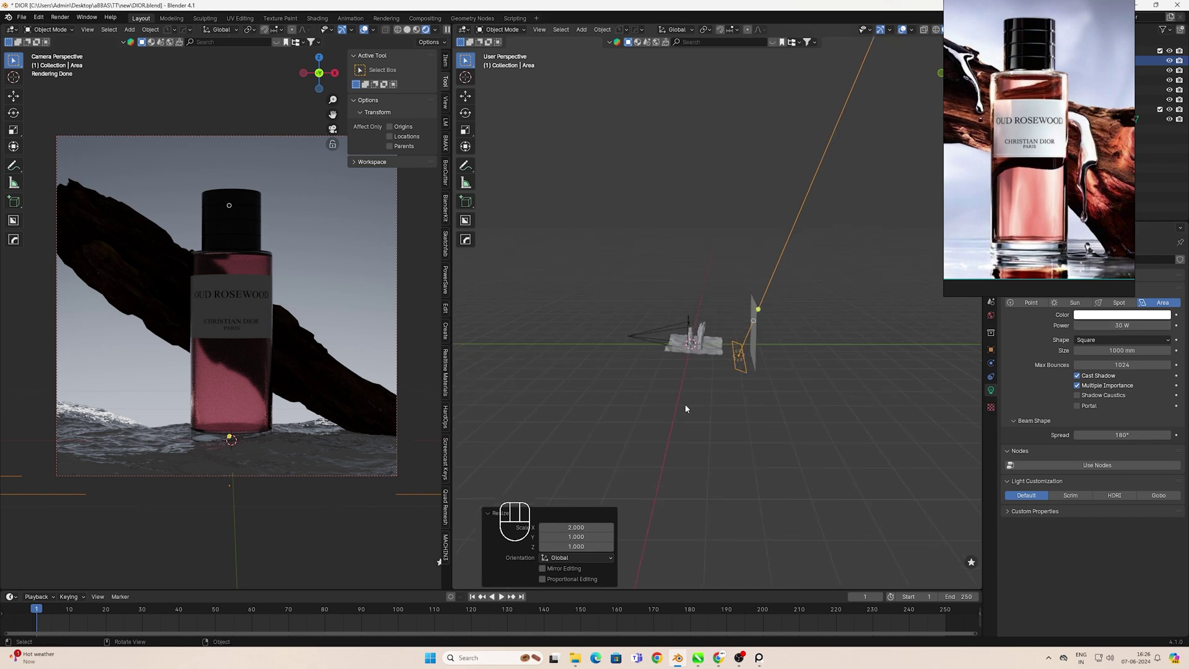
Add a second area light as a 7 W HDRI light and narrow its spread to 145°
key(KP_1)
middle_click(693, 394)
key(shift+a)
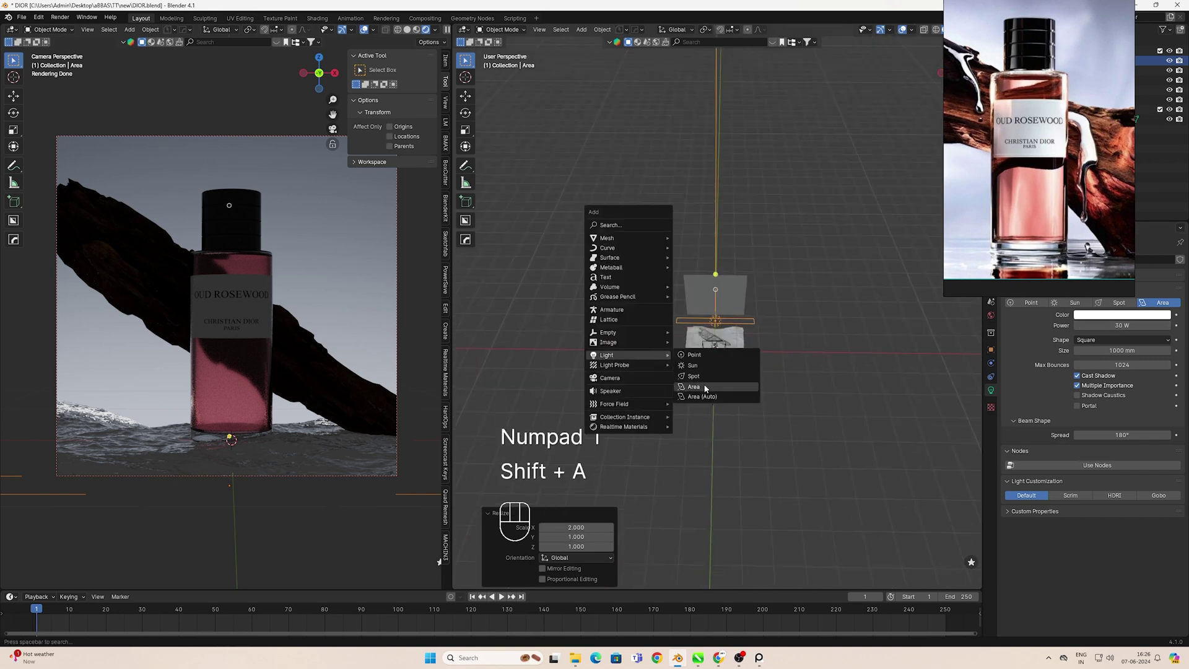
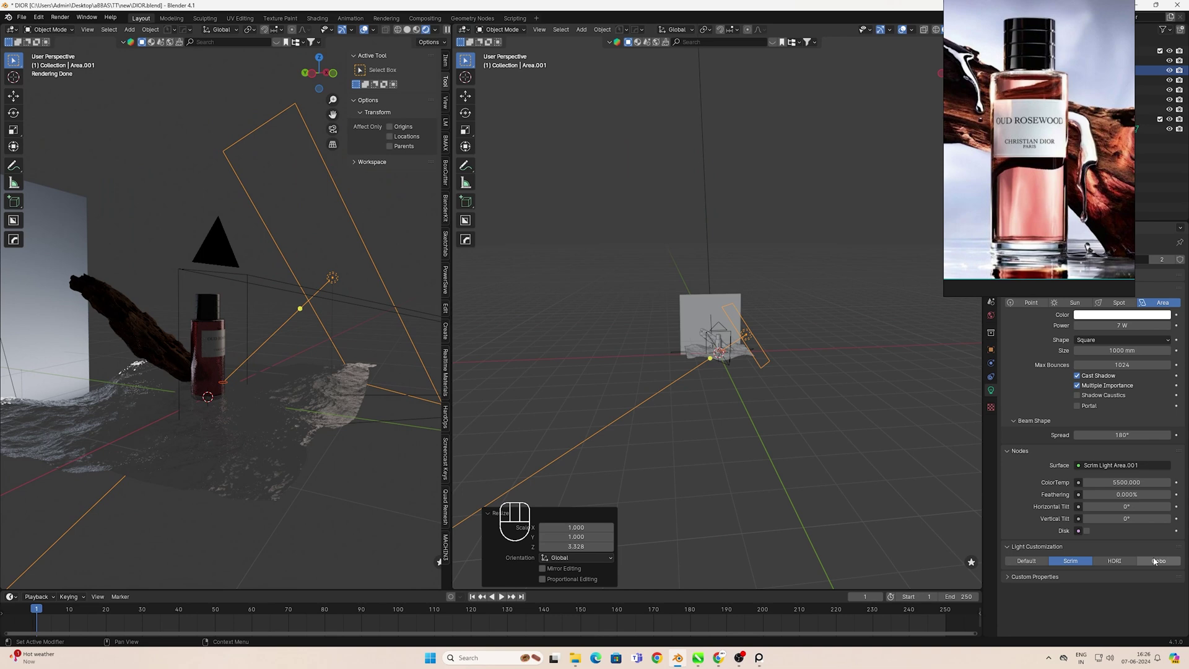
drag(1109, 547, 854, 331)
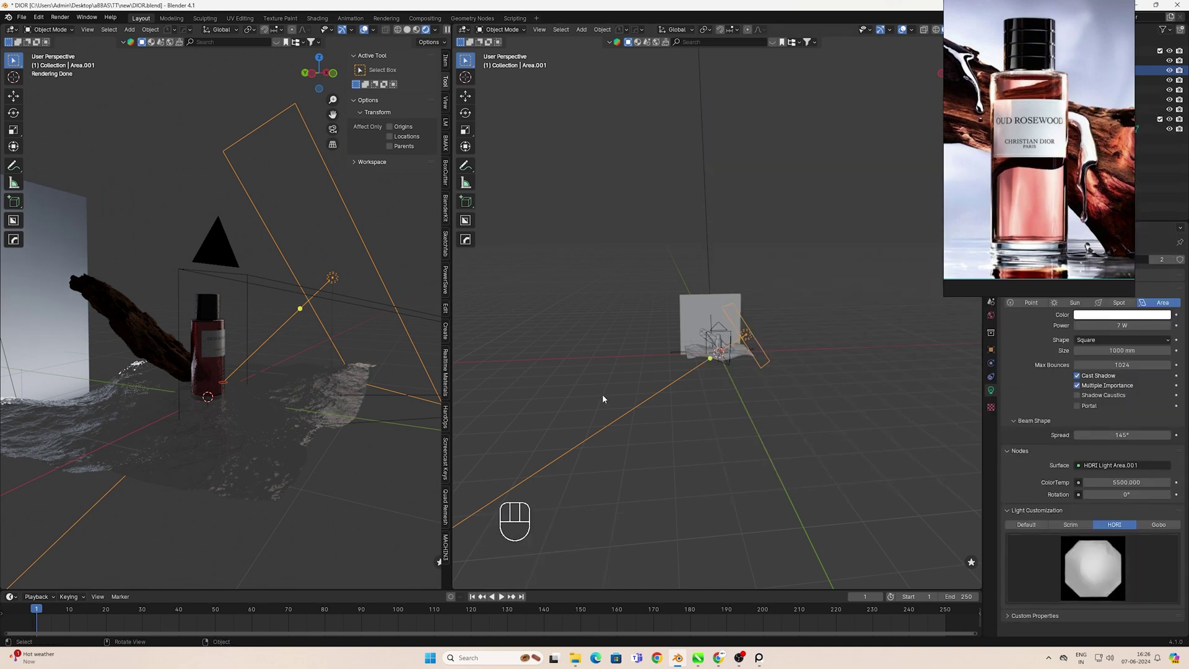
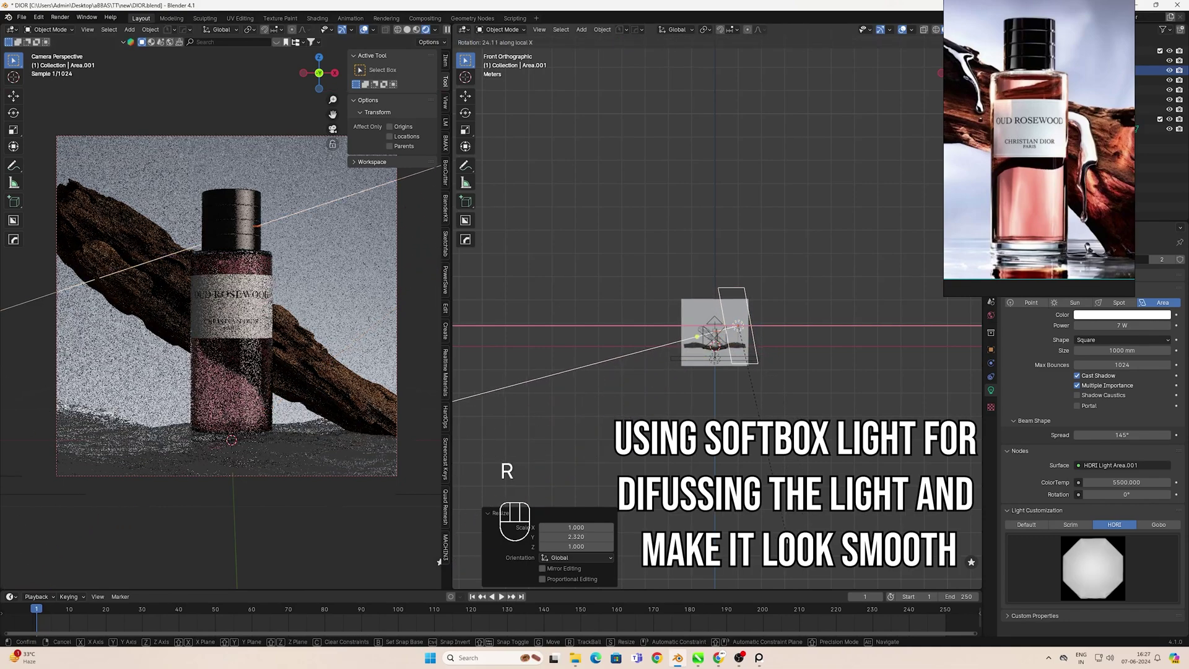
Switch to top view to place the third scrim area light
key(KP_7)
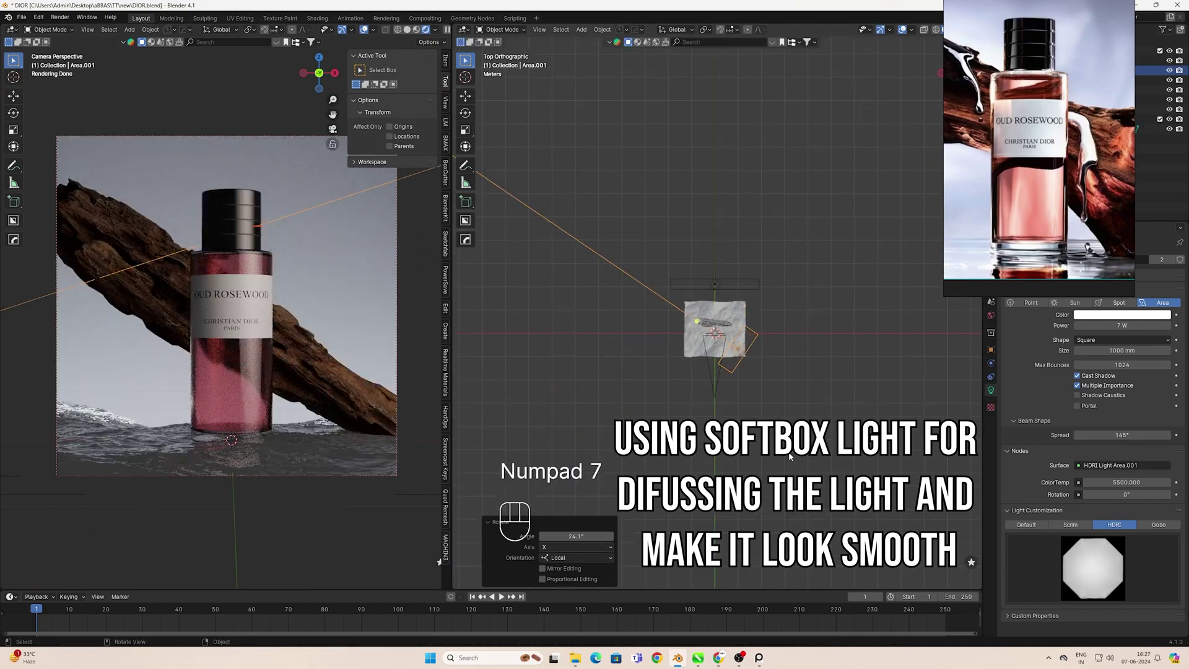
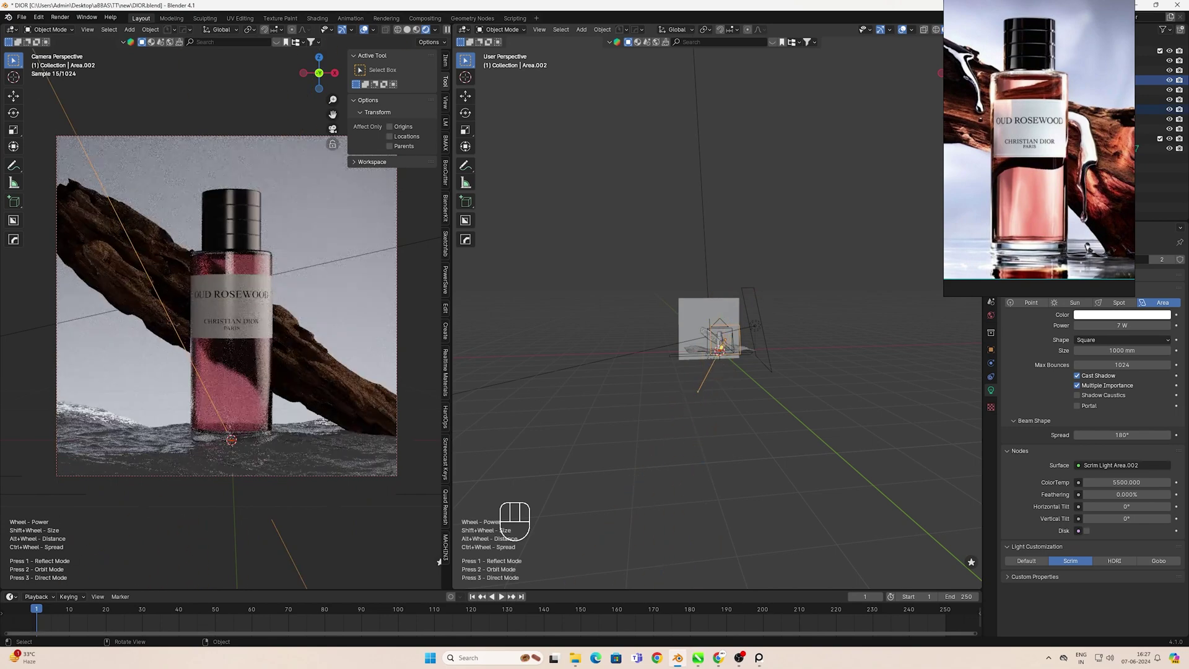
Move the scrim light along X into position and stretch it along Z and Y
drag(735, 456, 815, 462)
key(2)
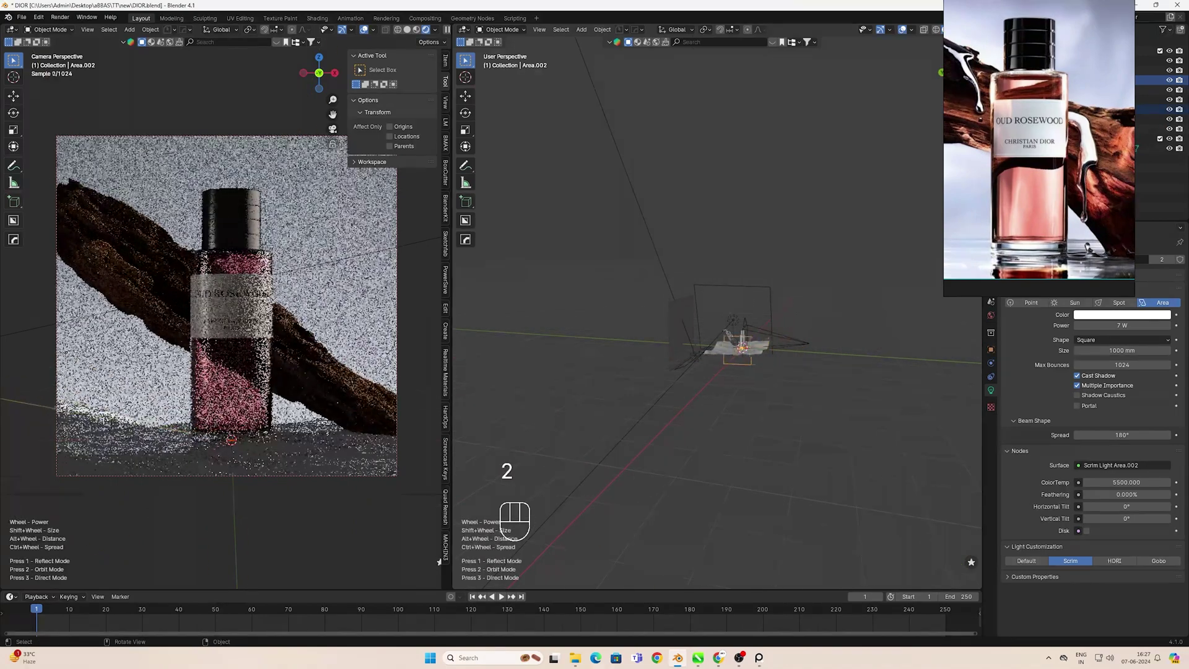
drag(702, 453, 600, 435)
key(g)
key(x)
key(x)
key(s)
key(z)
drag(697, 421, 791, 426)
key(s)
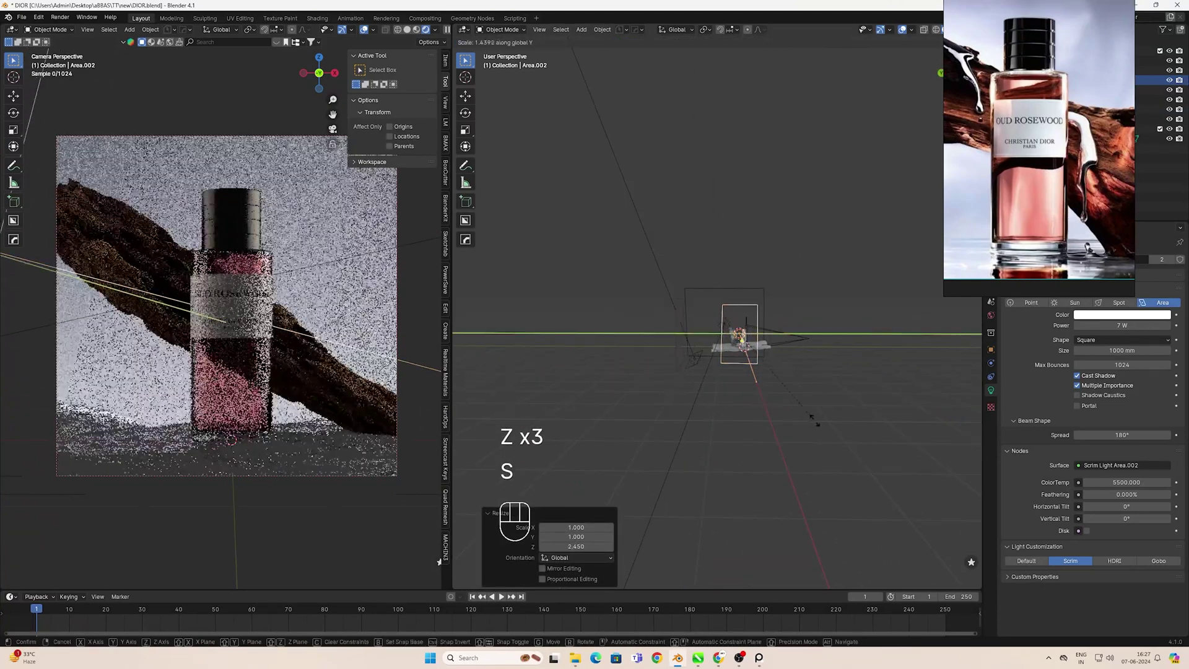
From front view, rotate and shift the scrim light and stretch it further along Y
key(y)
key(y)
middle_click(810, 422)
key(KP_1)
key(r)
key(g)
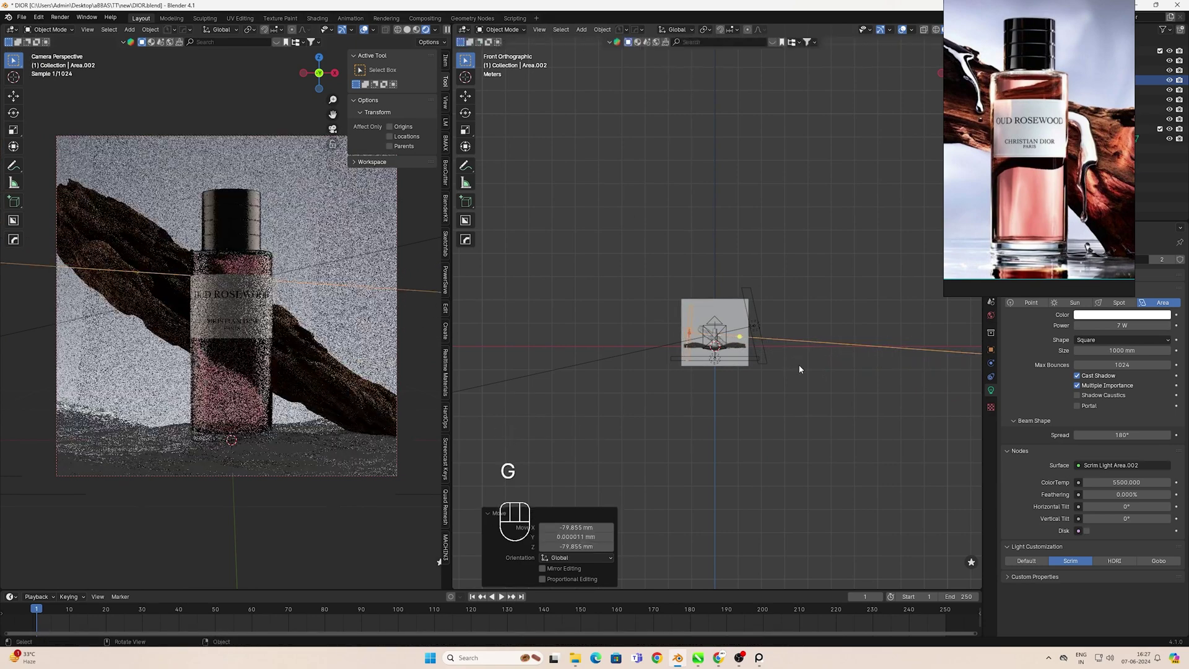
drag(799, 421, 856, 414)
key(s)
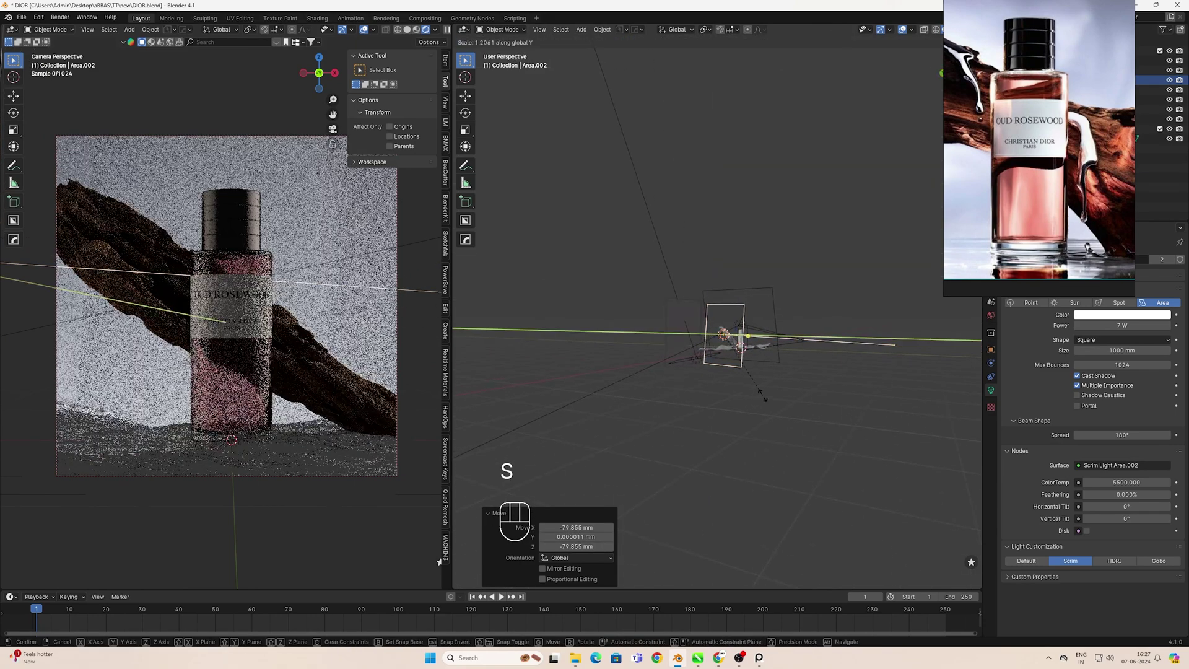
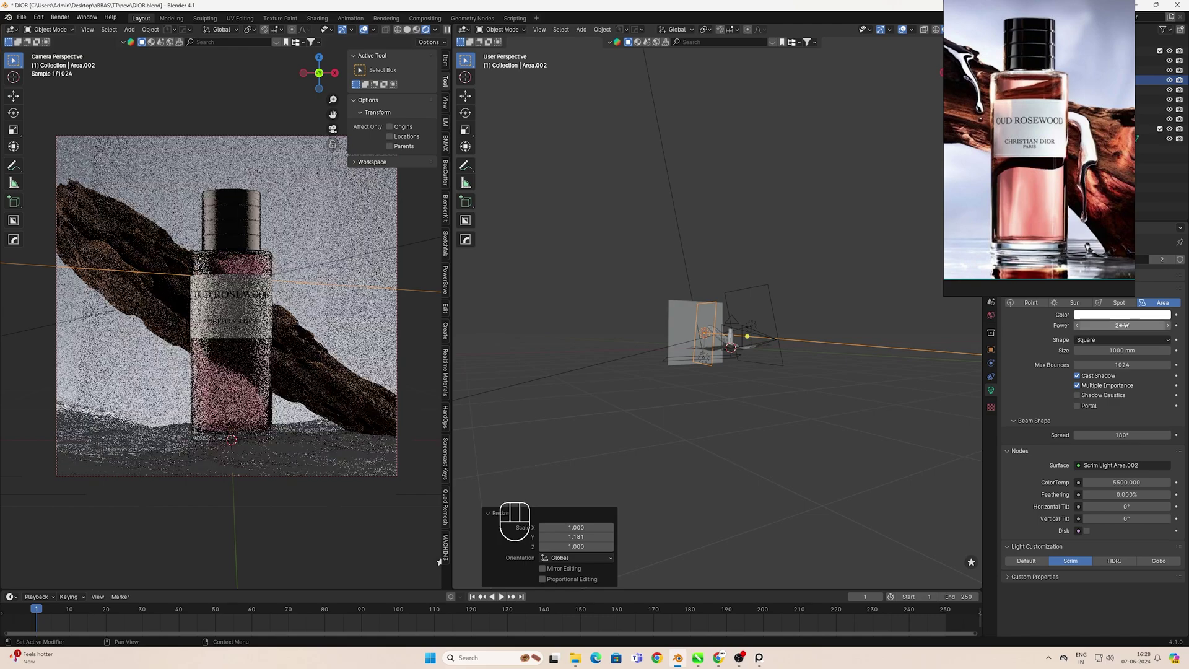
Scale the scrim light along Y once more and rotate it beside the bottle
key(s)
key(y)
key(KP_1)
key(r)
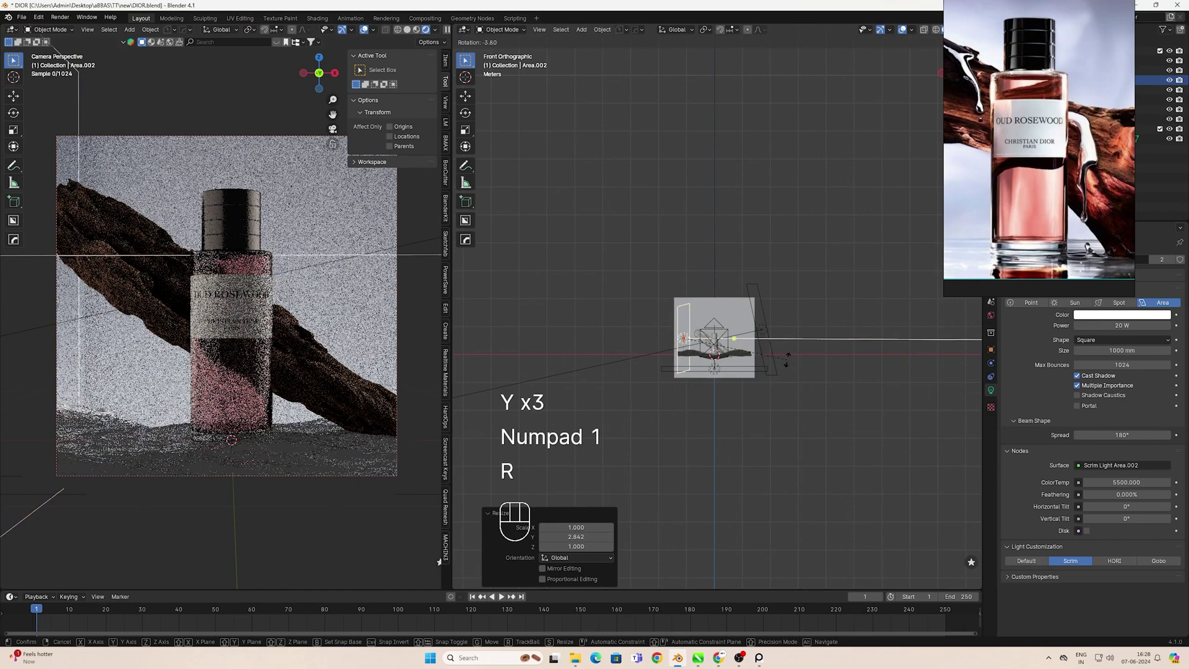
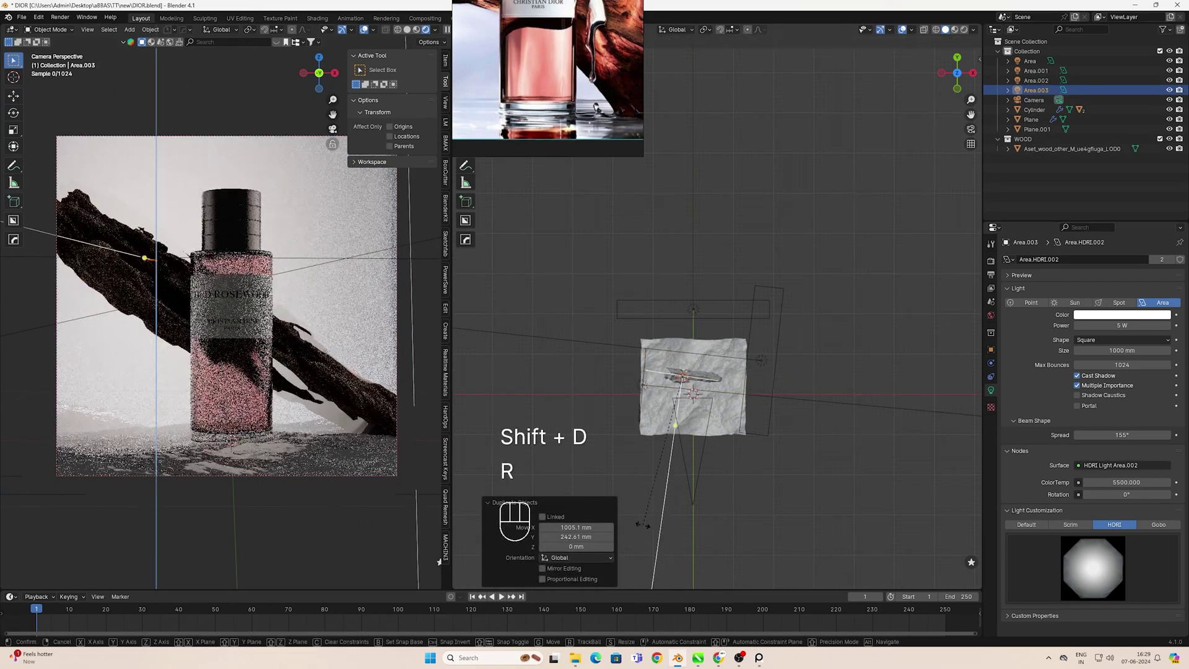
Duplicate the HDRI light, move it along Y behind the bottle, rotate and resize the copy
key(z)
key(z)
key(g)
key(y)
key(r)
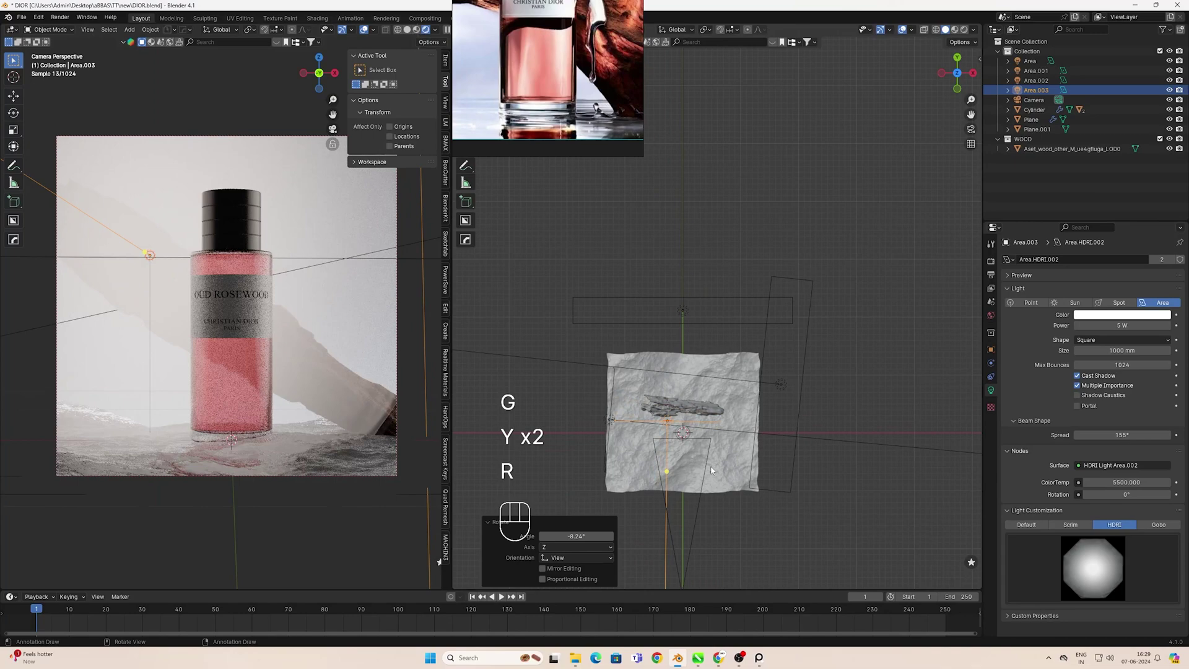
key(g)
key(s)
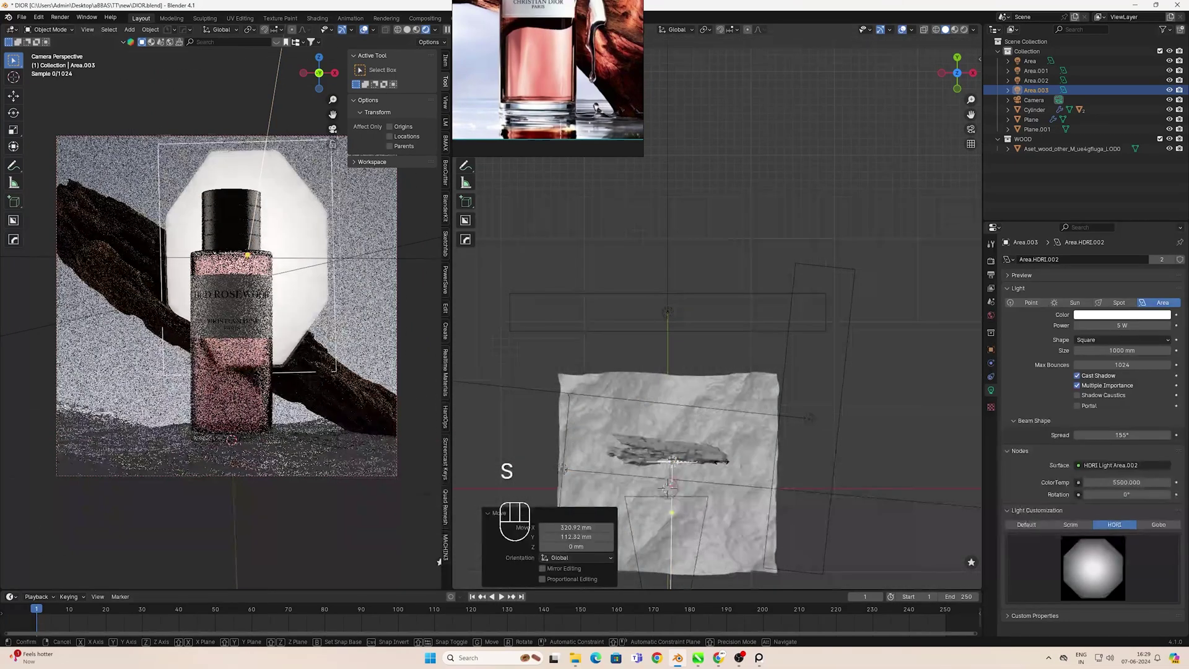
key(s)
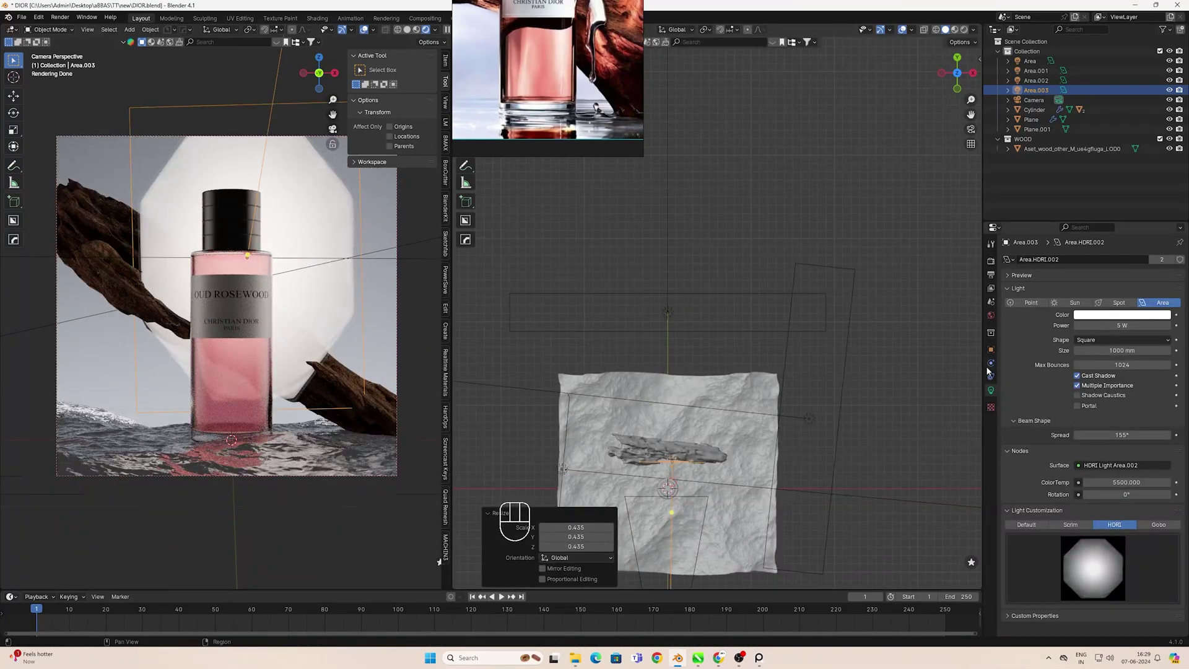
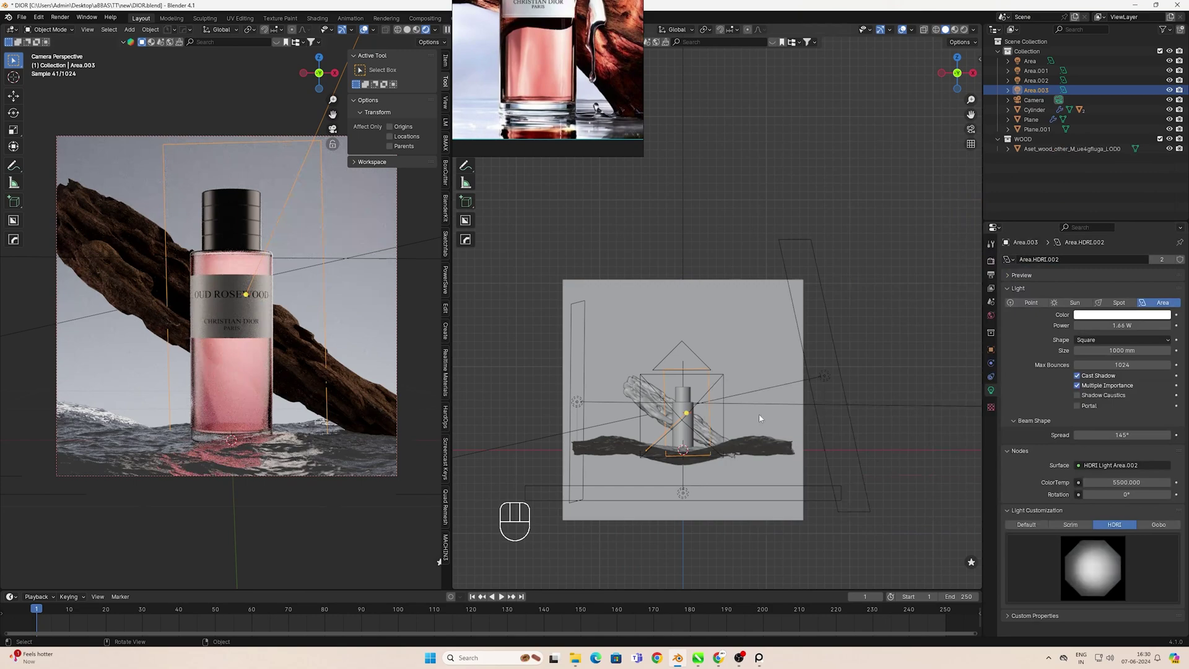
Move and scale the rear light Area.003 along the X axis toward the bottle's centre
key(g)
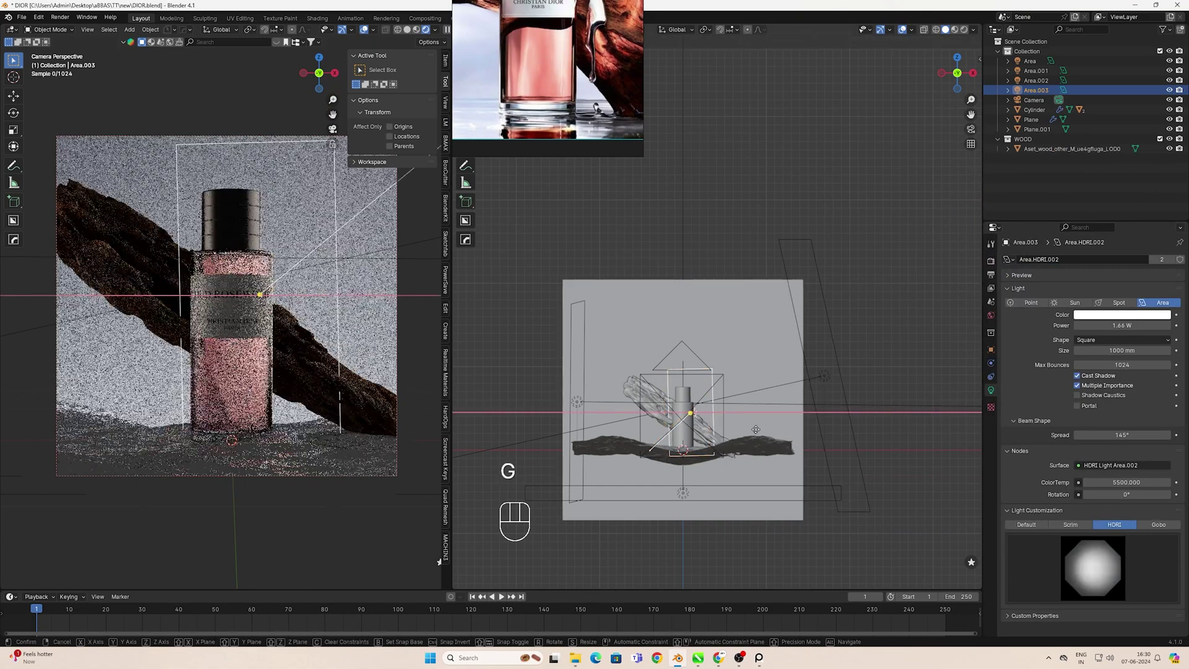
key(x)
key(x)
middle_click(735, 442)
key(s)
key(x)
Nudge the rear light again, checking front and camera views, so it sits centred behind the bottle
key(g)
key(KP_1)
key(g)
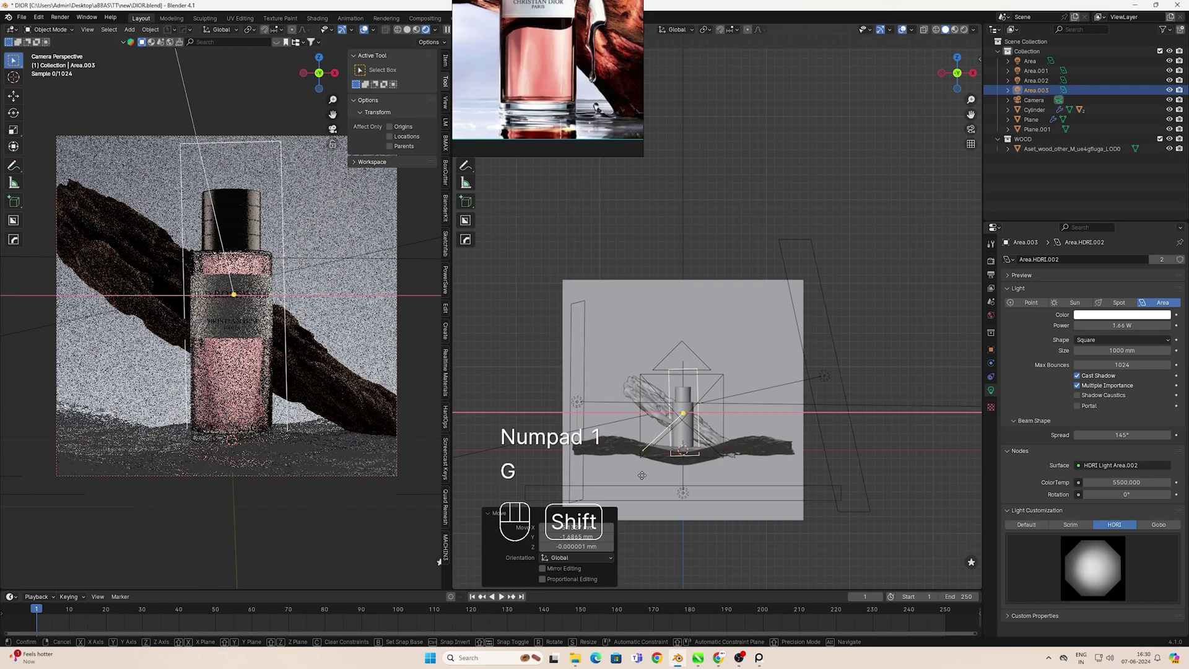
middle_click(551, 505)
key(g)
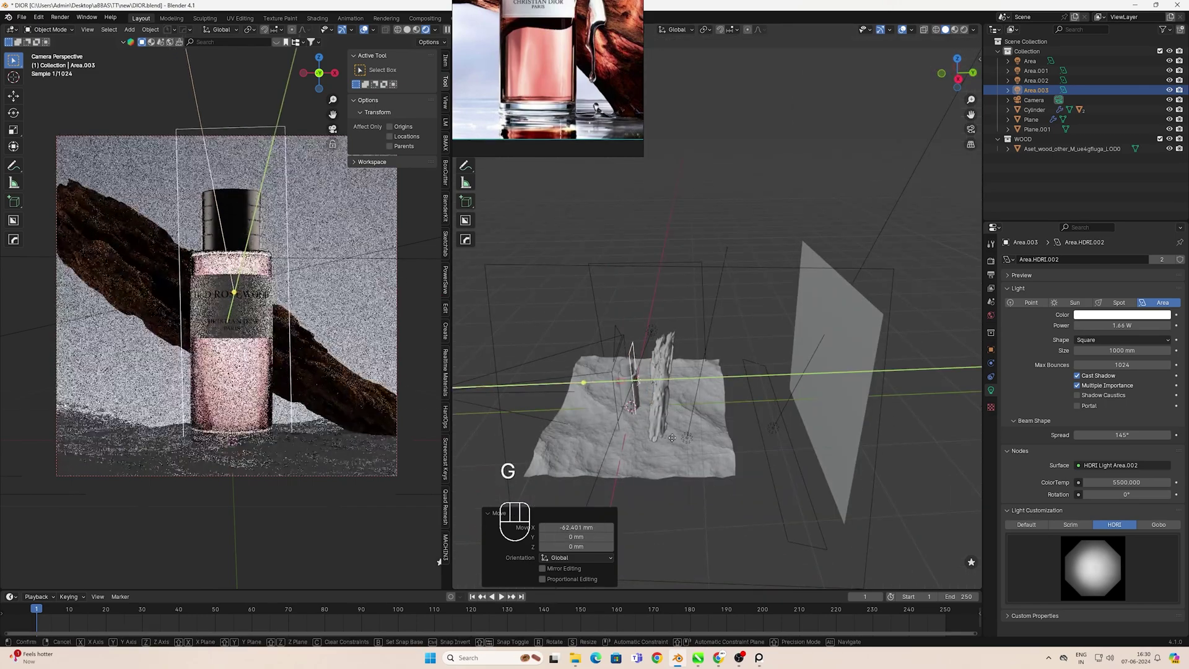
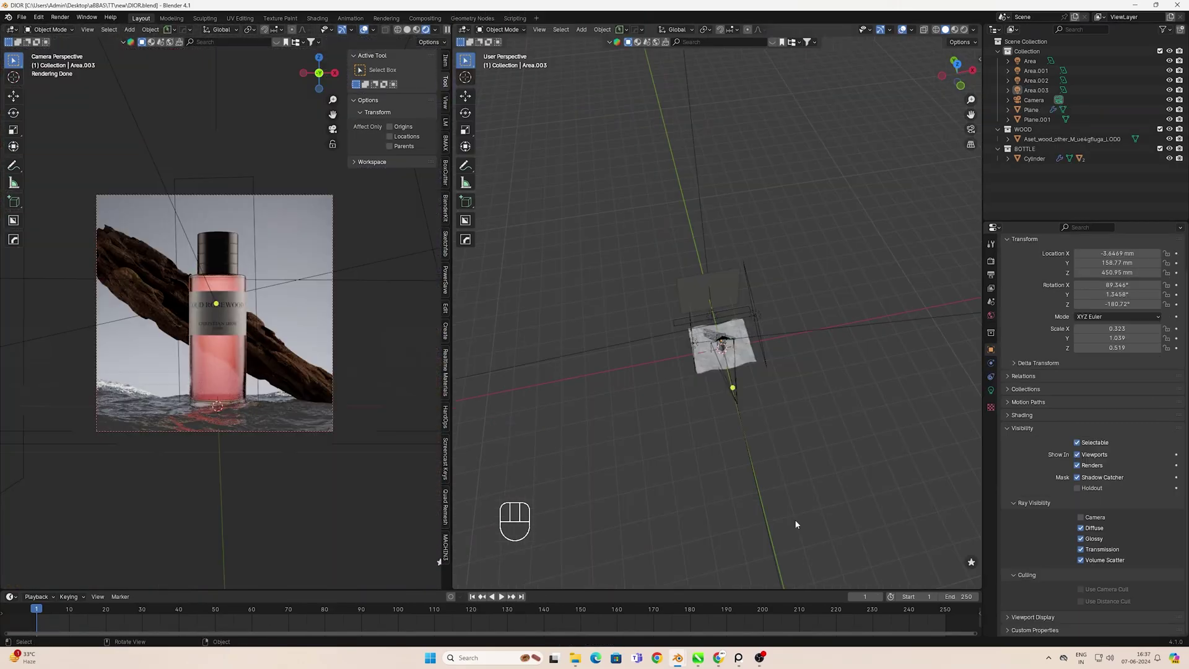
Add another scrim area light of about 7 W and view the scene from the top
click(823, 463)
key(KP_7)
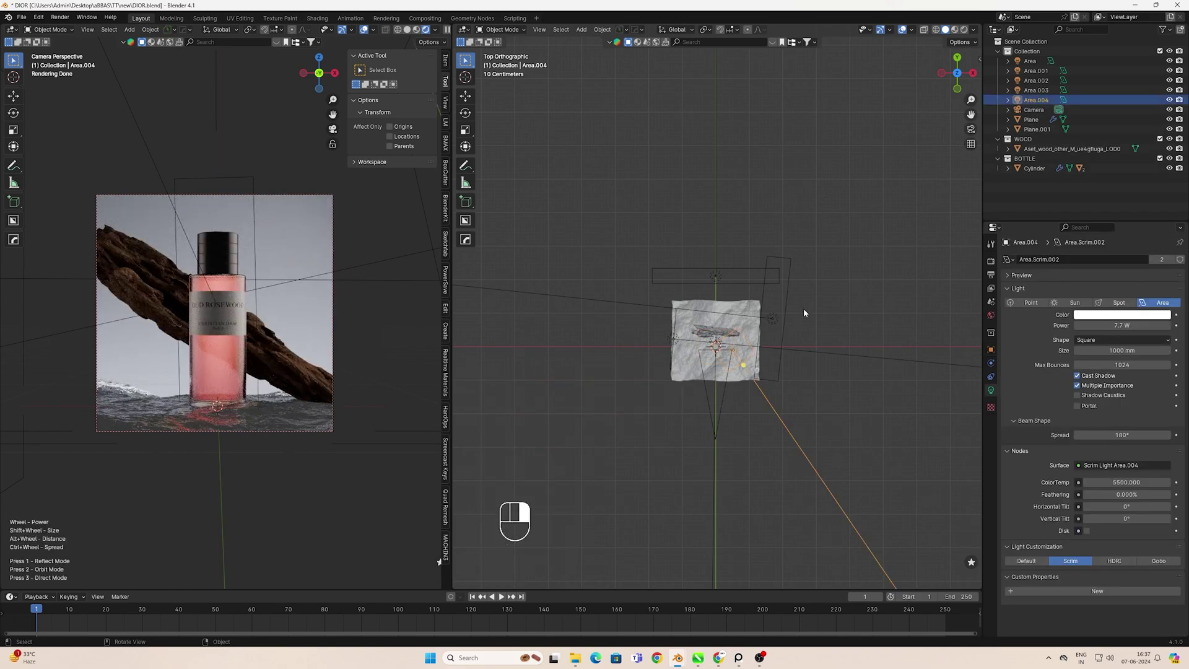
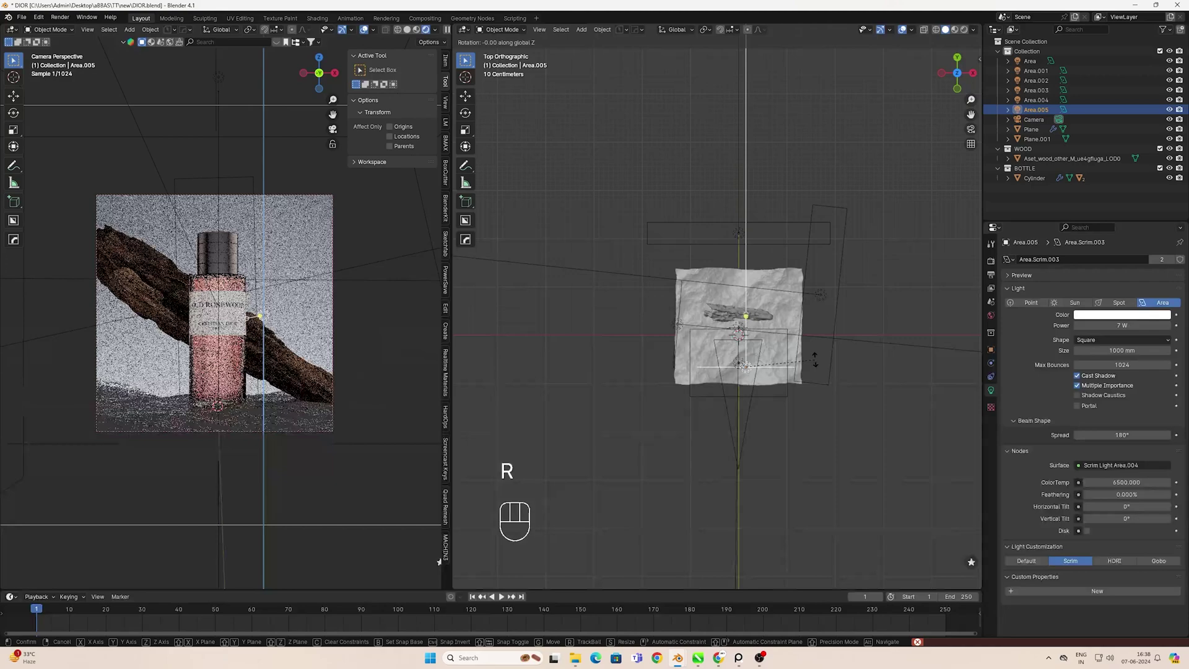
Rotate the newest scrim light about Z and confirm its lower 5 W power
key(z)
key(z)
key(g)
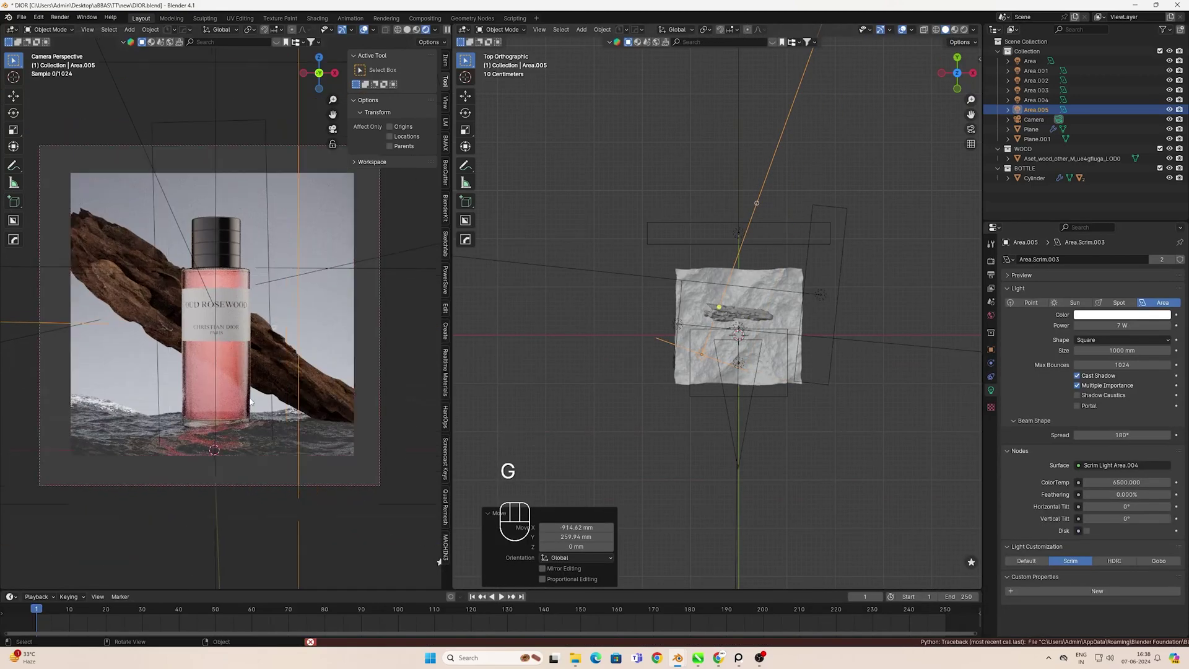
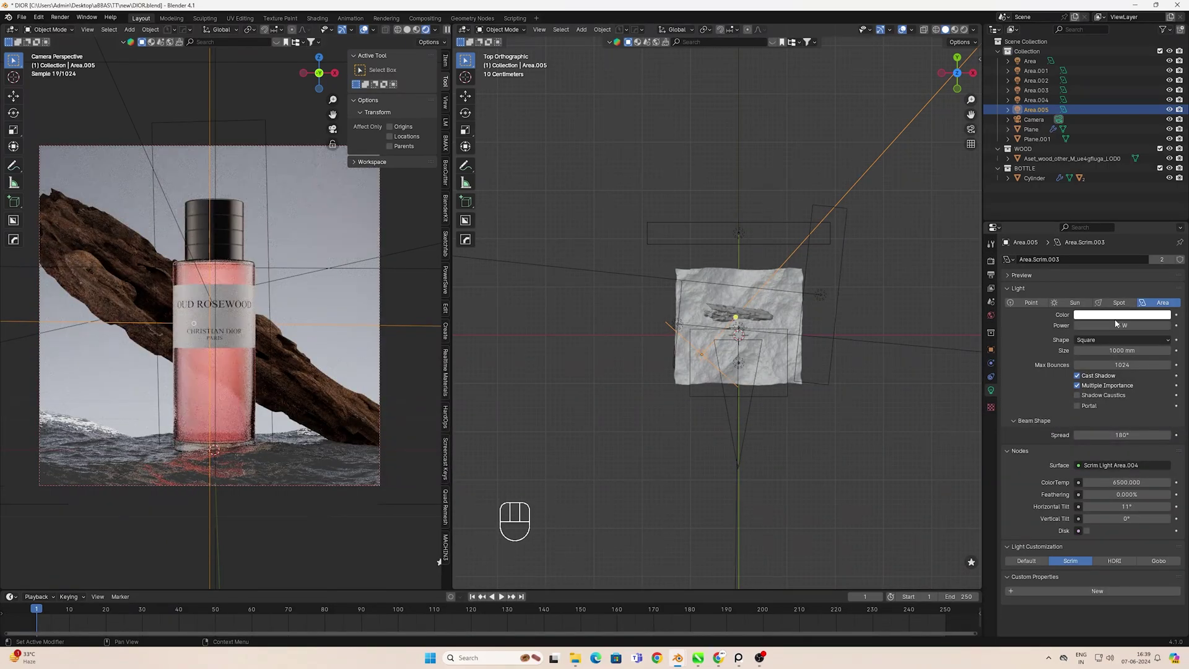
click(566, 418)
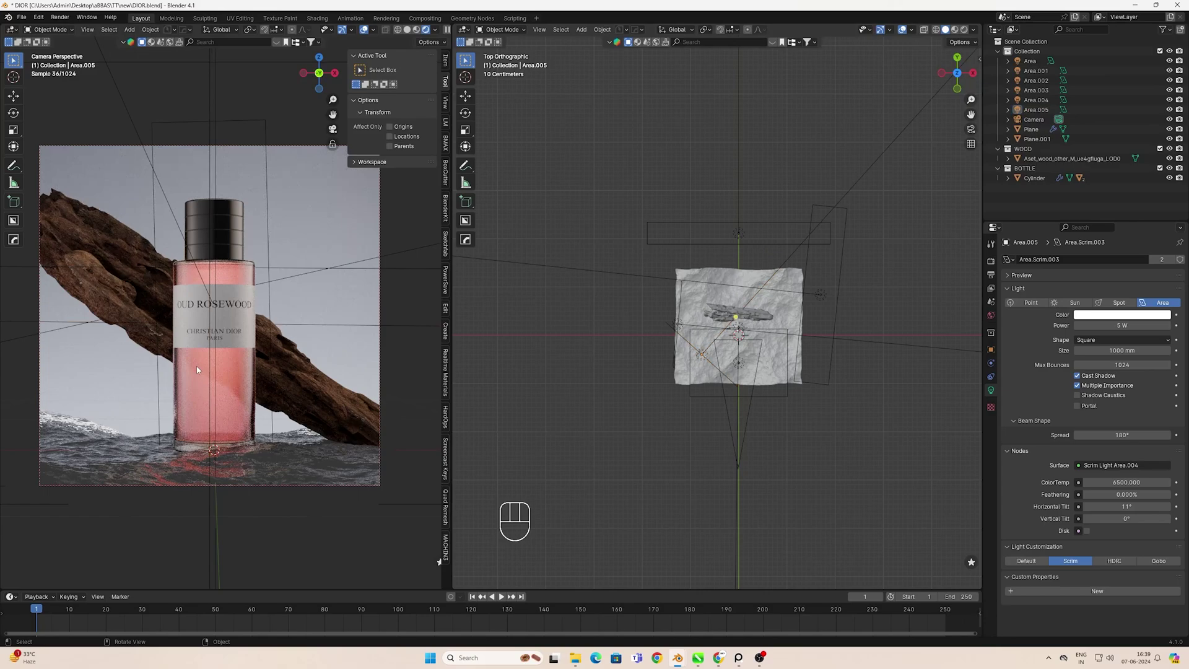
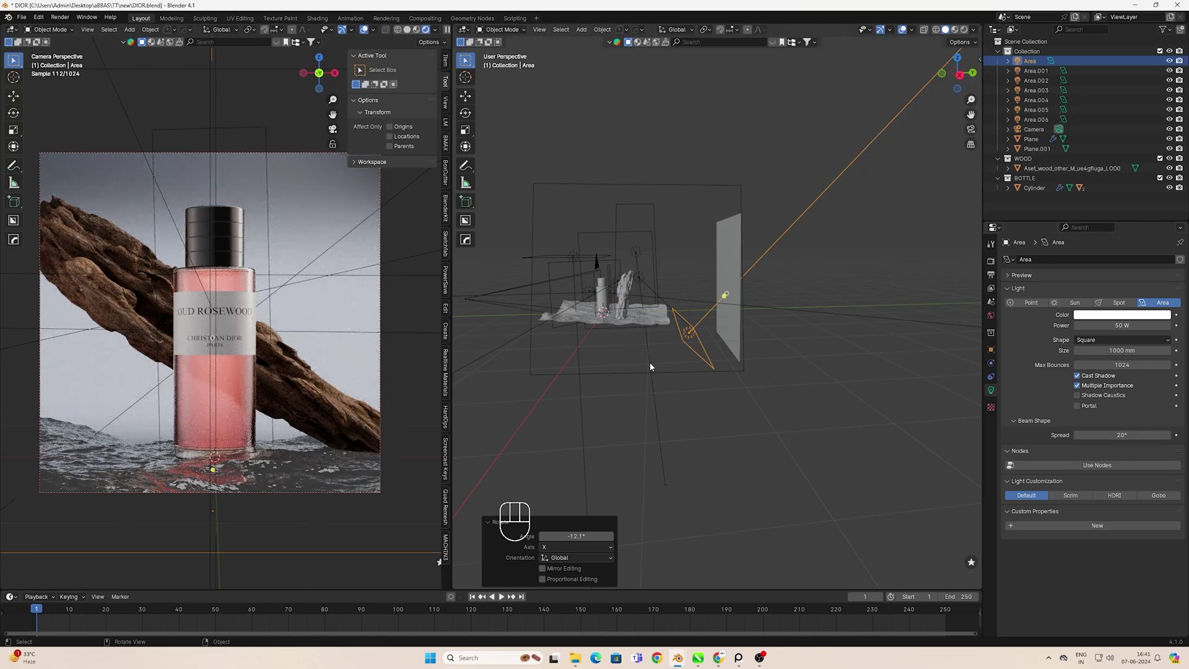
Slide the original area light along Y beside the backdrop and view it in solid shading
key(g)
key(y)
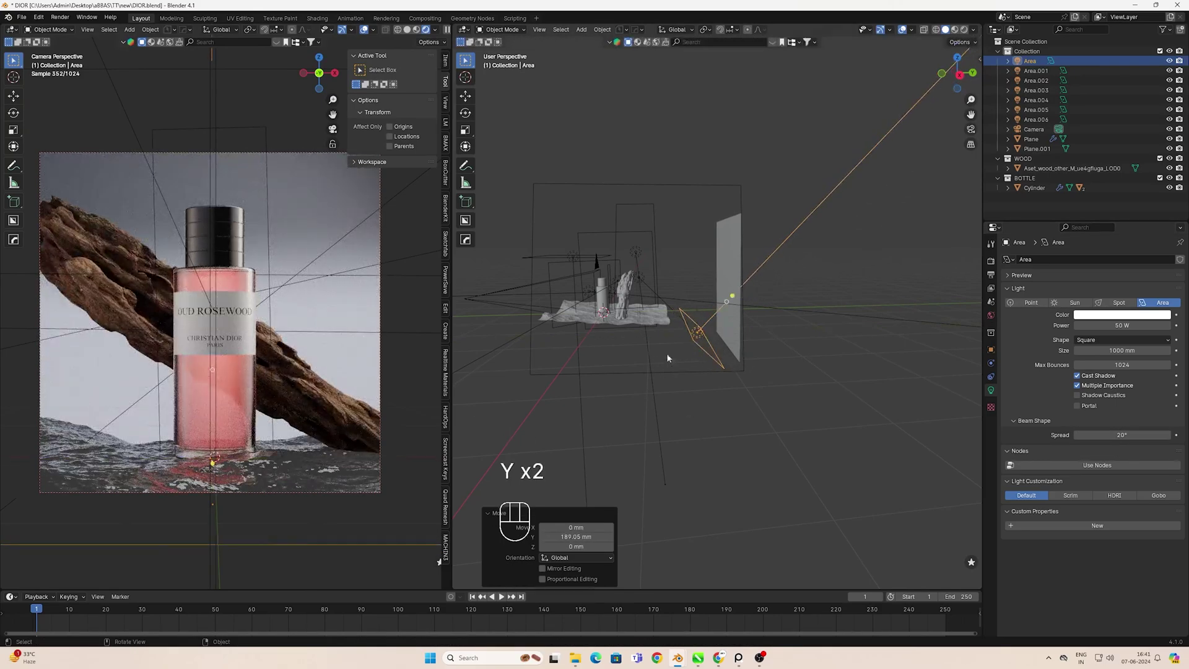